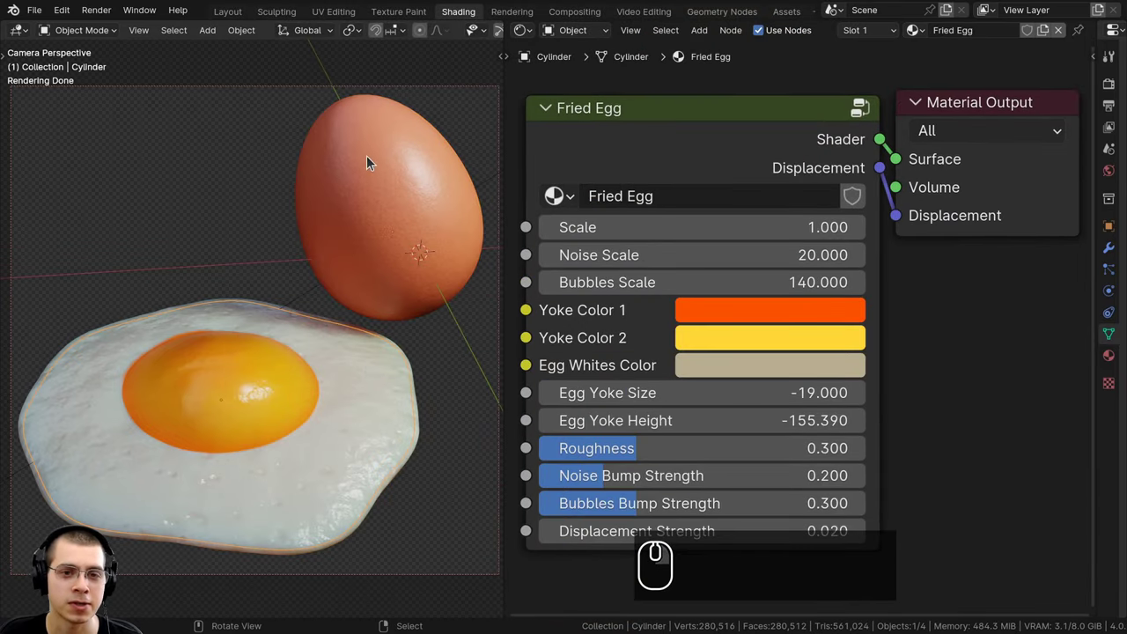
Duplicate the eggshell egg and show its Egg Shell group node in the Shader Editor
right_click(369, 159)
right_click(271, 404)
key("a")
left_click(687, 158)
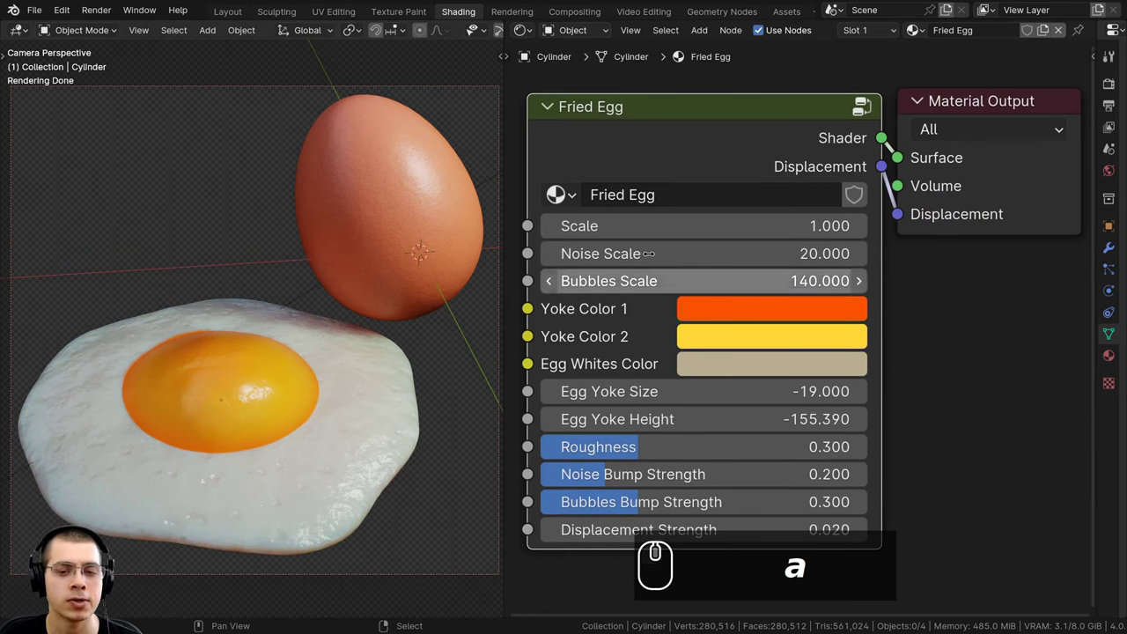
left_click_drag(634, 312, 369, 230)
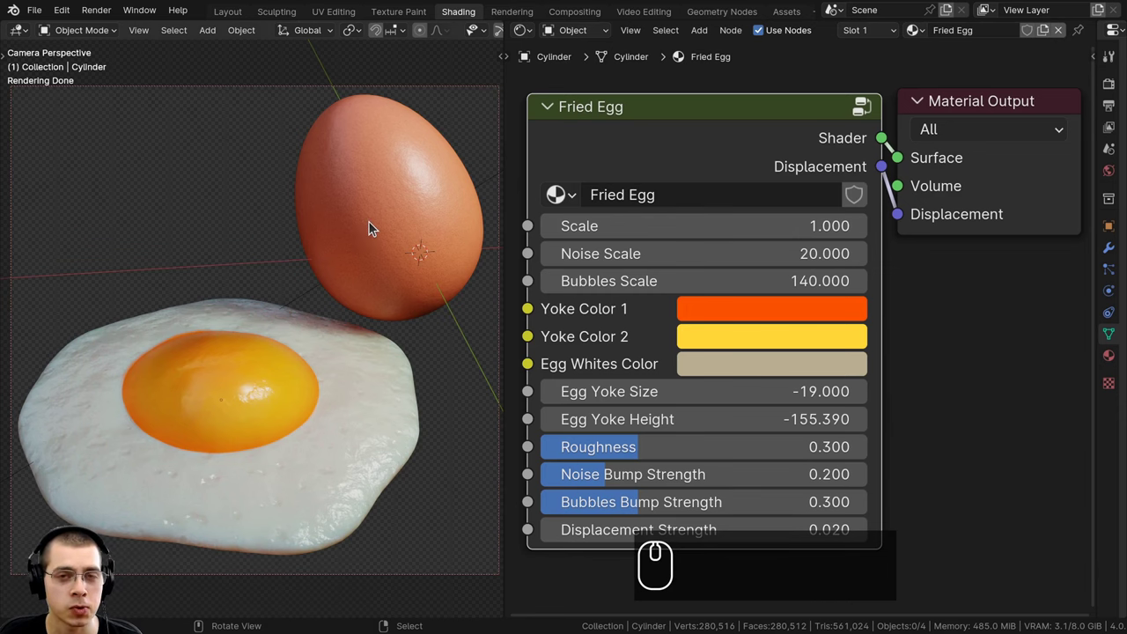
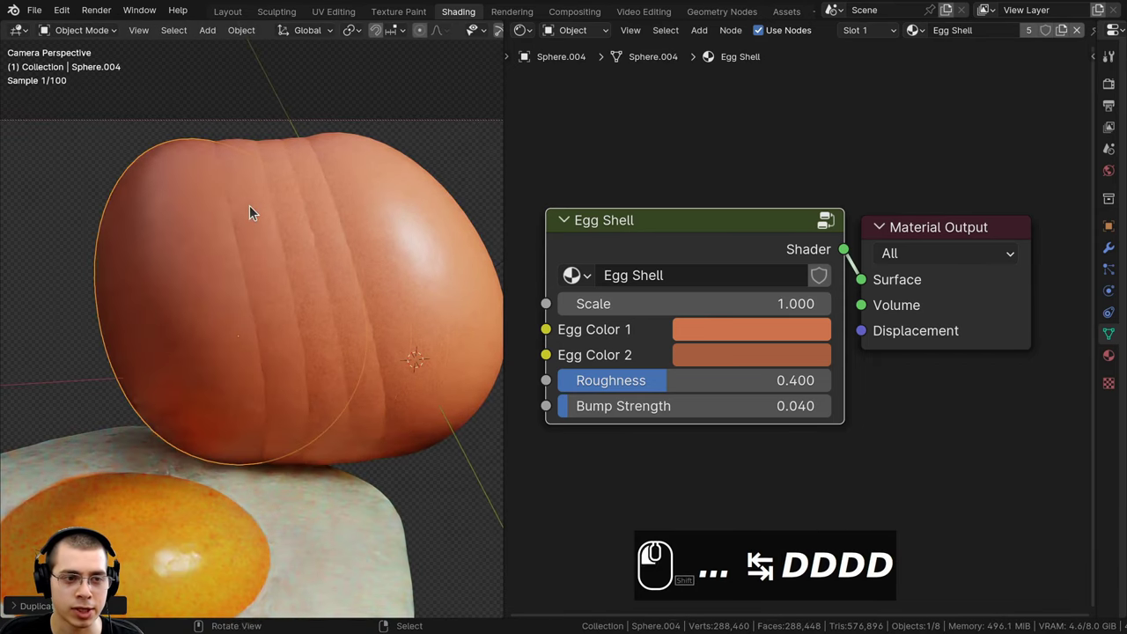
Drop the duplicated egg copies in place and look around the scene and node editor
left_click(223, 211)
left_click(178, 210)
left_click(138, 211)
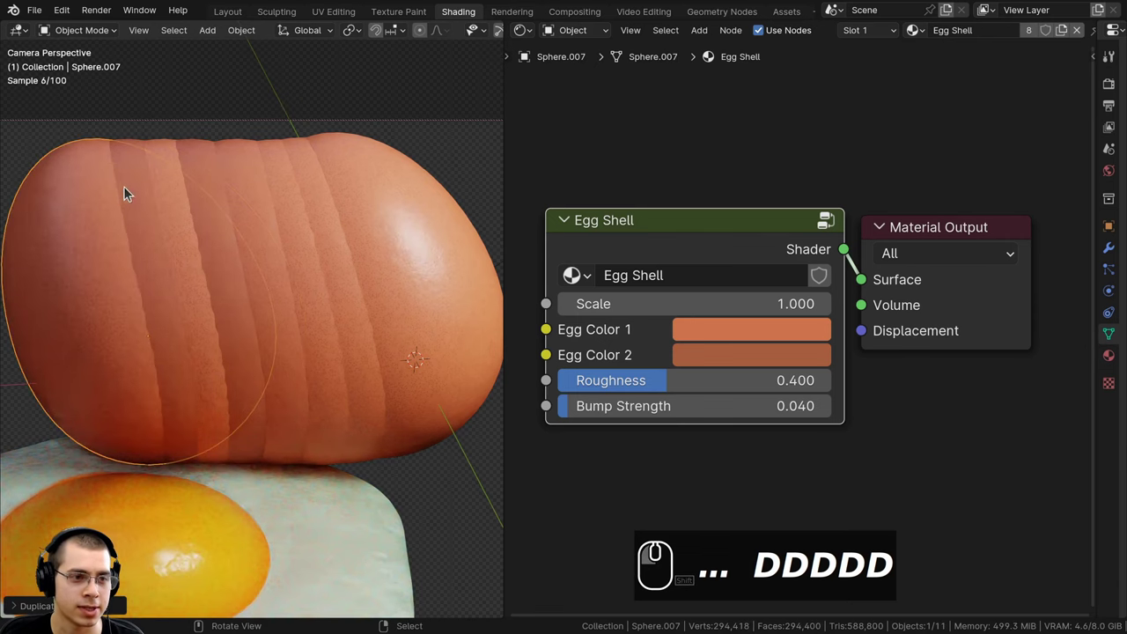
left_click_drag(135, 169, 134, 197)
left_click_drag(134, 203, 448, 186)
middle_click(447, 185)
middle_click(399, 183)
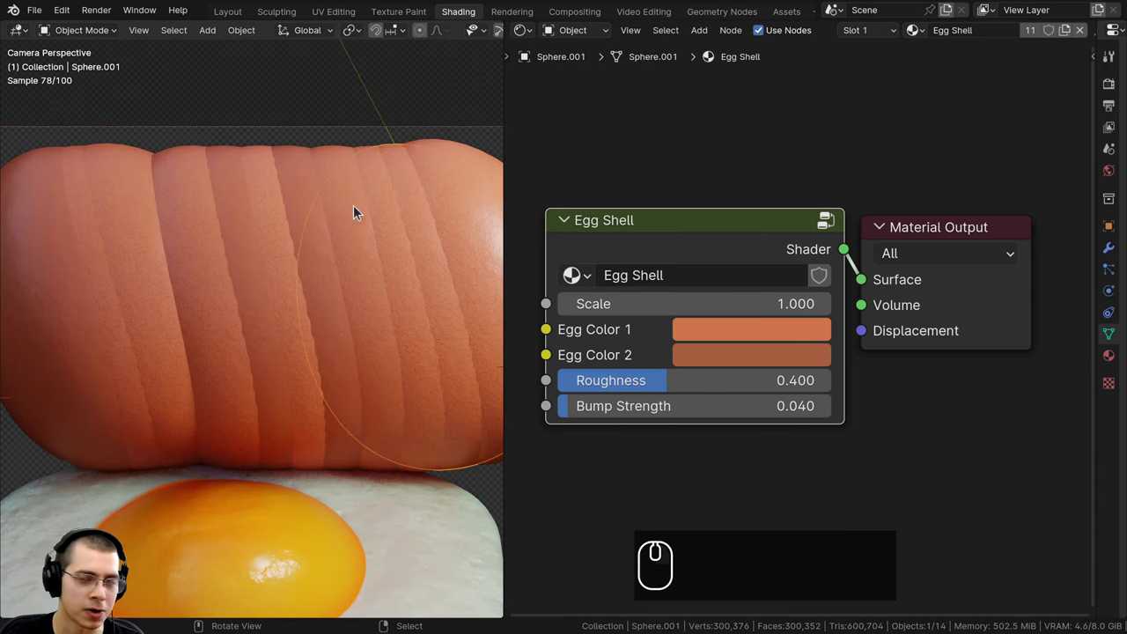
scroll("down", 3)
middle_click(119, 286)
middle_click(209, 275)
middle_click(265, 268)
left_click_drag(336, 265, 388, 265)
left_click_drag(396, 265, 102, 292)
Undo the extra egg duplicates and bring the fried egg's Fried Egg group node inputs into view
key("a")
key("x")
scroll("down", 3)
left_click_drag(336, 315, 336, 290)
left_click_drag(335, 315, 333, 296)
scroll("up", 3)
middle_click(332, 295)
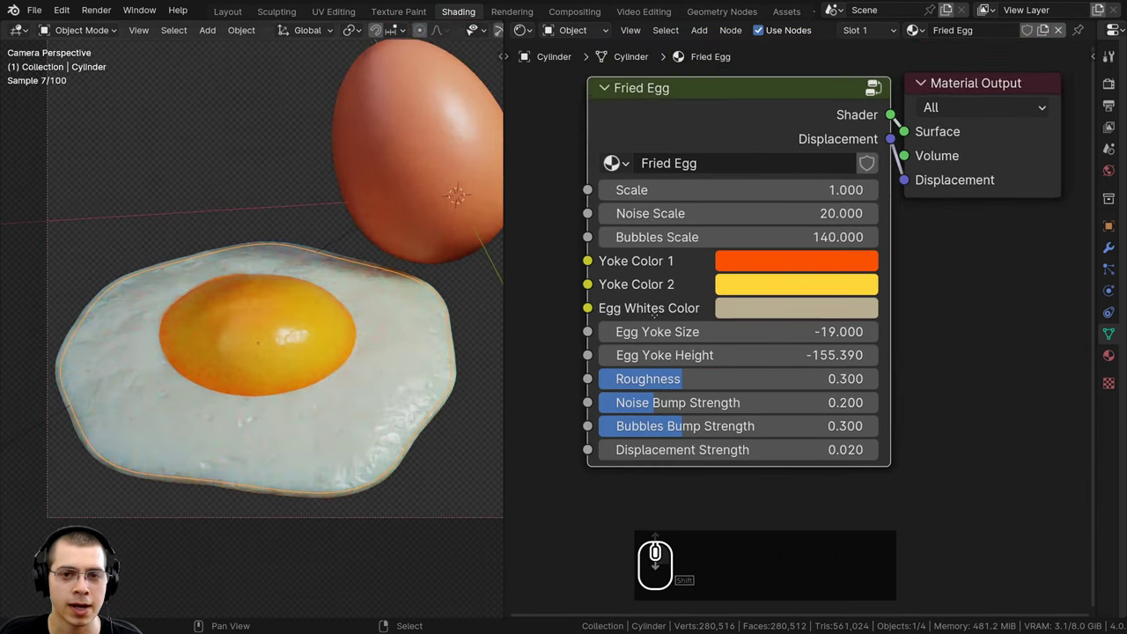
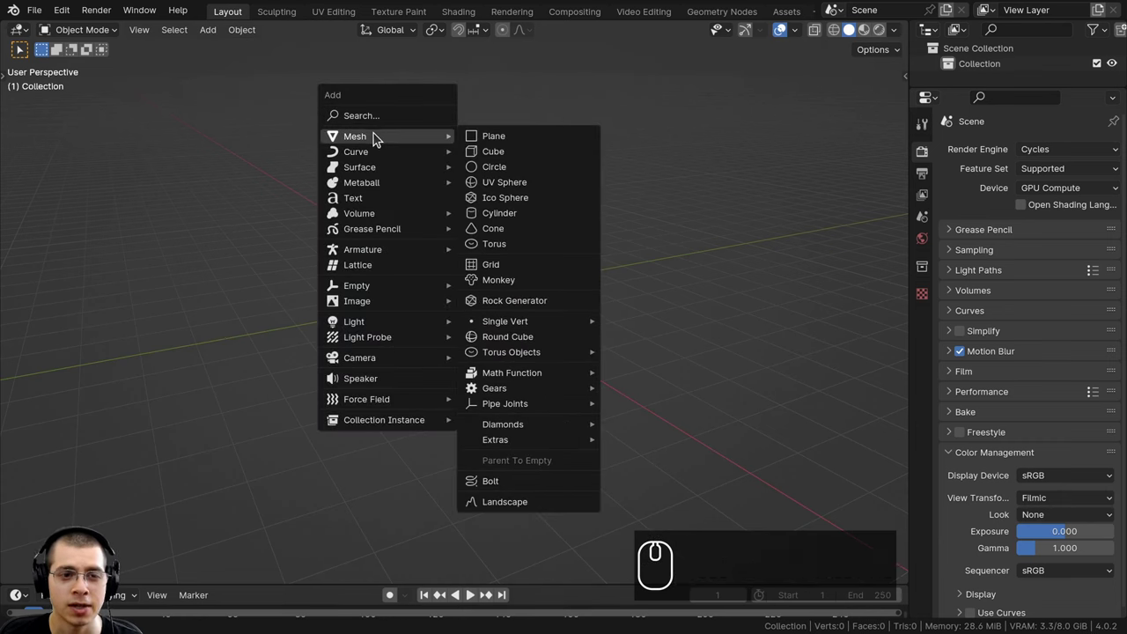
Add a UV sphere at the scene origin and scale it up
left_click_drag(520, 192, 558, 272)
scroll("up", 3)
scroll("up", 3)
middle_click(557, 288)
left_click_drag(557, 296, 600, 273)
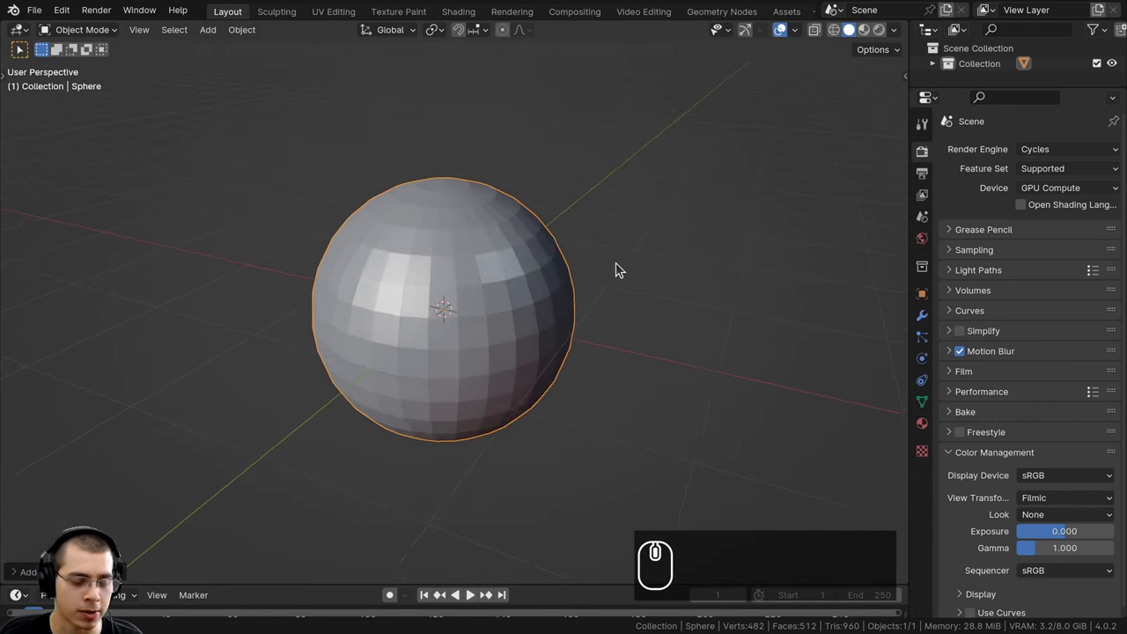
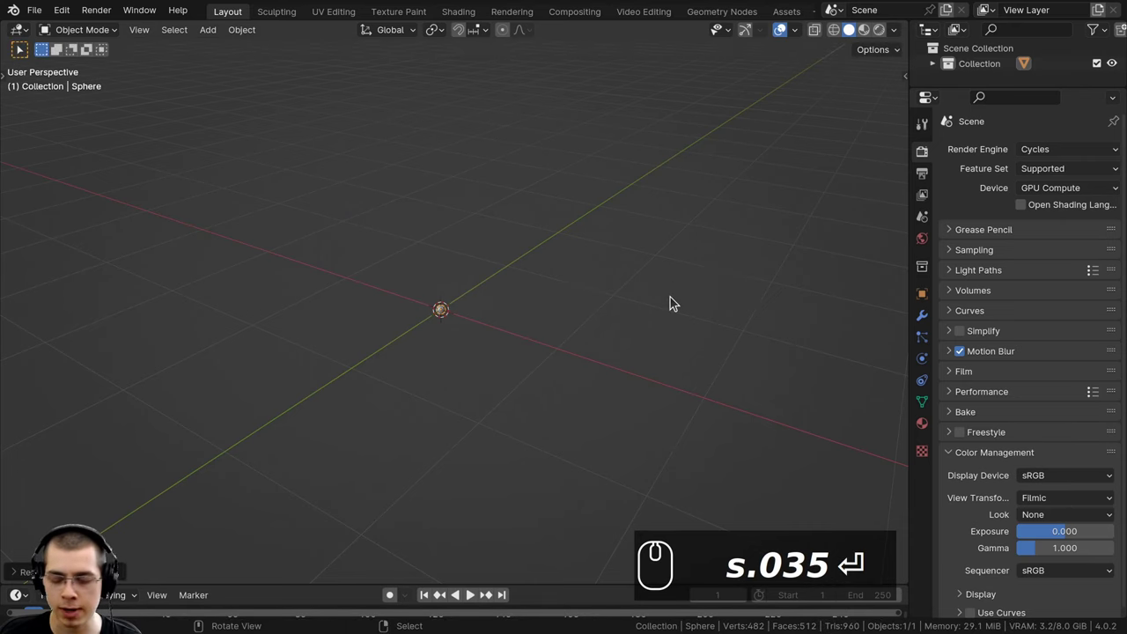
key(".")
scroll("down", 3)
left_click_drag(586, 229, 503, 200)
scroll("down", 3)
Apply the sphere's scale and give it smooth shading
key("ctrl+a")
left_click_drag(396, 225, 520, 341)
left_click_drag(520, 341, 473, 258)
left_click_drag(458, 244, 354, 206)
key("w")
left_click_drag(353, 207, 461, 261)
left_click_drag(462, 262, 378, 283)
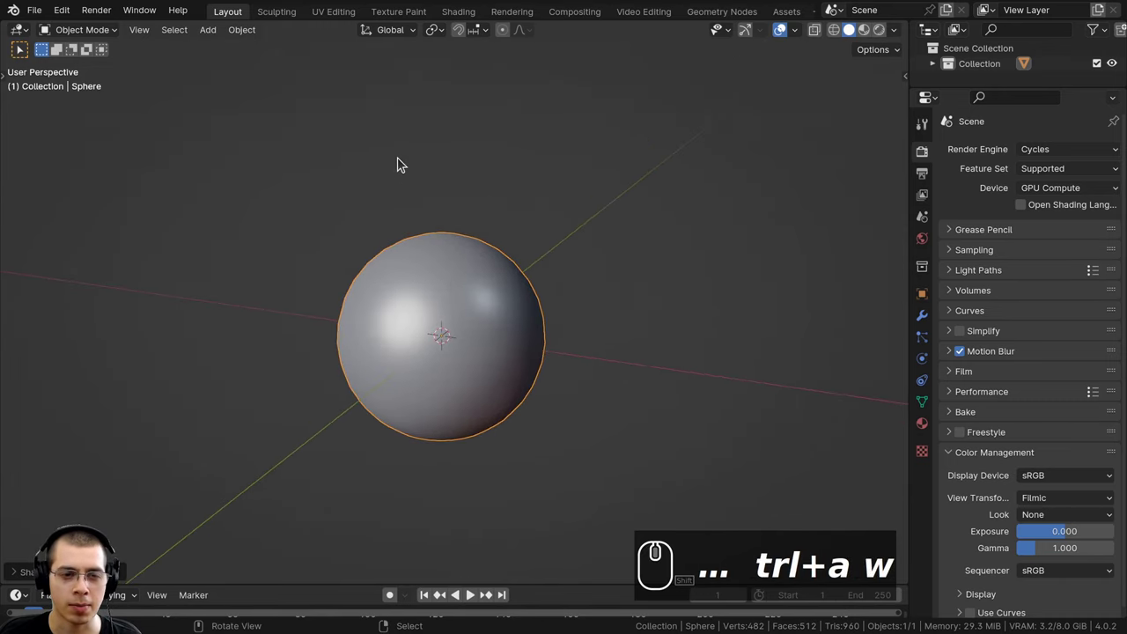
Pull the sphere's top vertex up along Z with proportional editing into a tapered egg top
middle_click(457, 247)
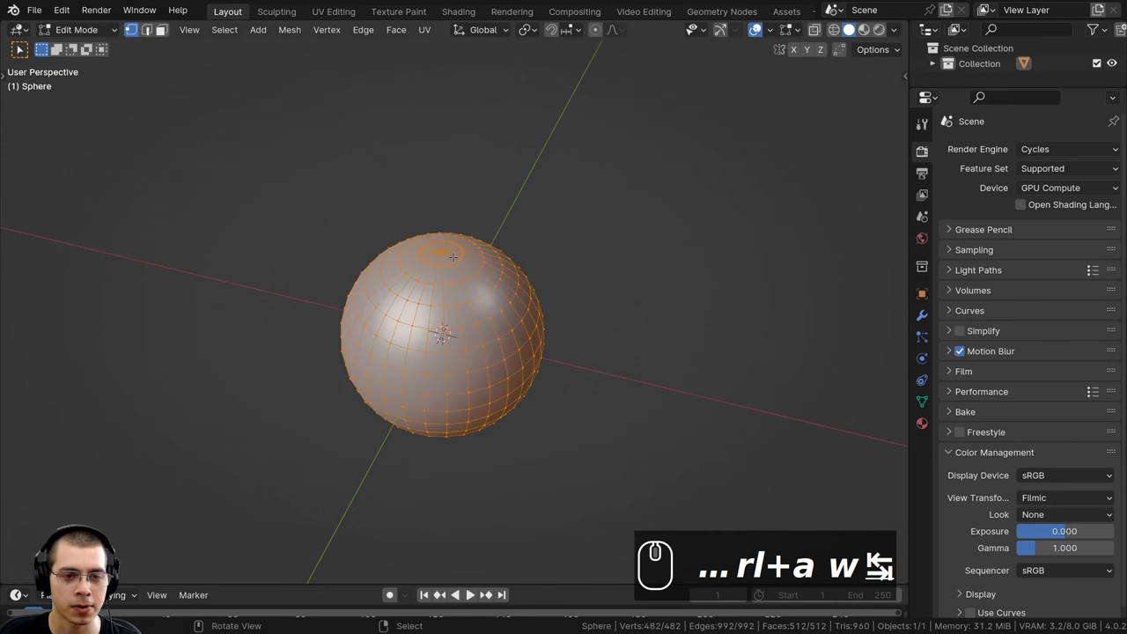
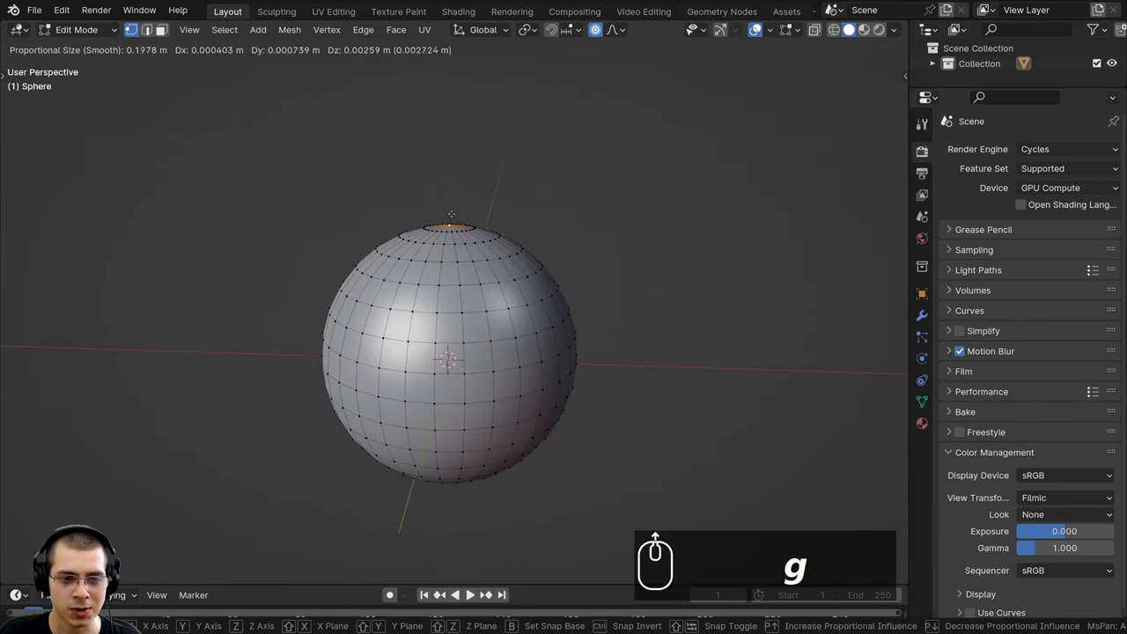
scroll("down", 3)
scroll("up", 3)
scroll("down", 3)
scroll("up", 3)
scroll("up", 3)
scroll("up", 3)
key("z")
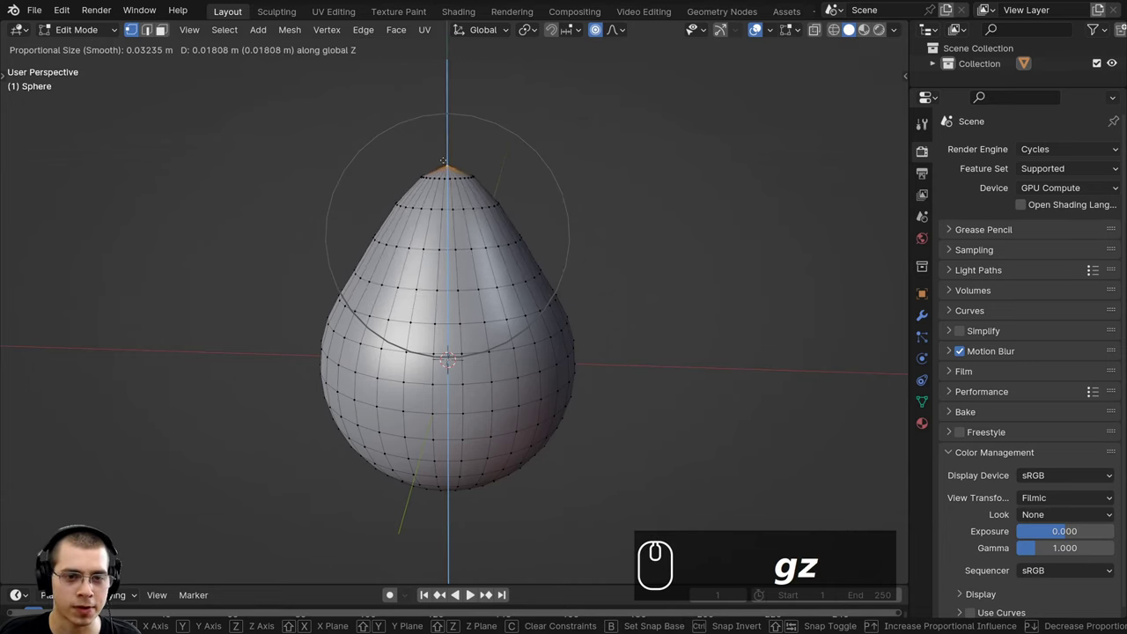
scroll("down", 3)
scroll("down", 3)
scroll("up", 3)
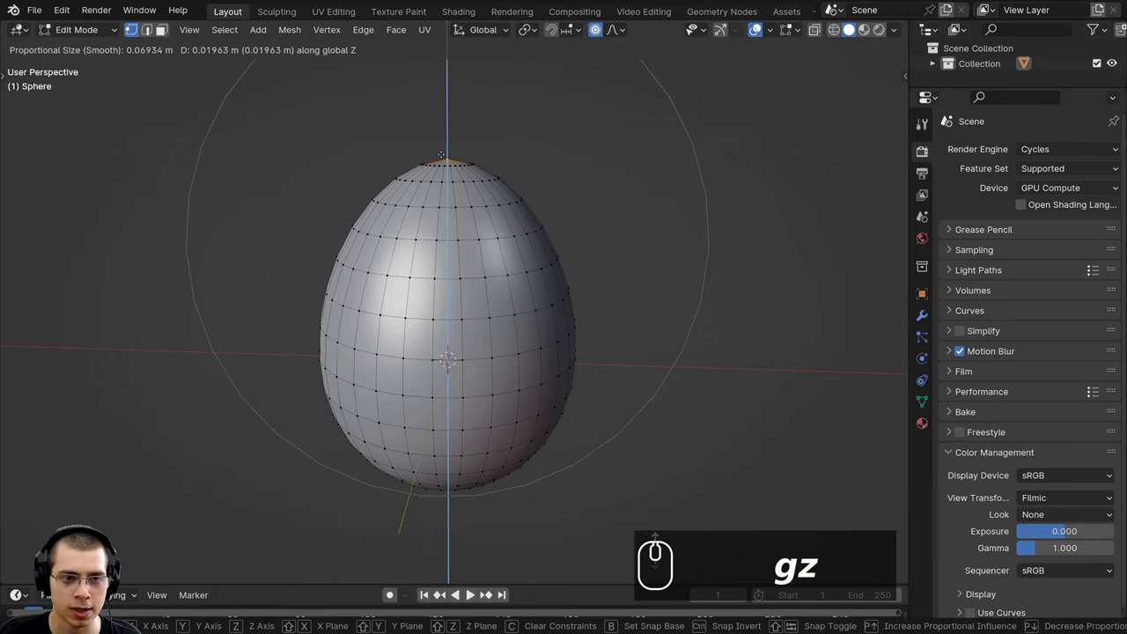
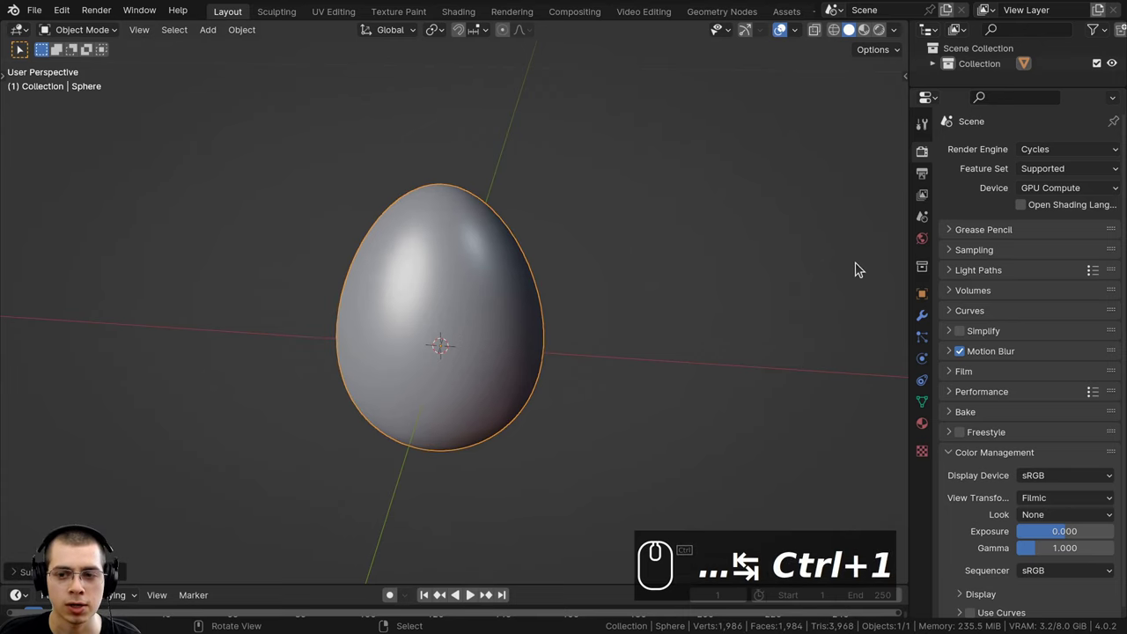
Show the egg's Modifier Properties to apply its Subdivision modifier
left_click(924, 319)
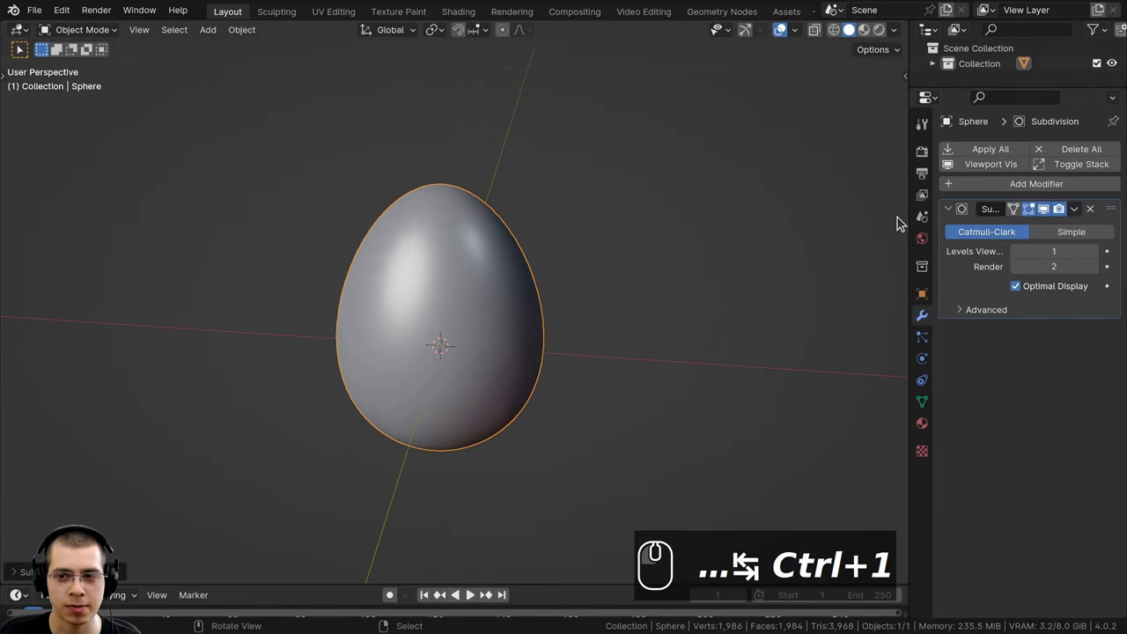
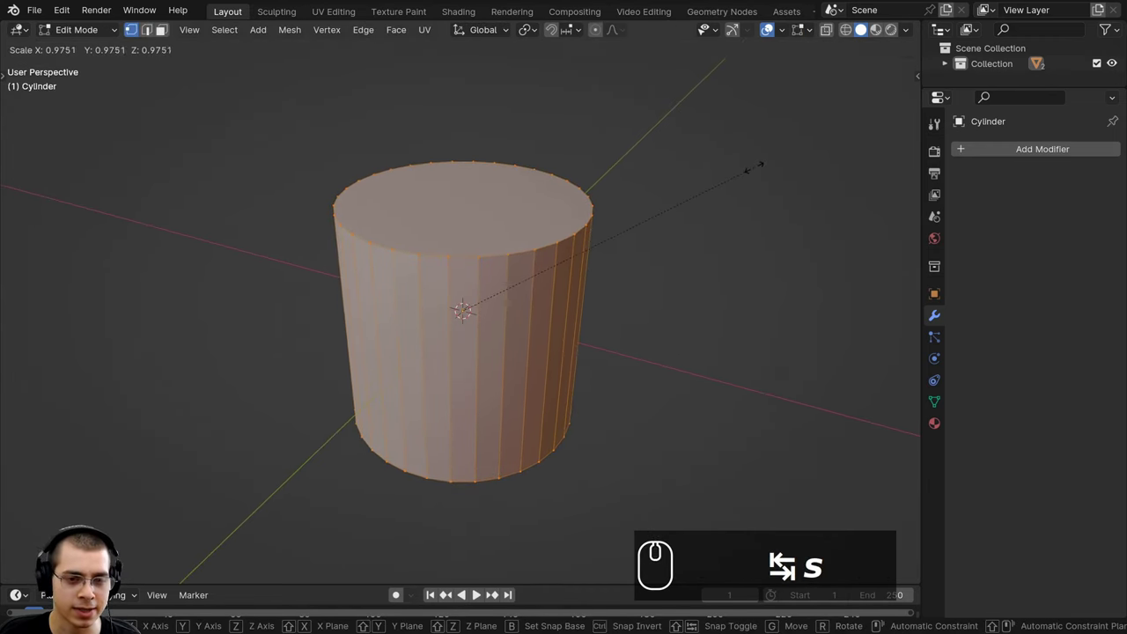
Squash the cylinder to 0.06 of its height into a flat disc and widen its rim edge loop
key("z")
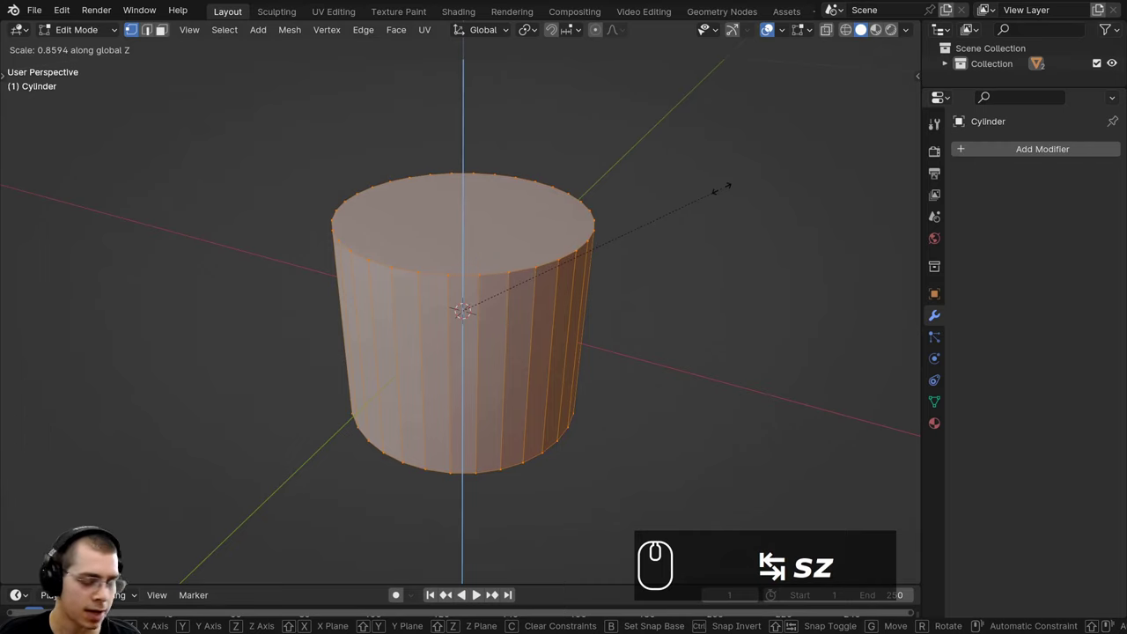
key(".")
key("0")
key("6")
key("Return")
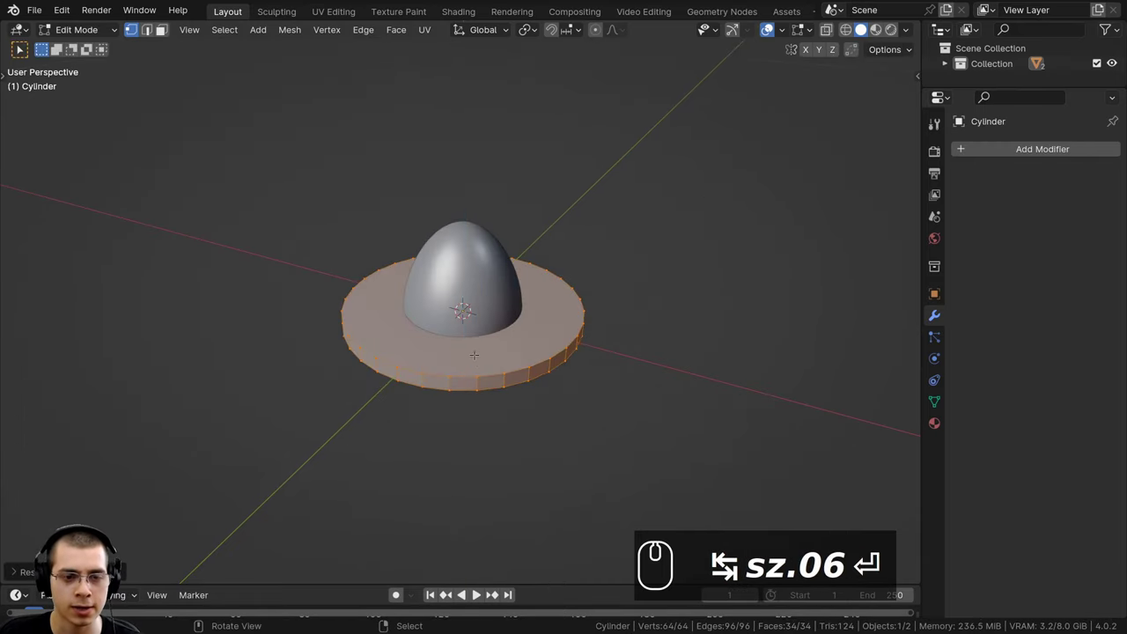
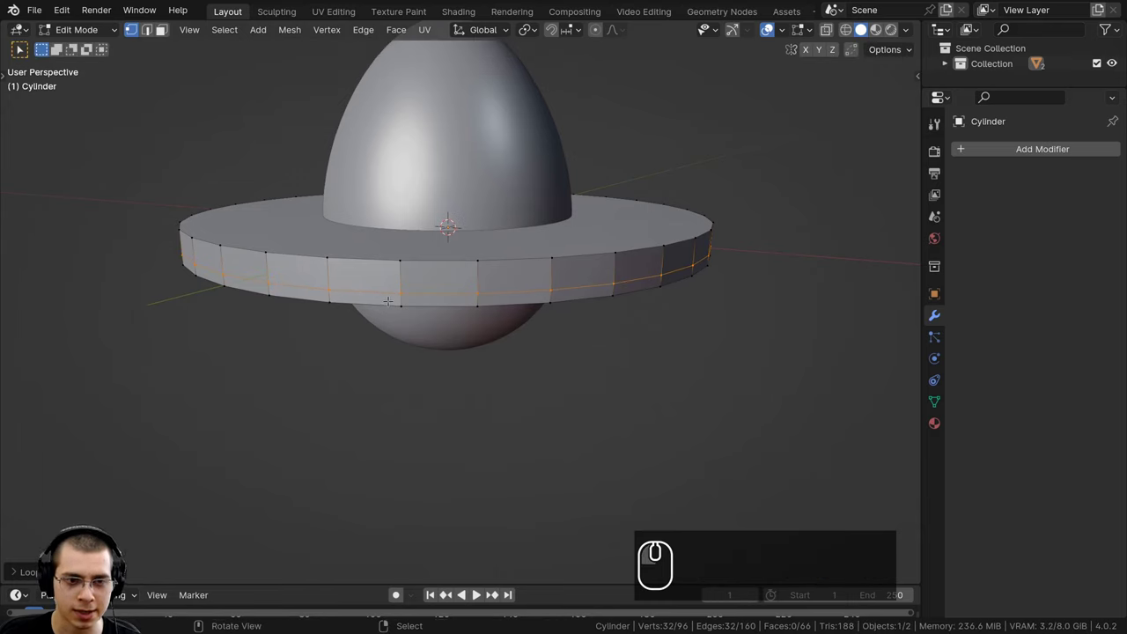
key("s")
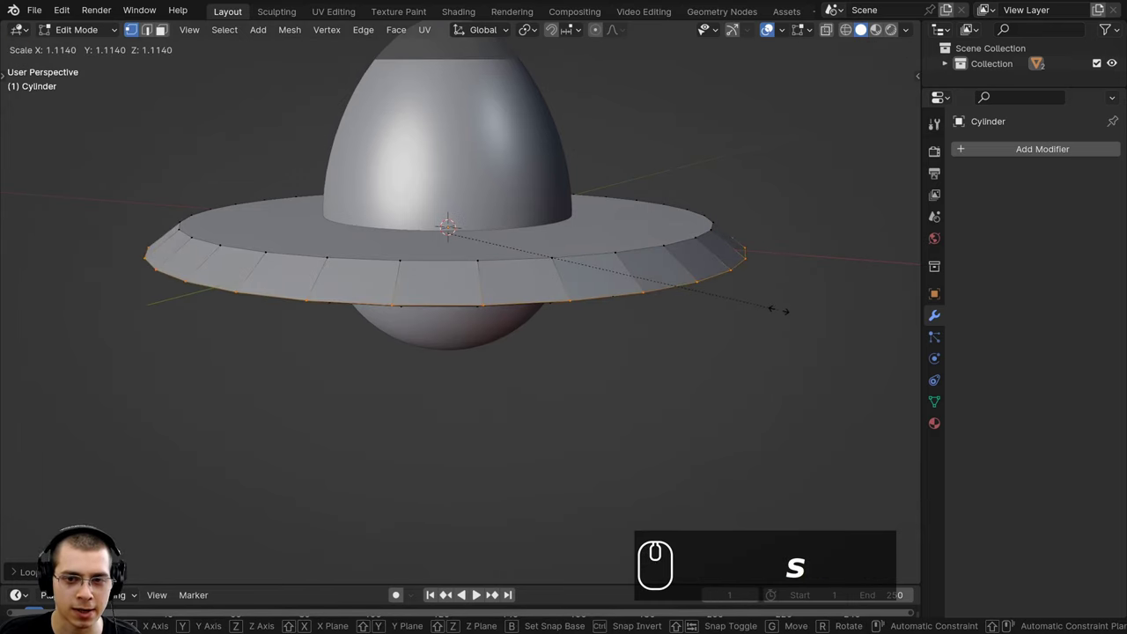
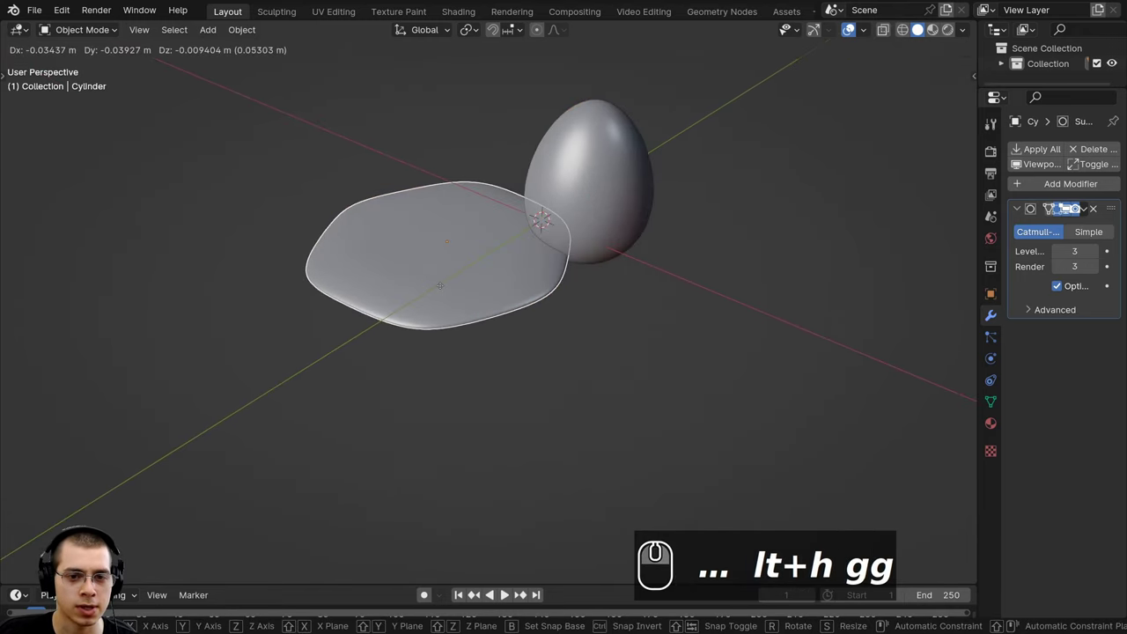
Move and rotate the disc into an irregular egg-white blob lying flat beside the egg
key("g")
type("t+h gggg")
scroll("up", 3)
key("r")
key("g")
type("ggggrgg")
scroll("down", 3)
type("rz")
left_click_drag(577, 303, 344, 162)
scroll("up", 3)
middle_click(344, 163)
scroll("down", 3)
Save the scene as Egg.blend in the Tutorial folder inside Egg Material
left_click(40, 12)
type("Egg ↩")
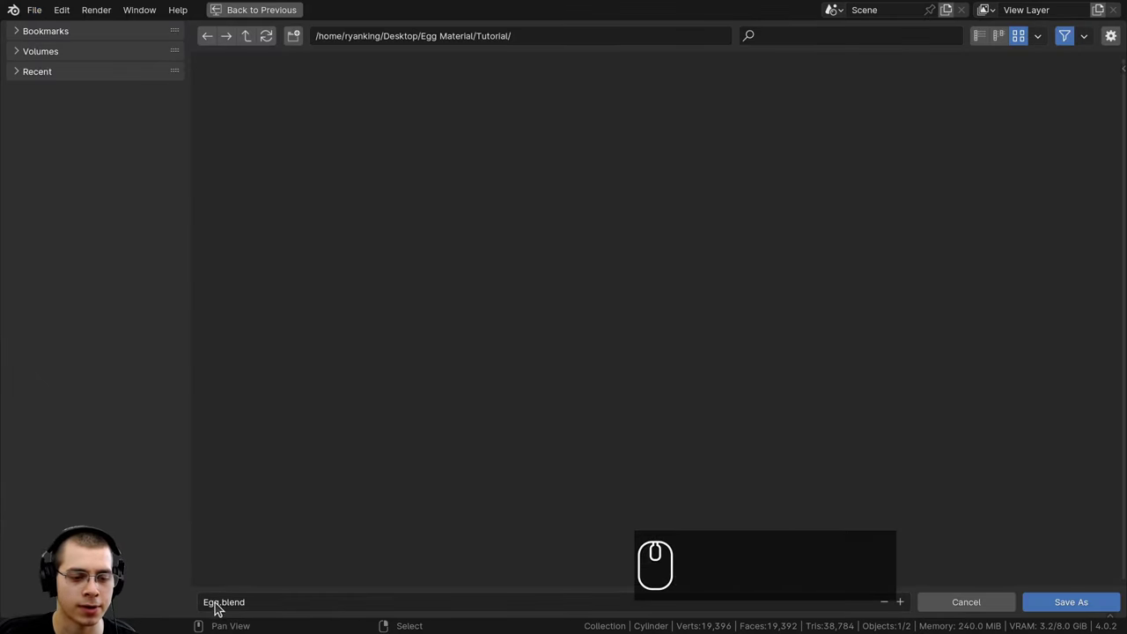
left_click(1061, 608)
left_click_drag(566, 389, 569, 336)
left_click_drag(564, 391, 580, 347)
scroll("up", 3)
key("ctrl+s")
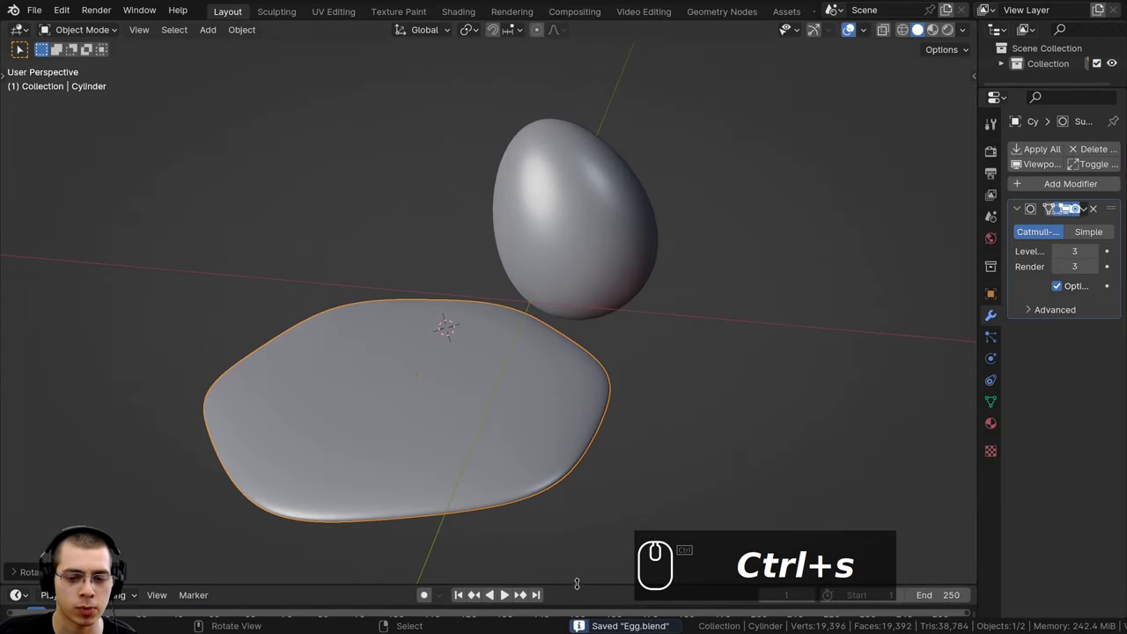
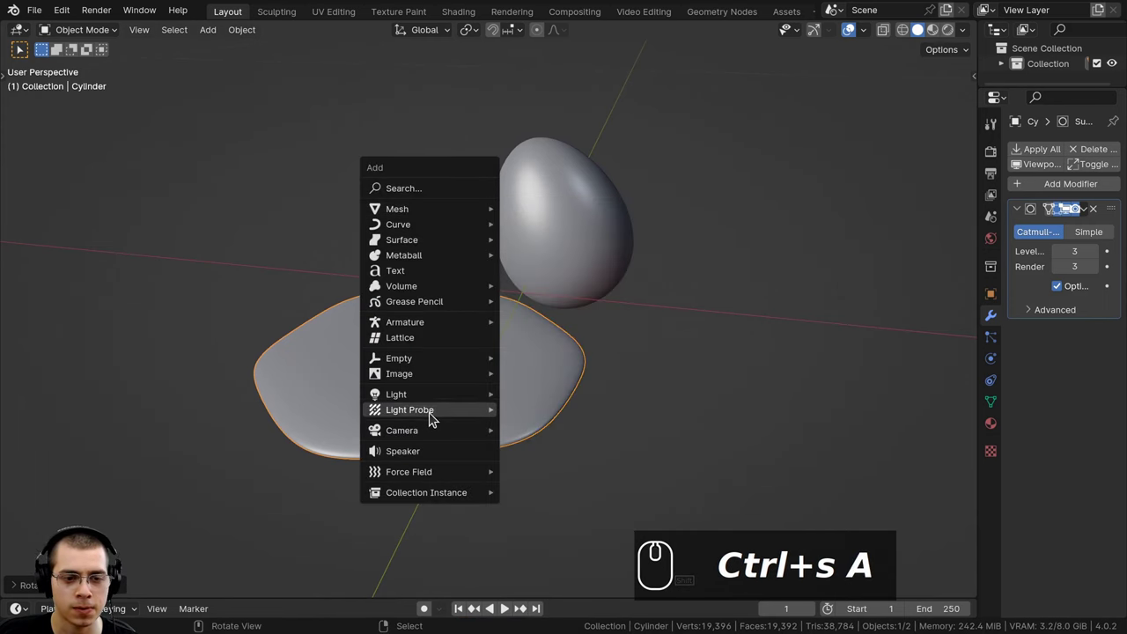
Add a camera and align it to the current view of the egg
left_click_drag(535, 433, 427, 202)
left_click_drag(427, 203, 431, 273)
scroll("up", 3)
scroll("down", 3)
left_click_drag(431, 275, 431, 274)
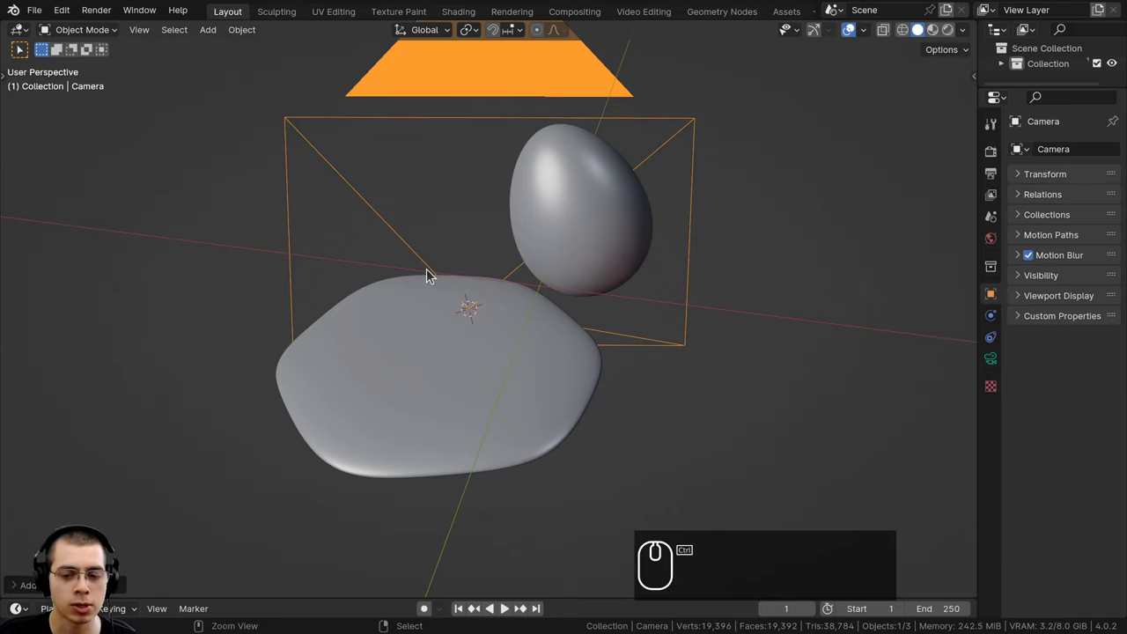
key("ctrl+alt+KP_0")
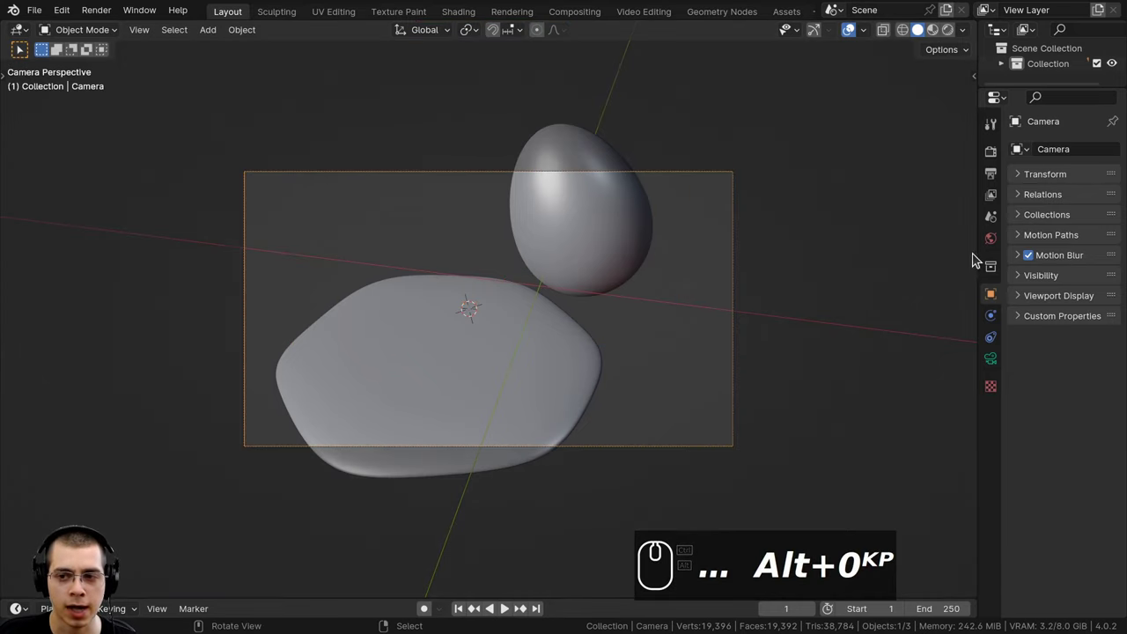
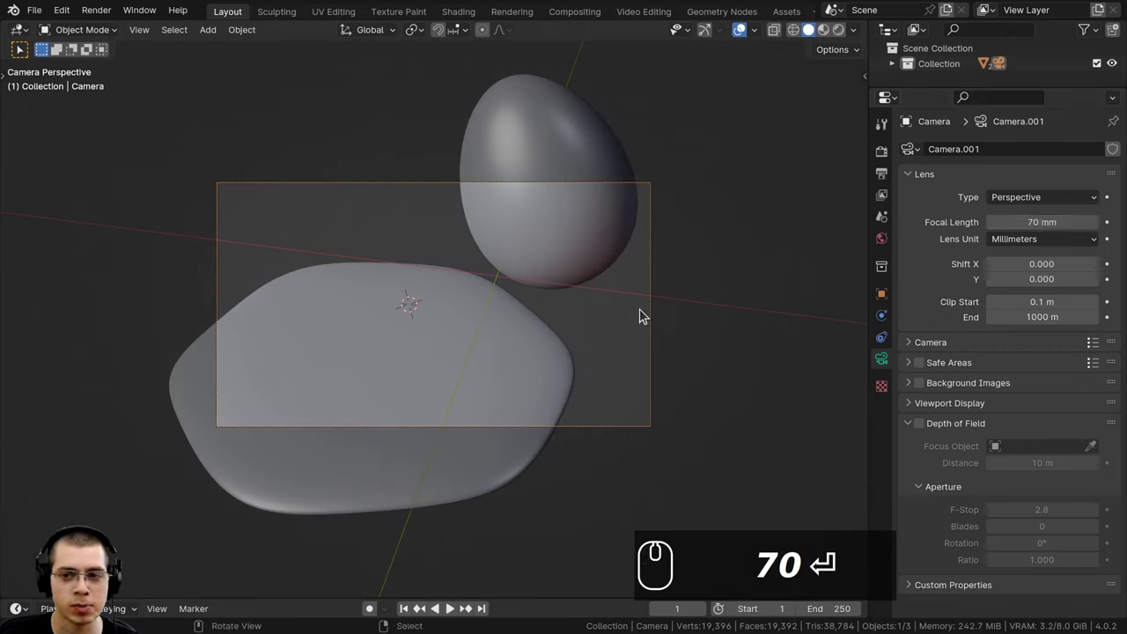
Set a 70 mm lens and 1440×1440 resolution at 200%, then move the camera to reframe the shot
left_click(890, 180)
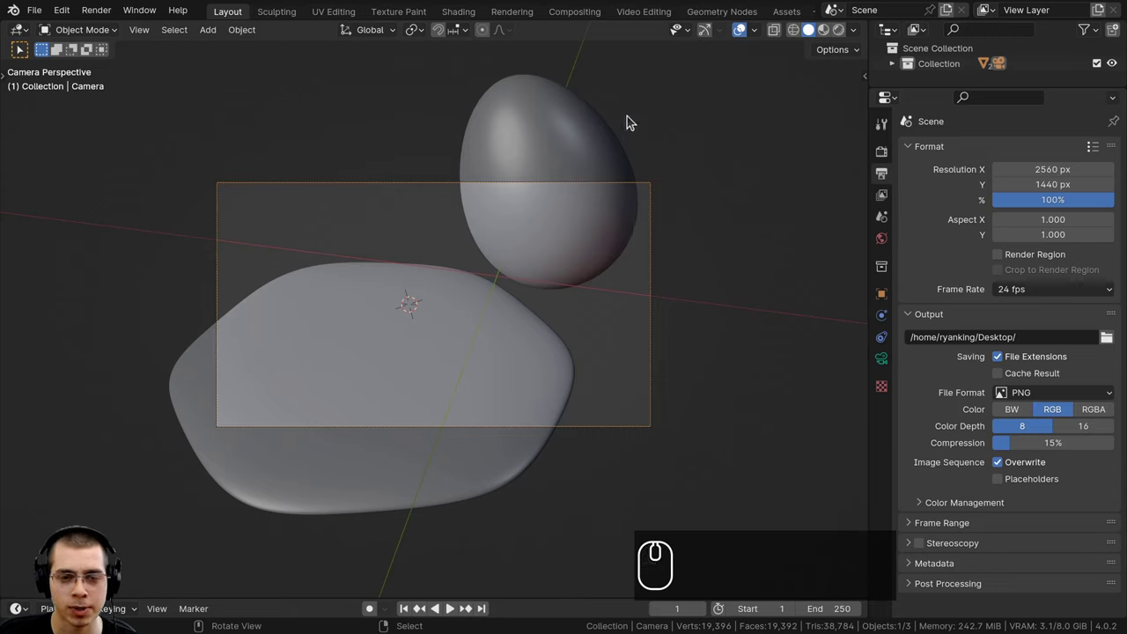
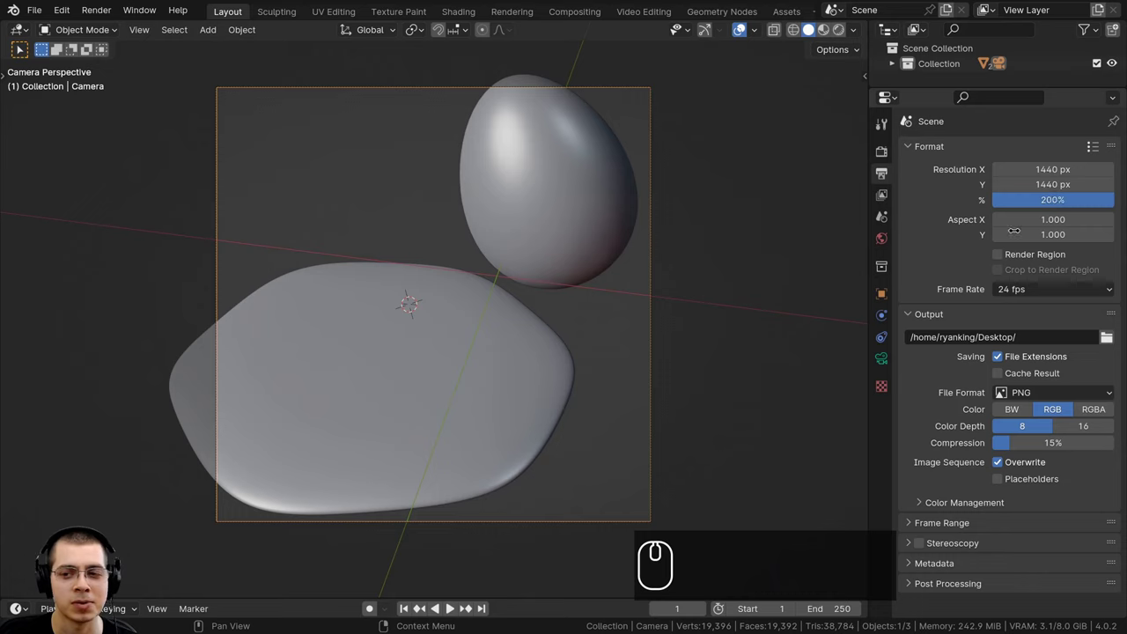
left_click(358, 5)
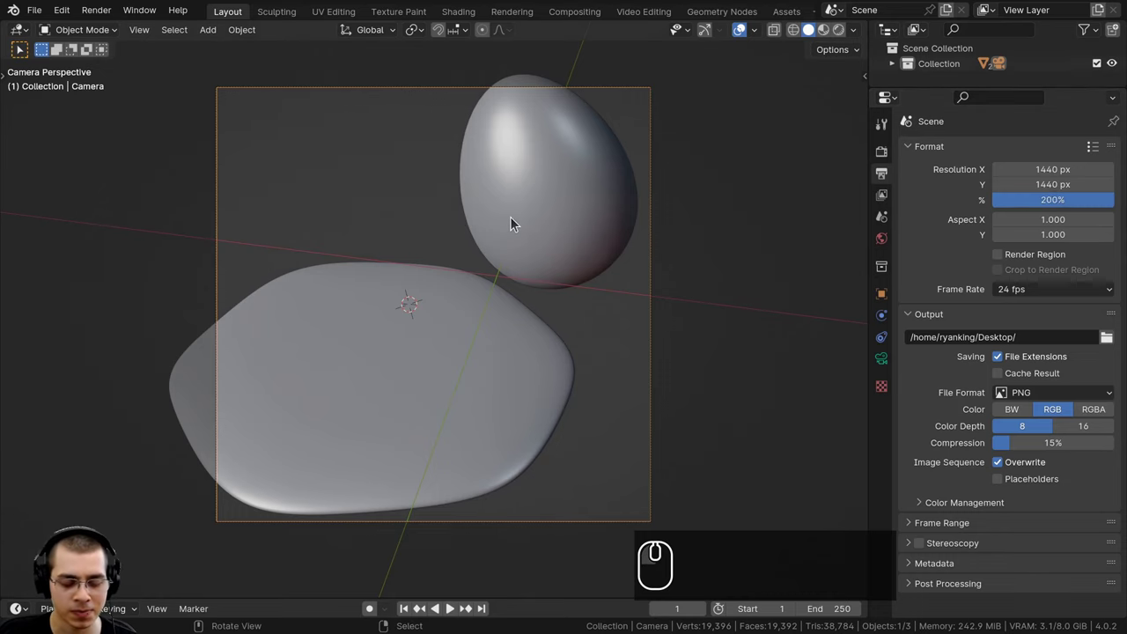
key("g")
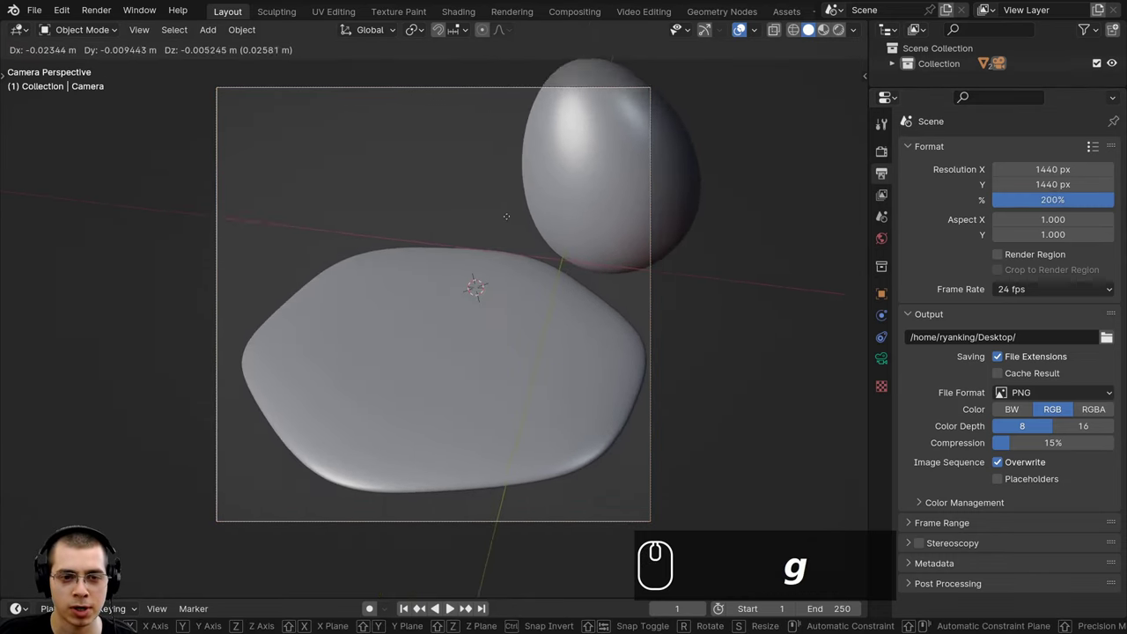
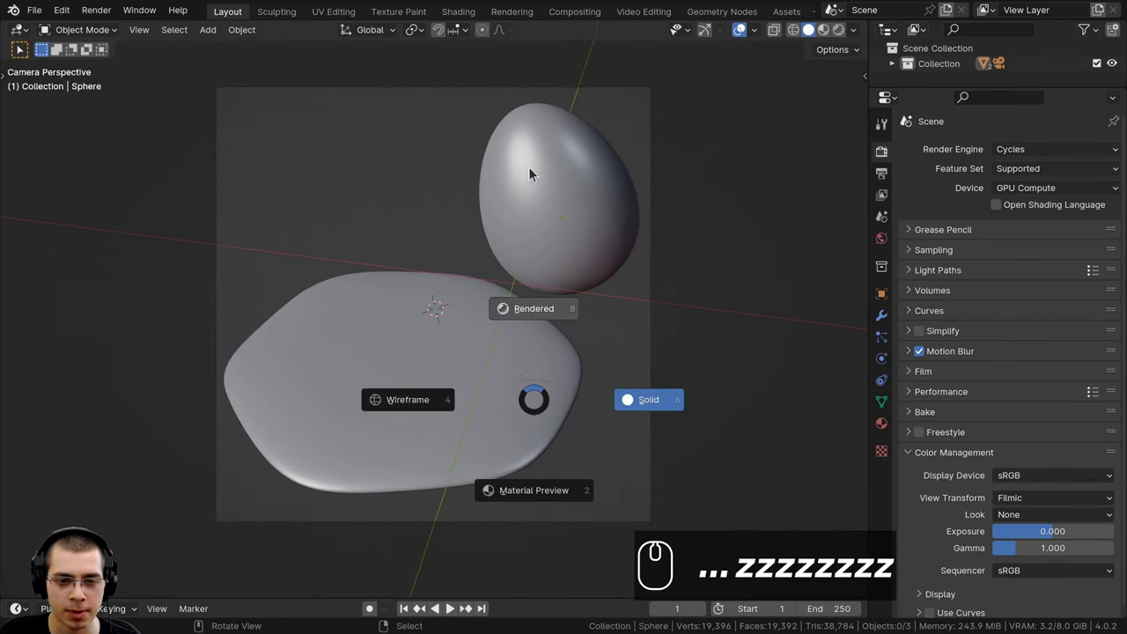
Preview the shot in Rendered shading, showing a flat grey result, and adjust the camera framing
scroll("down", 3)
key("ctrl+b")
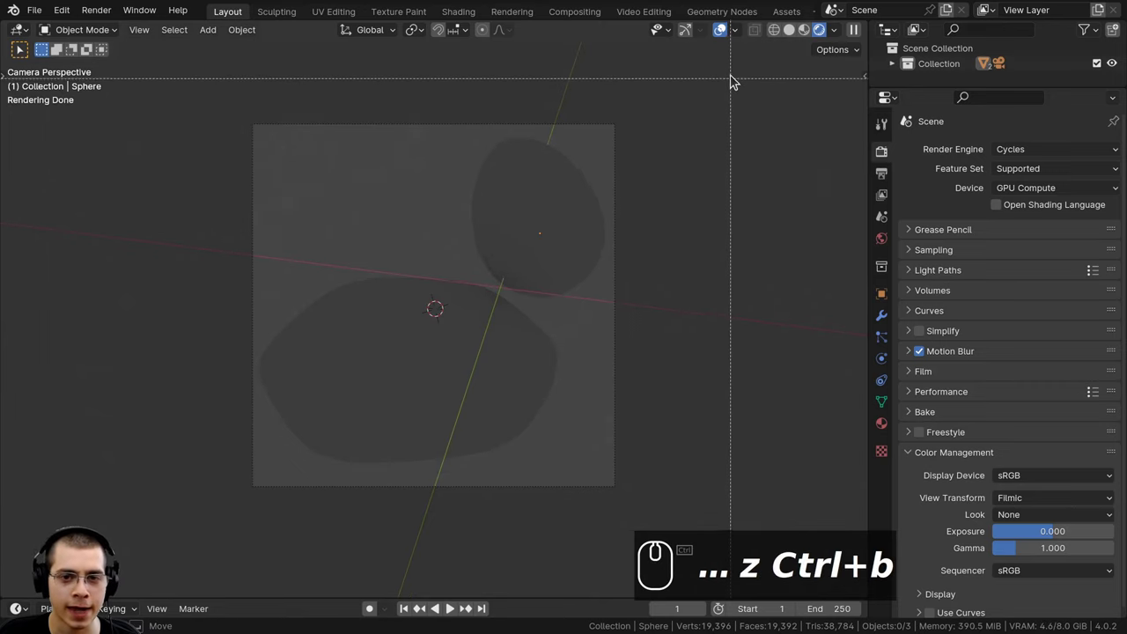
left_click_drag(734, 83, 214, 522)
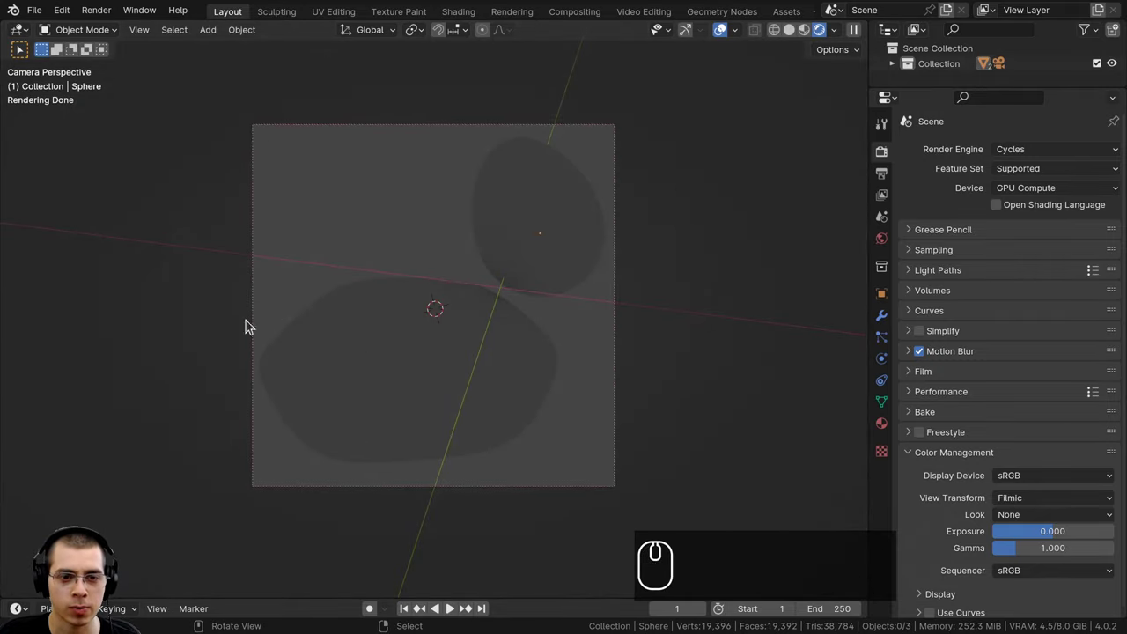
middle_click(551, 213)
scroll("down", 3)
left_click_drag(548, 214, 613, 271)
scroll("up", 3)
left_click_drag(531, 188, 1019, 205)
Bring up the render settings with the engine list showing Cycles current
left_click(1029, 150)
left_click(1020, 204)
left_click(1019, 153)
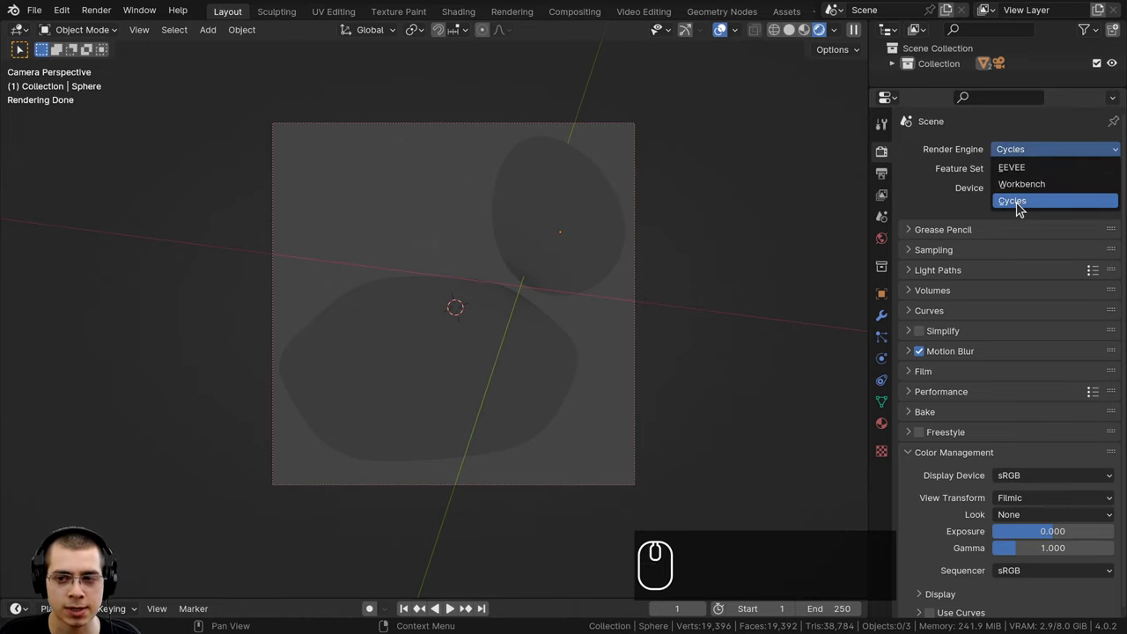
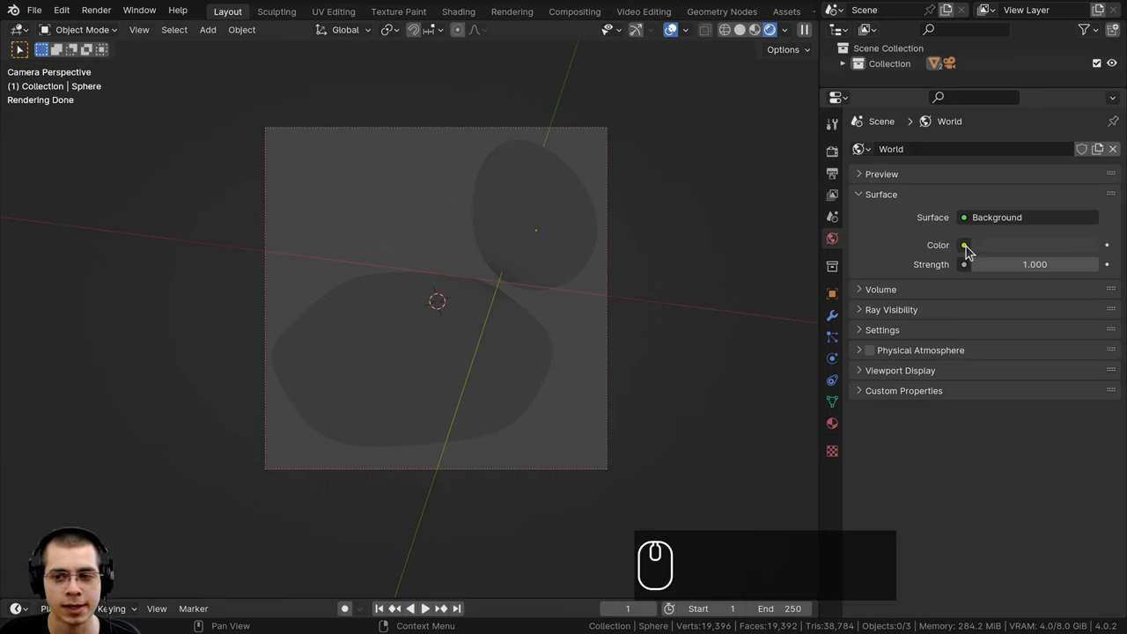
Set the World Color to an Environment Texture and load balcony_1k.hdr as the backdrop
left_click(973, 251)
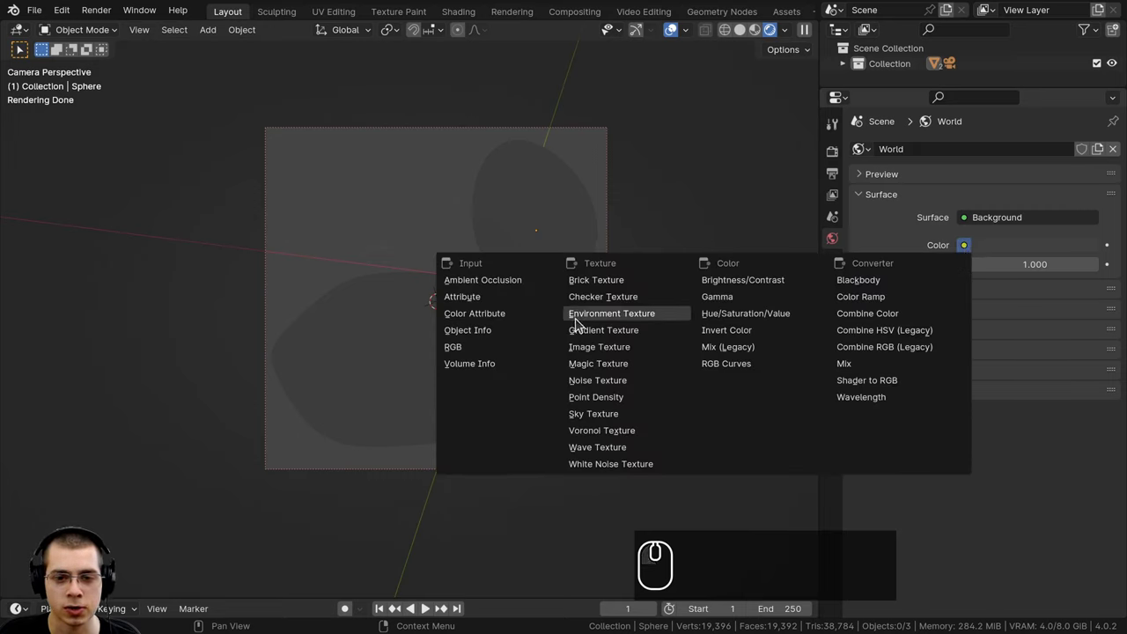
left_click(628, 323)
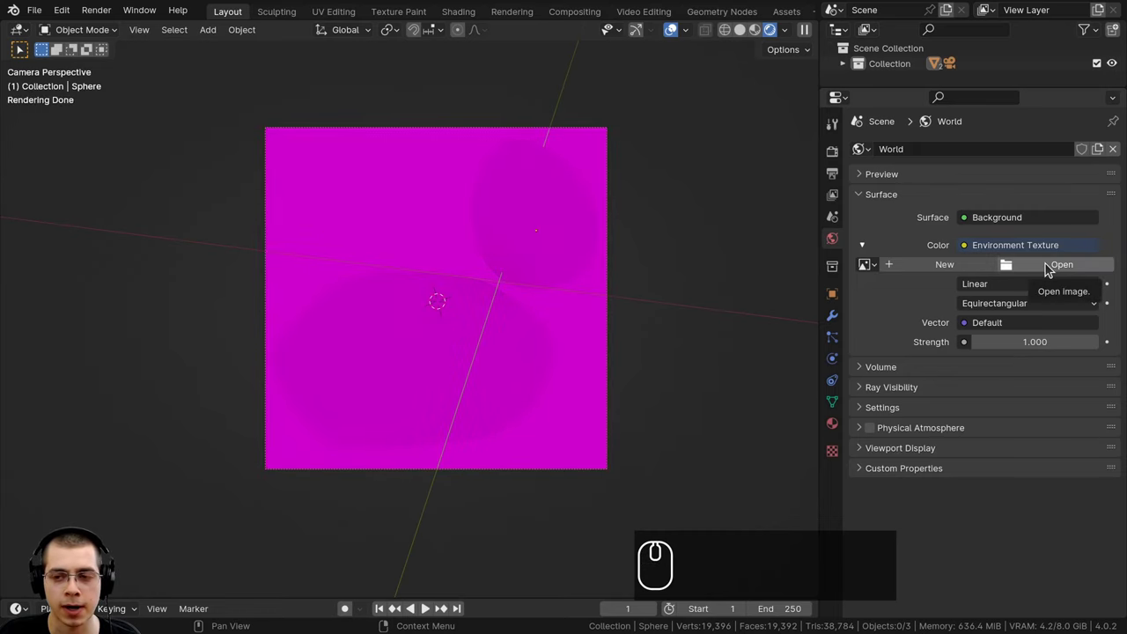
type("bal")
key("BackSpace")
key("Return")
left_click(246, 145)
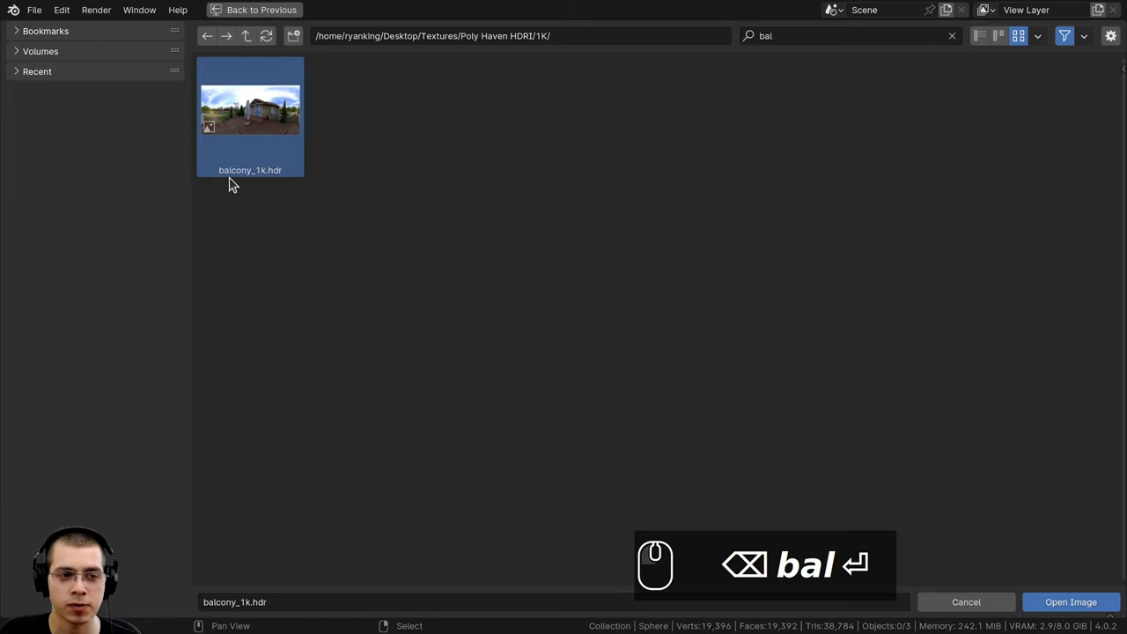
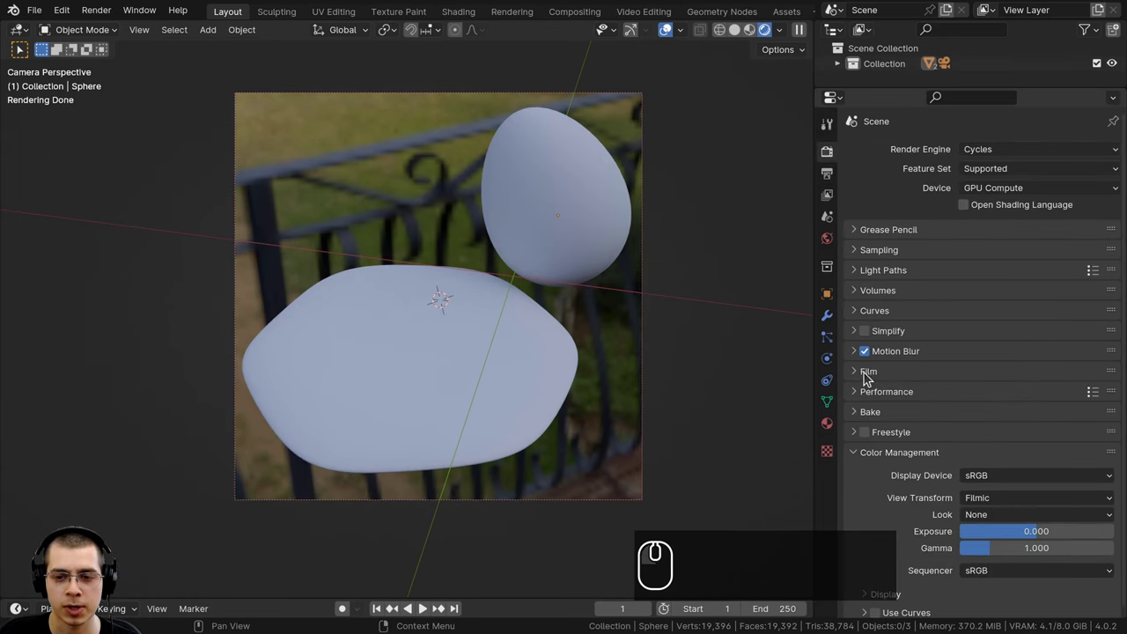
Enable Film > Transparent in Render Properties so the background renders clear
left_click(863, 373)
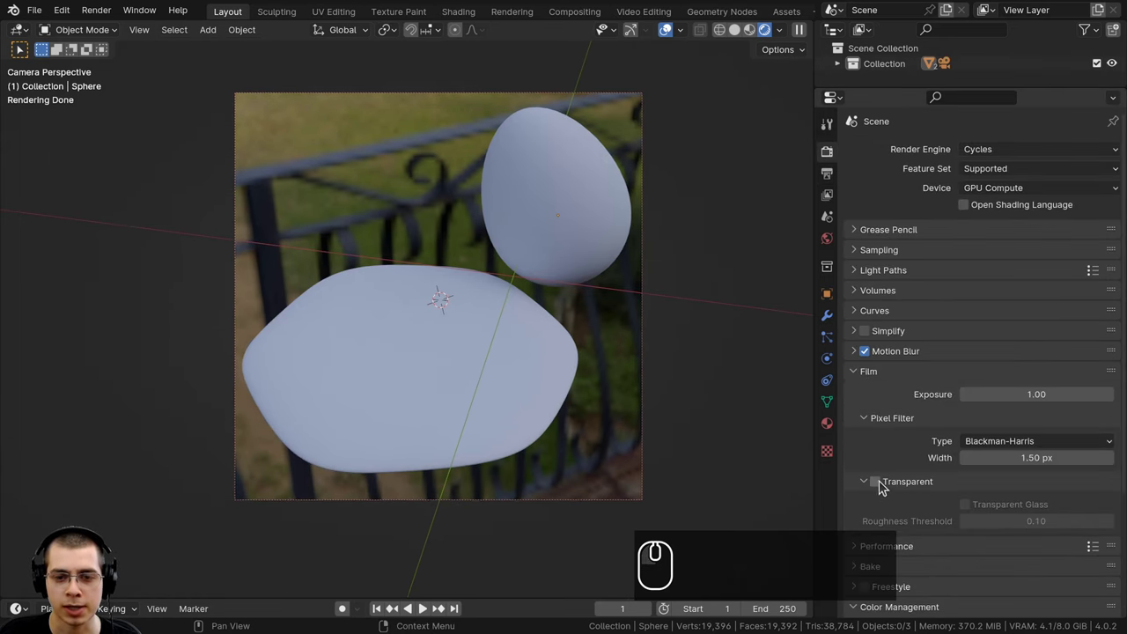
left_click(885, 486)
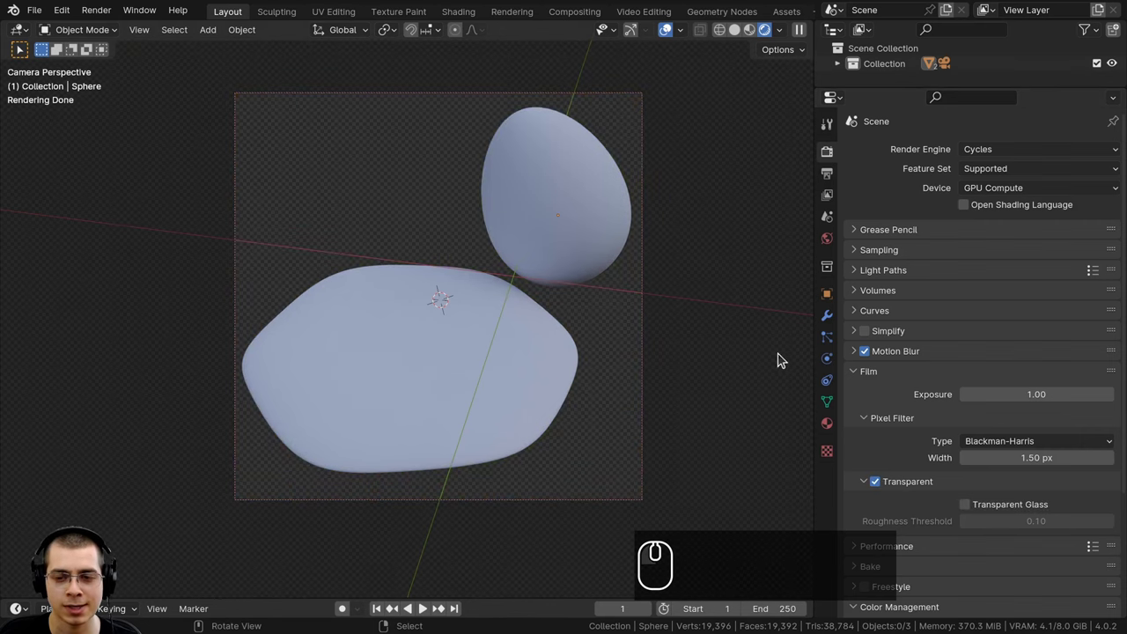
left_click(870, 375)
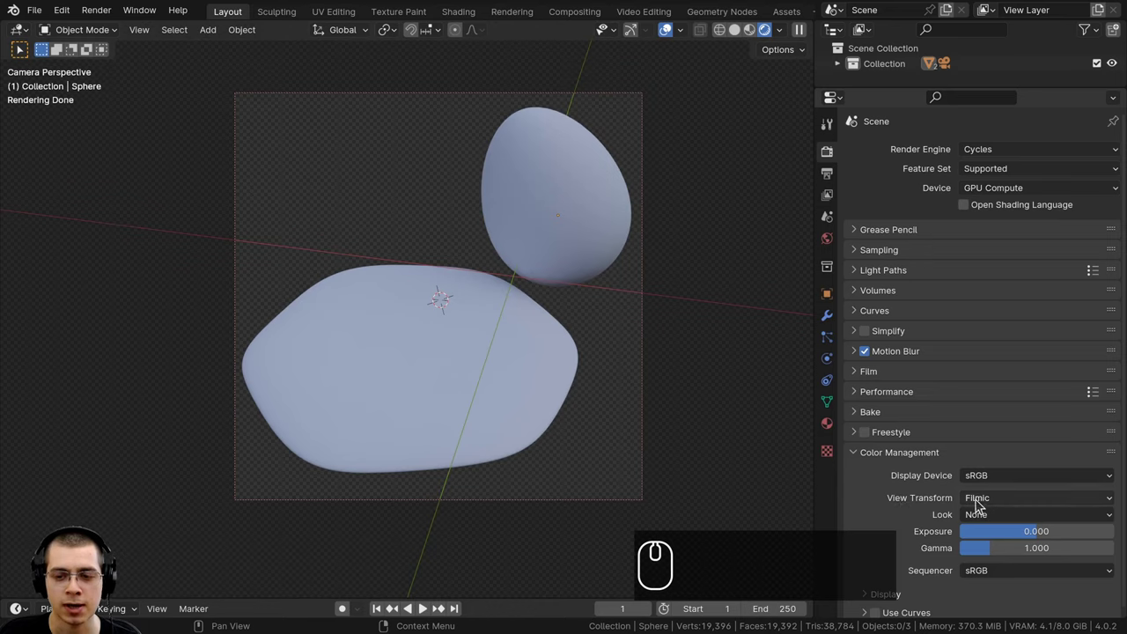
left_click(1004, 522)
left_click(1033, 403)
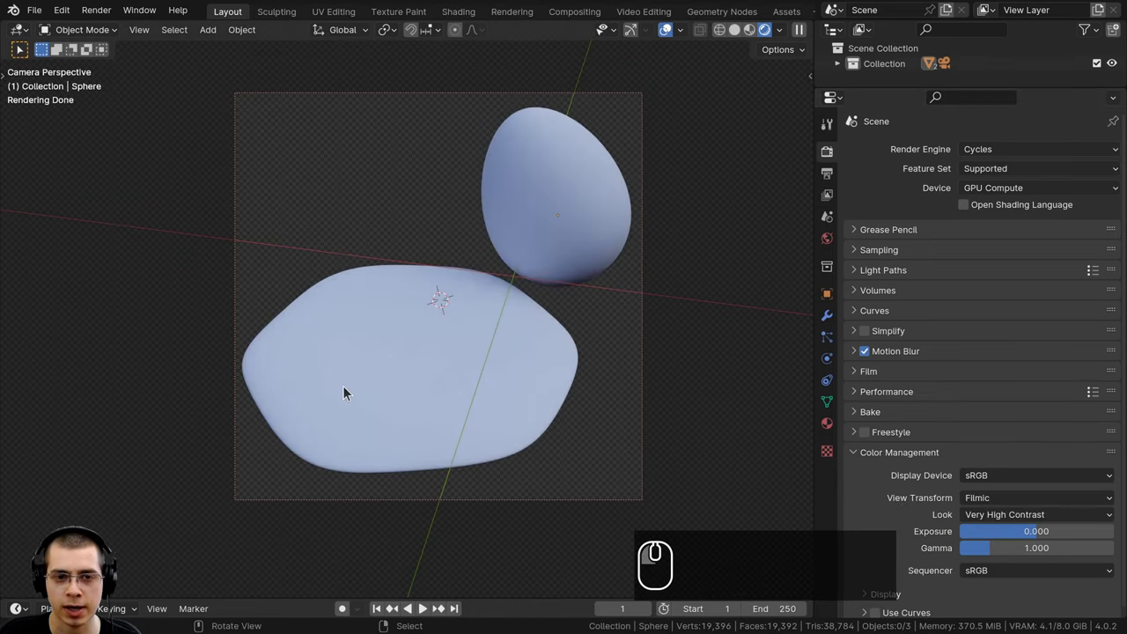
left_click(543, 5)
Orbit and zoom the viewport out to see the egg and camera from outside
left_click_drag(595, 202, 592, 244)
left_click_drag(589, 251, 605, 278)
scroll("down", 3)
left_click_drag(541, 254, 550, 227)
scroll("up", 3)
left_click_drag(496, 200, 467, 165)
left_click_drag(519, 160, 432, 194)
scroll("down", 3)
left_click_drag(430, 194, 436, 215)
scroll("up", 3)
middle_click(458, 254)
middle_click(427, 244)
left_click_drag(438, 261, 427, 205)
key("shift+a")
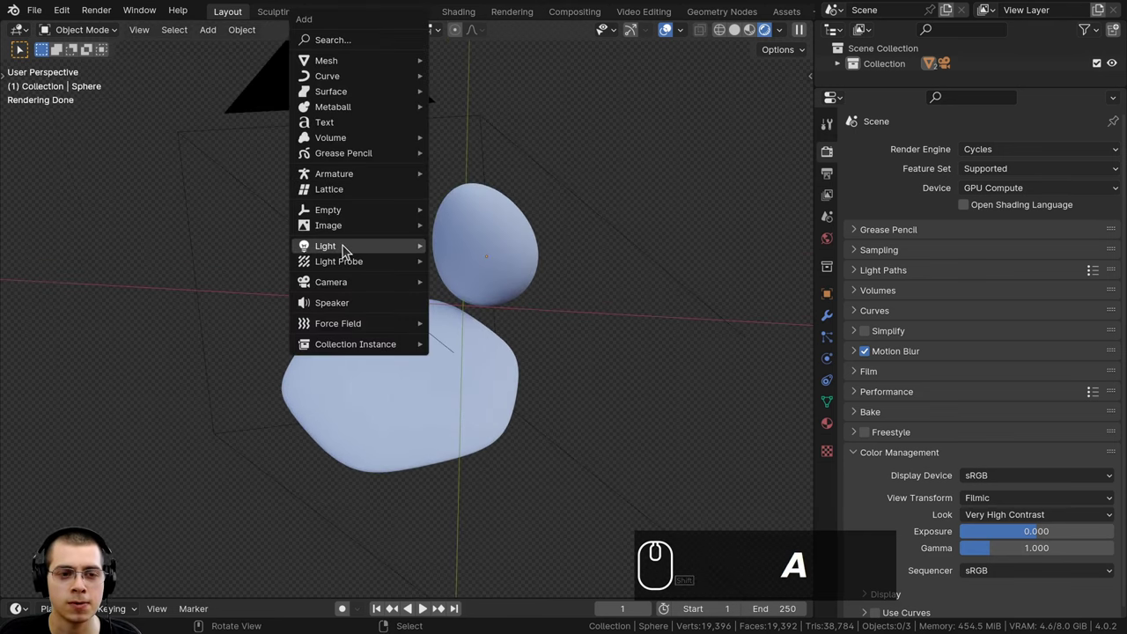
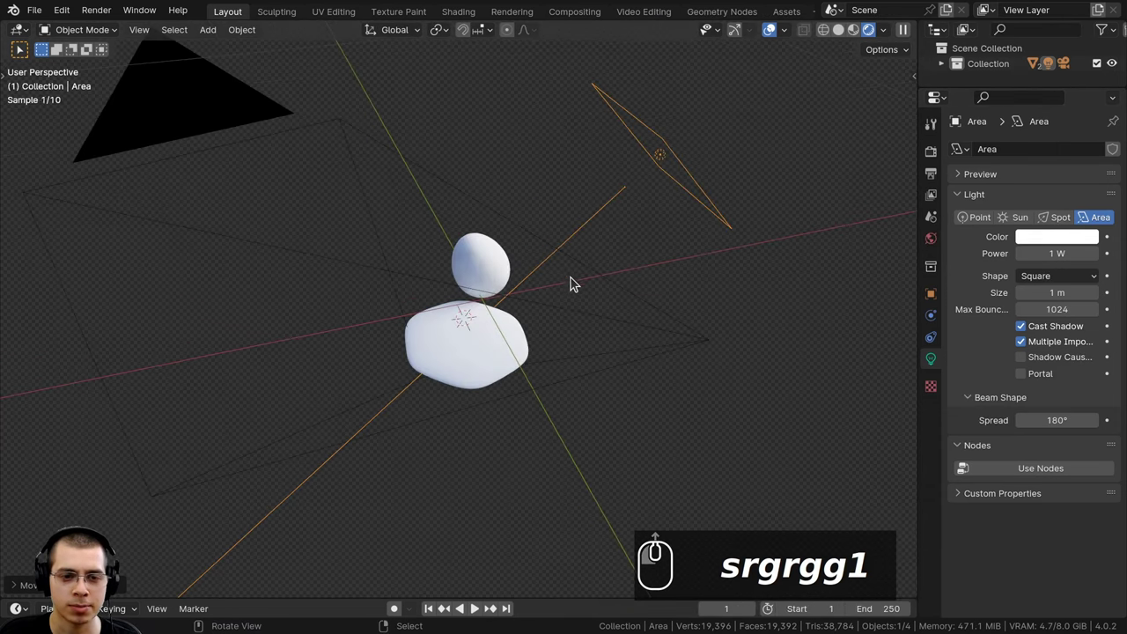
Move the new area light beside the egg with G and check it through the camera
left_click_drag(539, 298, 613, 269)
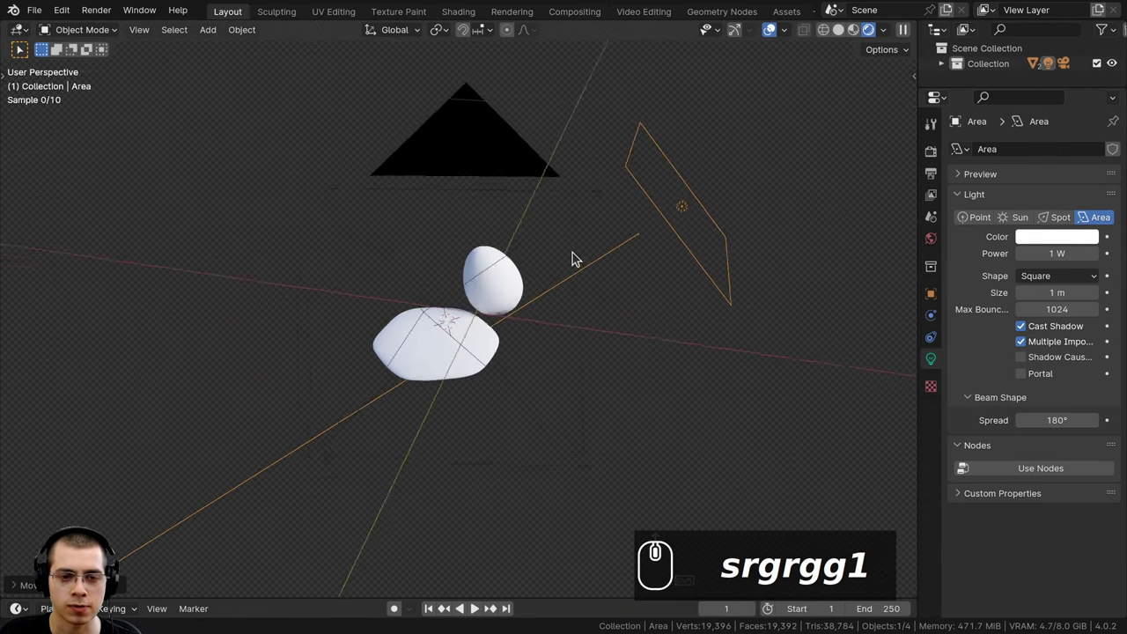
key("g")
left_click_drag(623, 234, 630, 305)
key("KP_0")
scroll("down", 3)
key("g")
scroll("up", 3)
left_click_drag(630, 304, 577, 203)
Fine-tune the light's position, return to the camera view and select the egg mesh
key("a")
scroll("down", 3)
scroll("down", 3)
left_click_drag(526, 246, 544, 263)
scroll("up", 3)
scroll("up", 3)
left_click_drag(545, 266, 553, 149)
key("a")
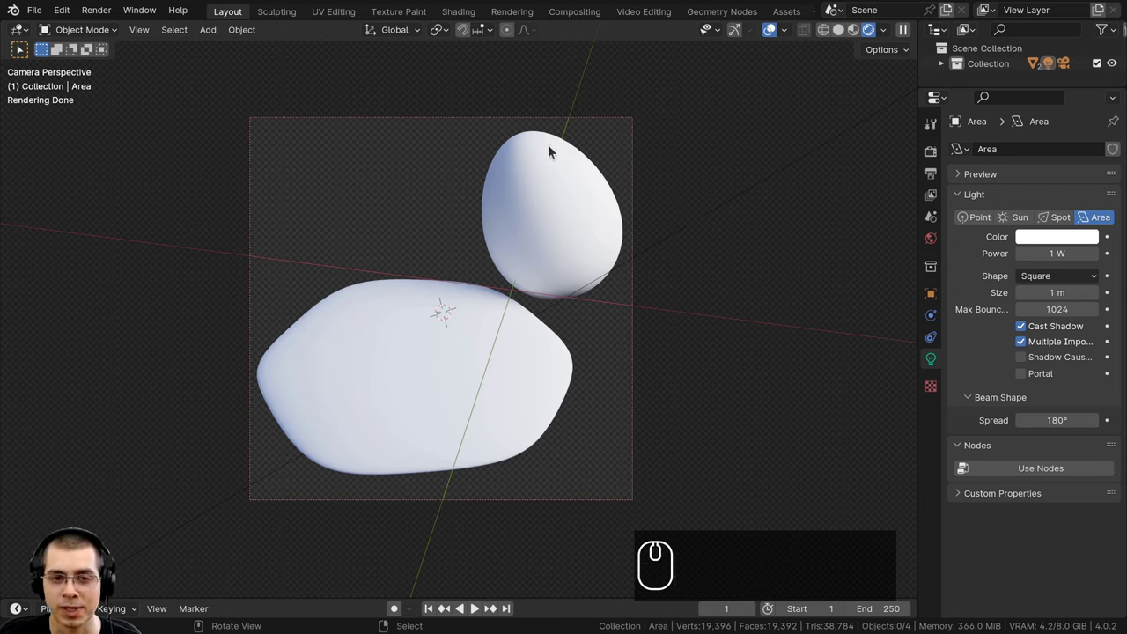
left_click_drag(548, 160, 470, 107)
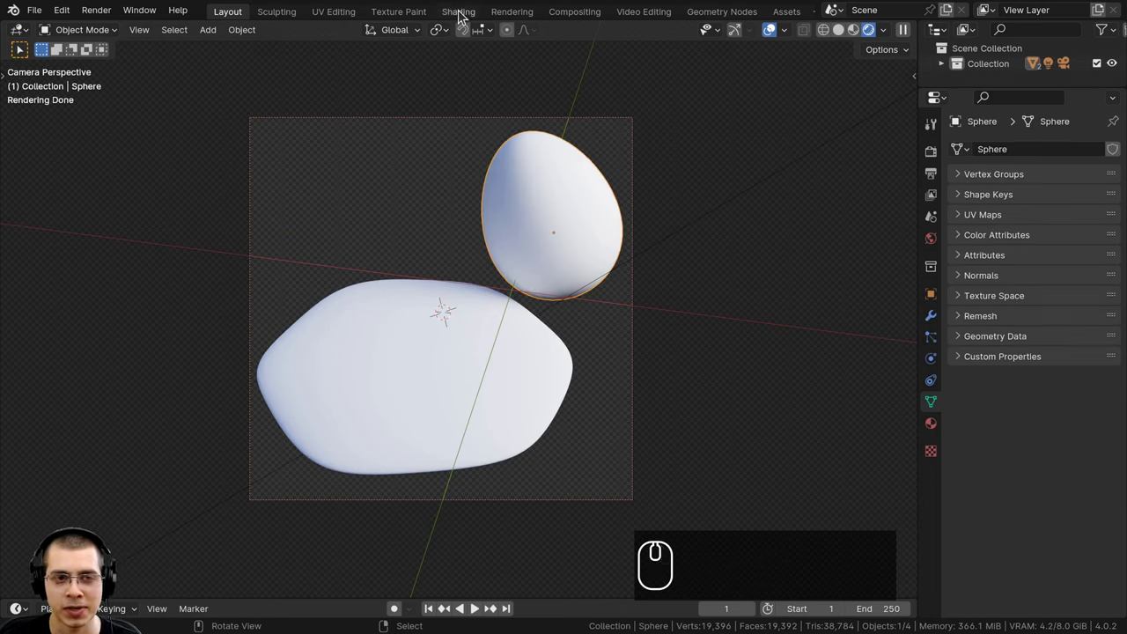
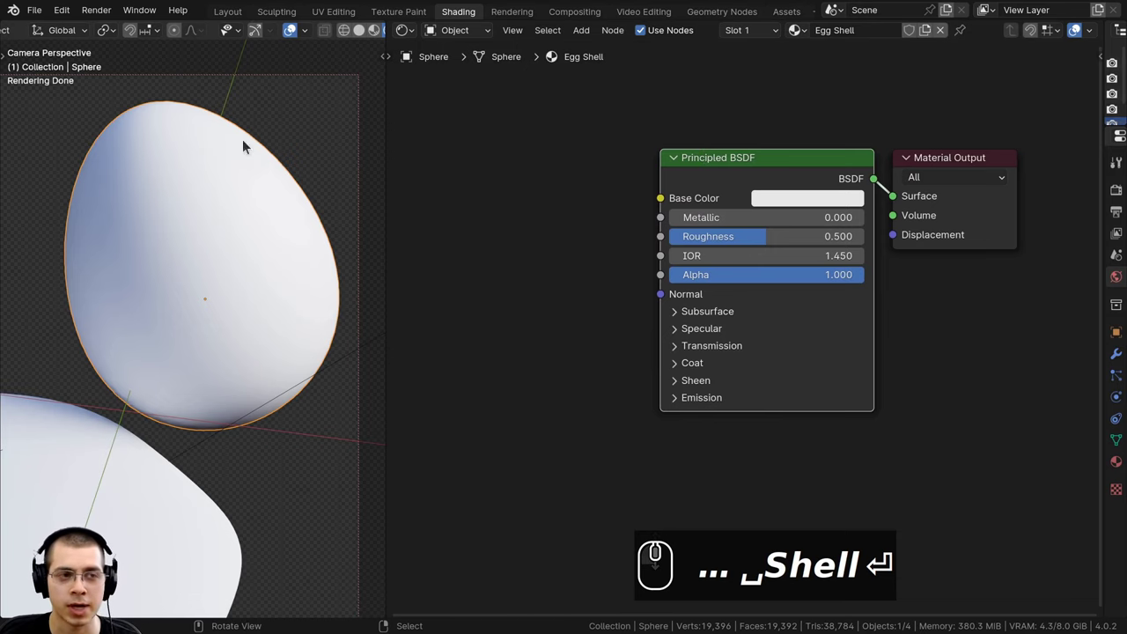
Briefly open the Render menu in the Shading workspace
left_click(101, 16)
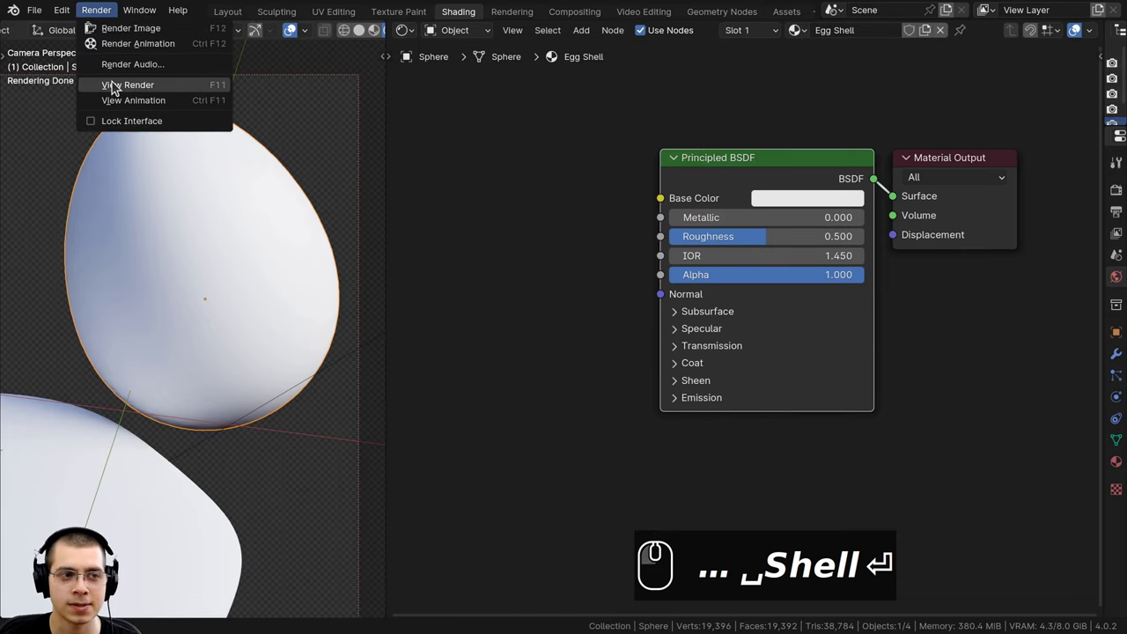
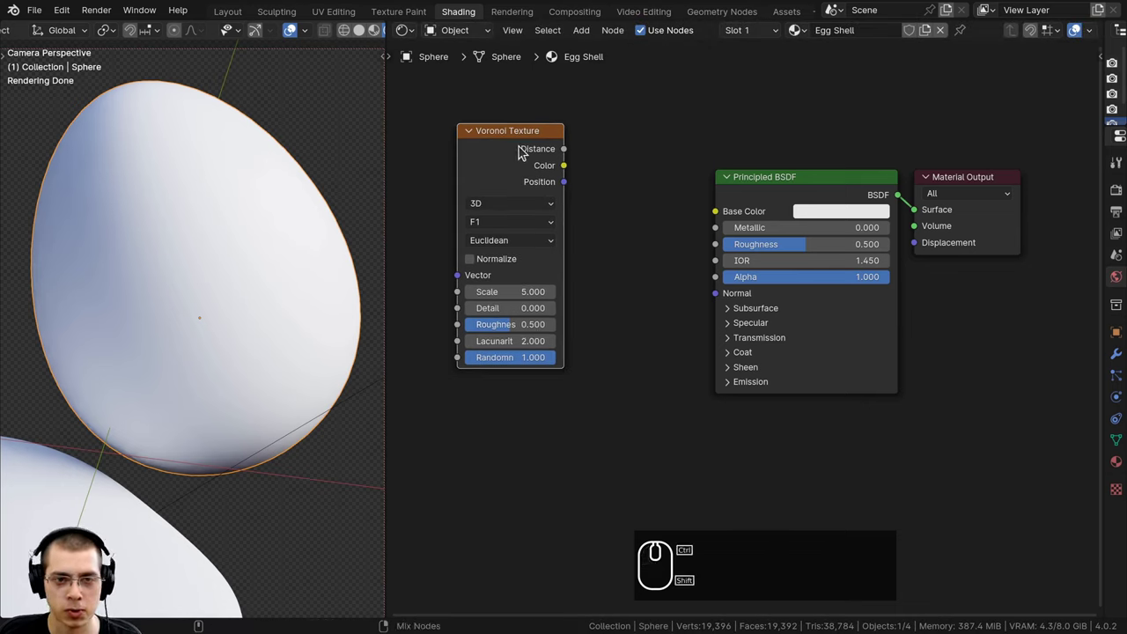
Preview the Voronoi Texture's distance output directly on the egg
left_click(523, 151)
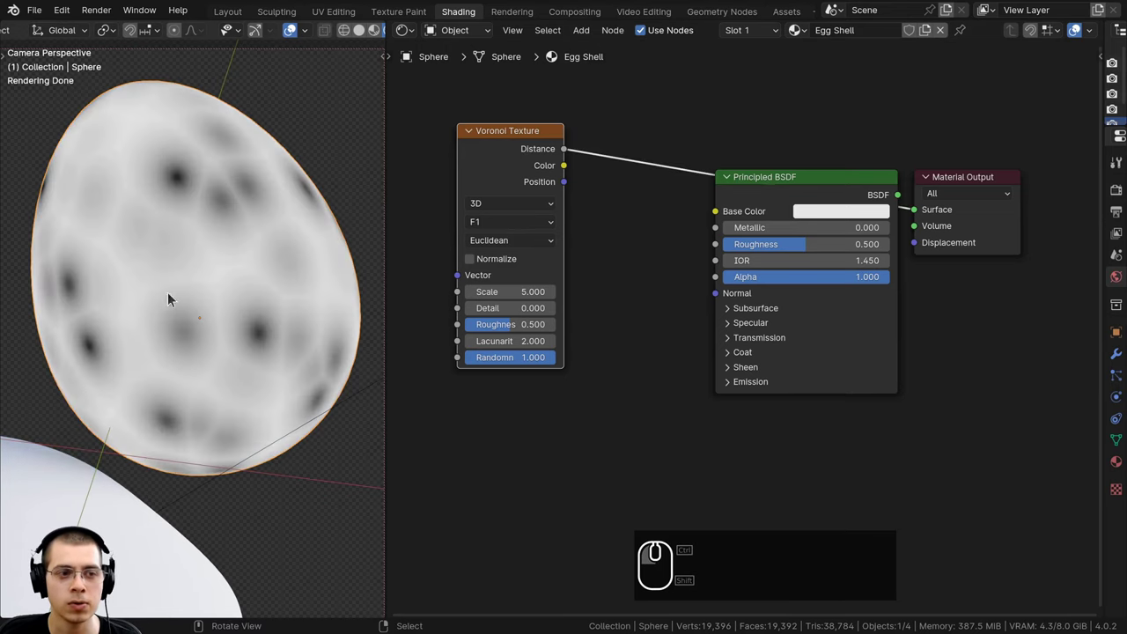
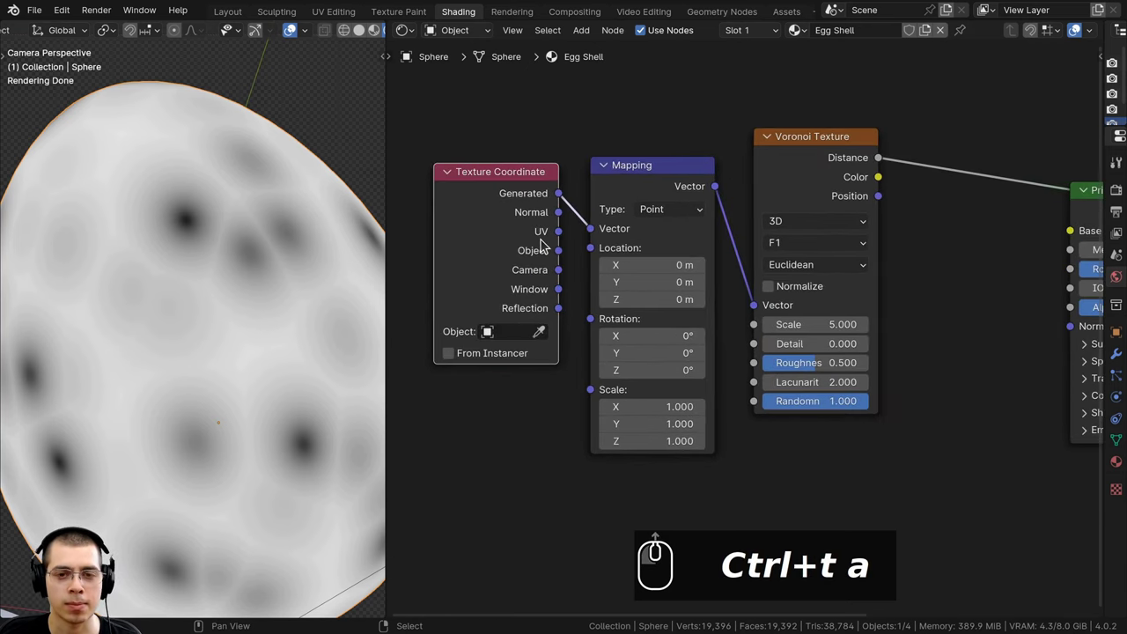
left_click_drag(496, 123, 558, 231)
scroll("up", 3)
left_click_drag(813, 169, 770, 160)
left_click(524, 233)
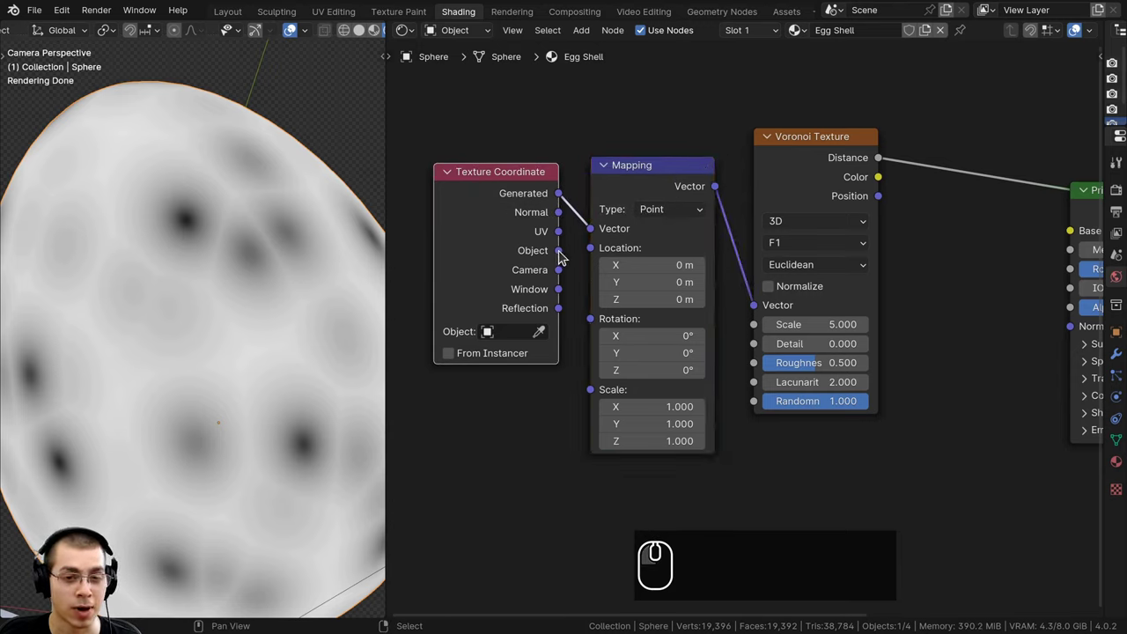
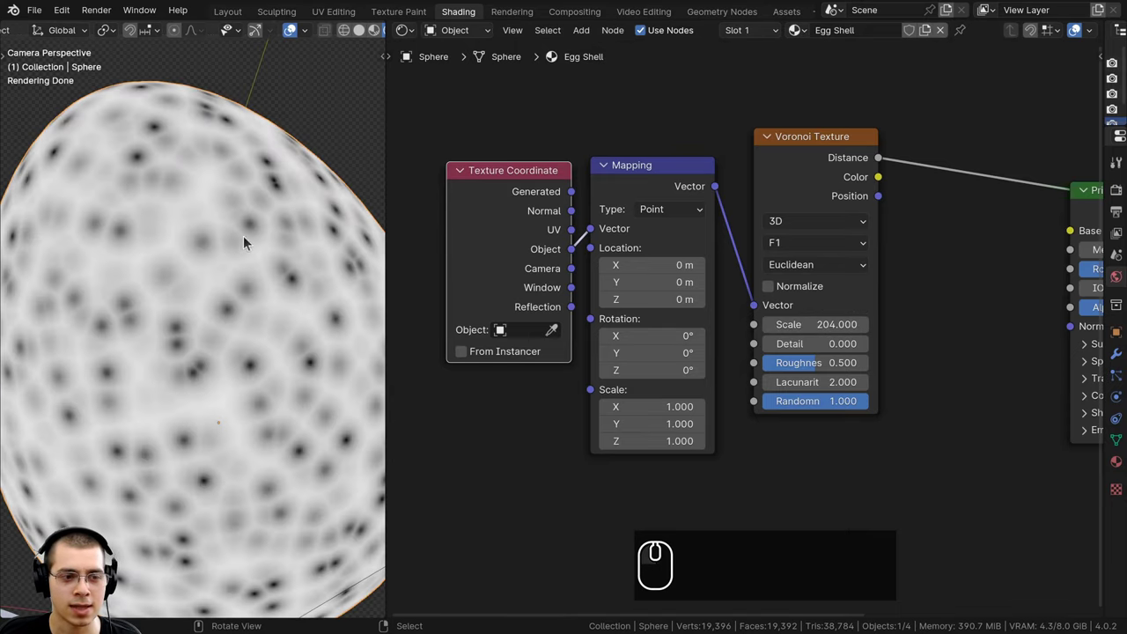
scroll("up", 3)
scroll("down", 3)
left_click_drag(542, 254, 524, 216)
Feed Object texture coordinates through a Mapping node into the Voronoi at scale 204
left_click(590, 153)
key("g")
left_click(696, 233)
scroll("down", 3)
scroll("up", 3)
key("a")
left_click(604, 256)
middle_click(605, 259)
scroll("up", 3)
middle_click(644, 422)
left_click_drag(648, 164, 605, 298)
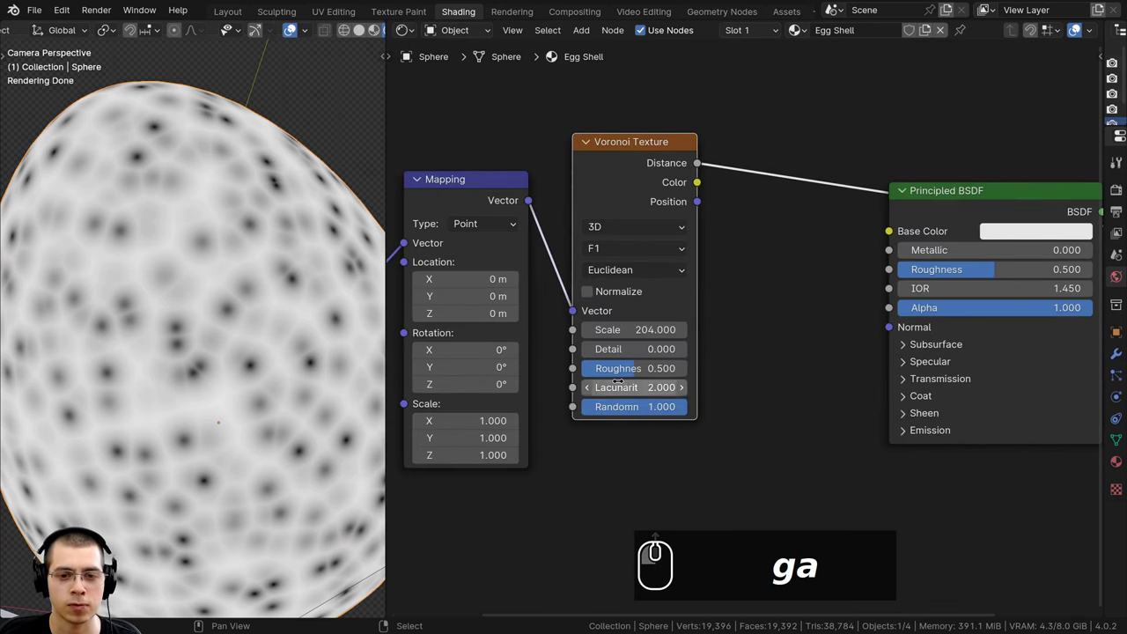
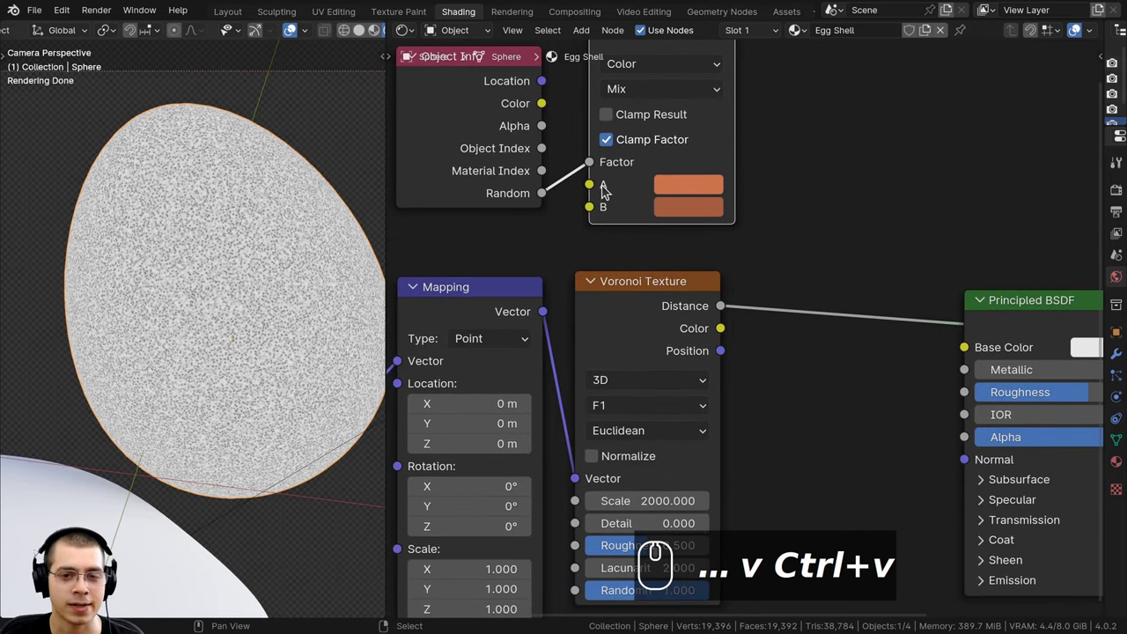
Set the Mix node's two orange shades to hex CE744E and A75E40
left_click(682, 188)
left_click(853, 417)
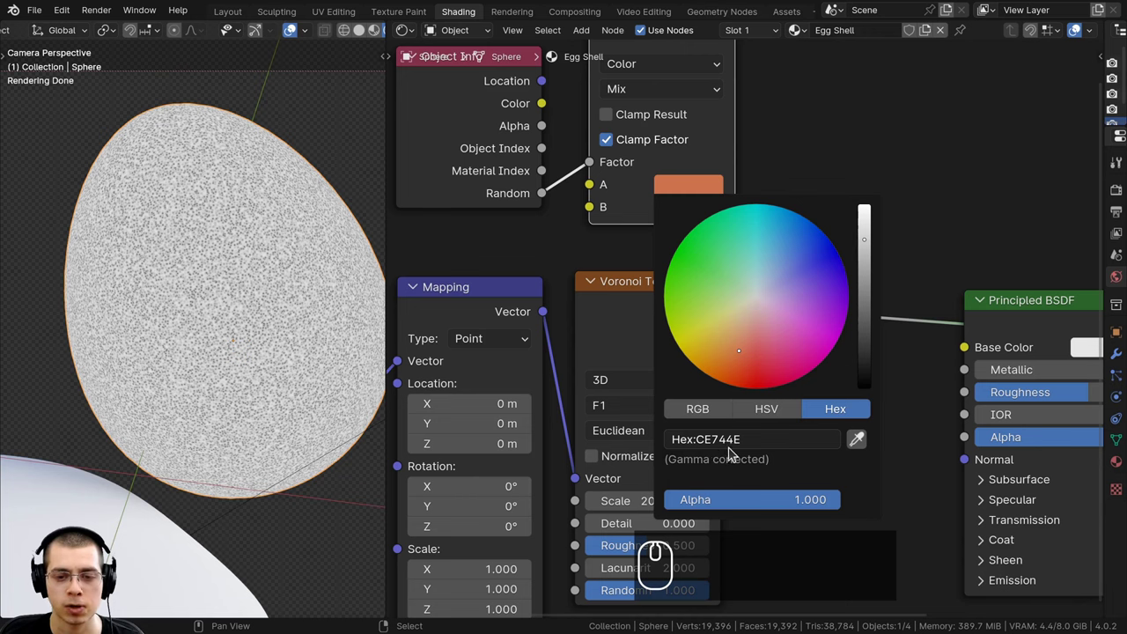
left_click(693, 214)
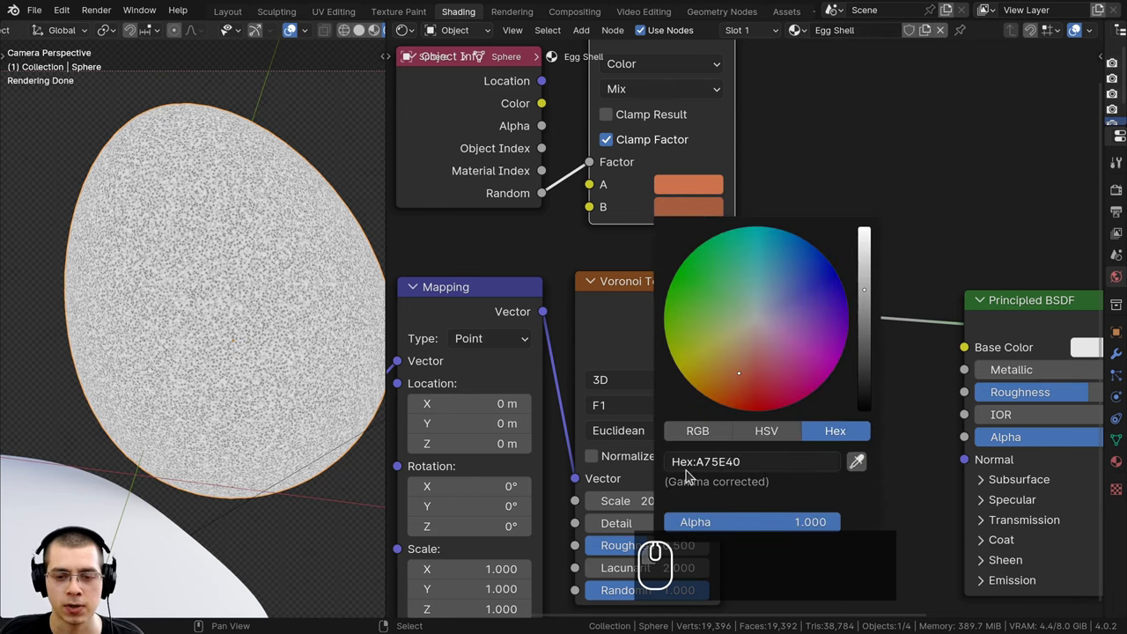
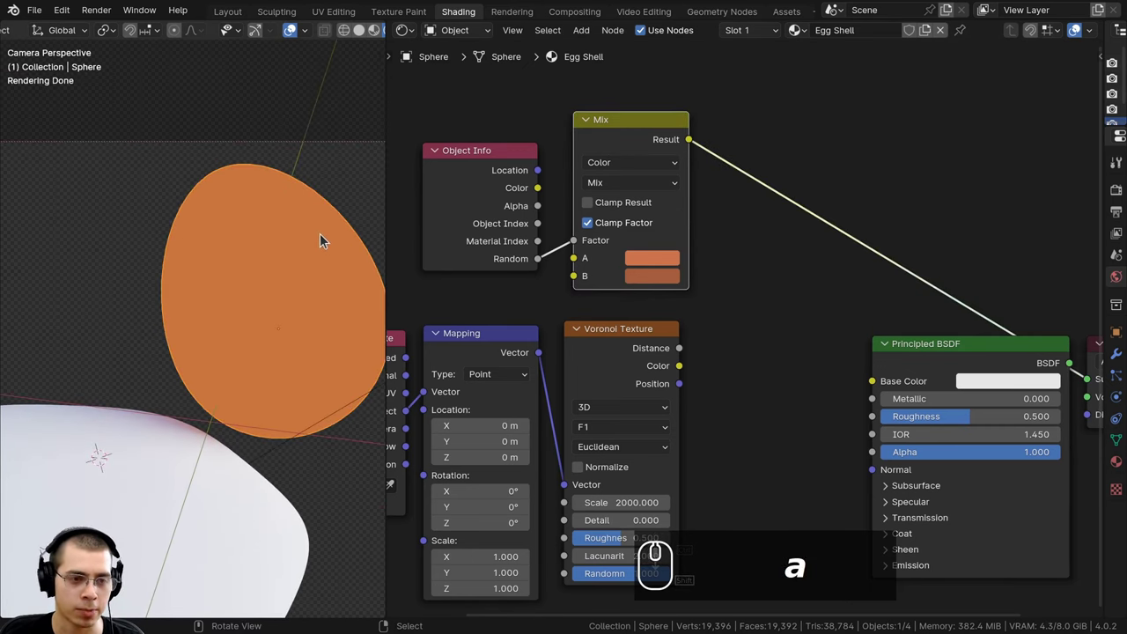
Inspect the orange egg from several angles in the viewport and undo a stray edit
type("d")
left_click(273, 236)
type("d")
left_click_drag(225, 232, 205, 229)
type("d")
left_click(182, 225)
type("d")
left_click(148, 222)
left_click_drag(218, 226, 332, 243)
type("d")
left_click_drag(296, 241, 274, 241)
type("ddd")
scroll("down", 3)
scroll("down", 3)
key("ctrl+z")
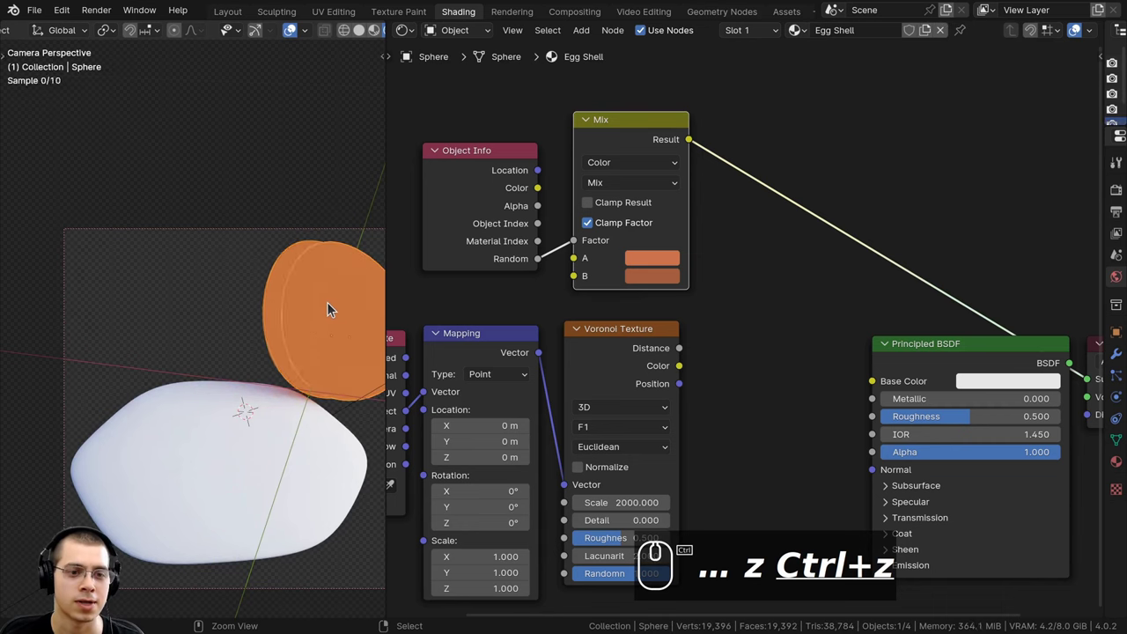
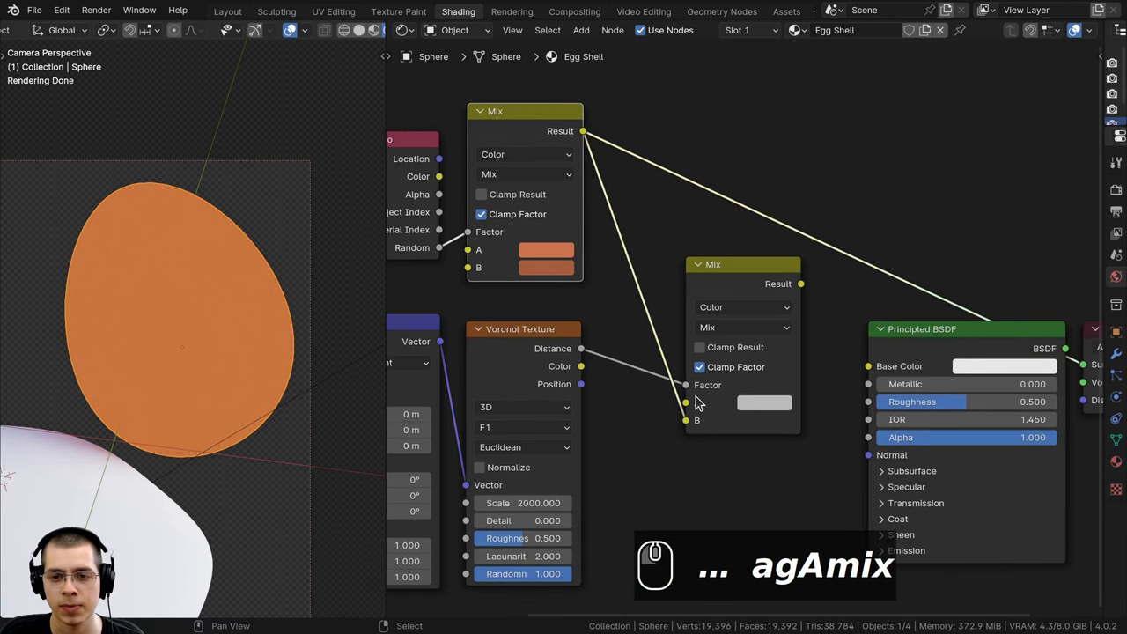
Set the second Mix's A colour to orange and route its Result into Base Color
left_click(747, 282)
left_click(741, 278)
left_click_drag(611, 325, 506, 263)
scroll("up", 3)
scroll("up", 3)
left_click_drag(534, 268, 558, 257)
left_click_drag(565, 255, 801, 330)
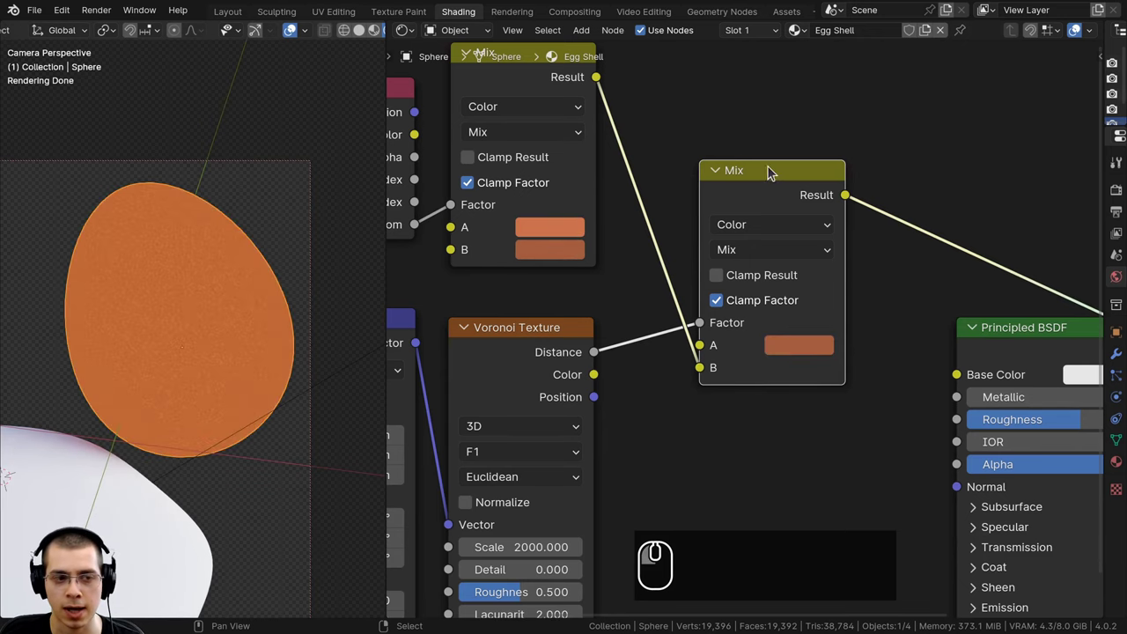
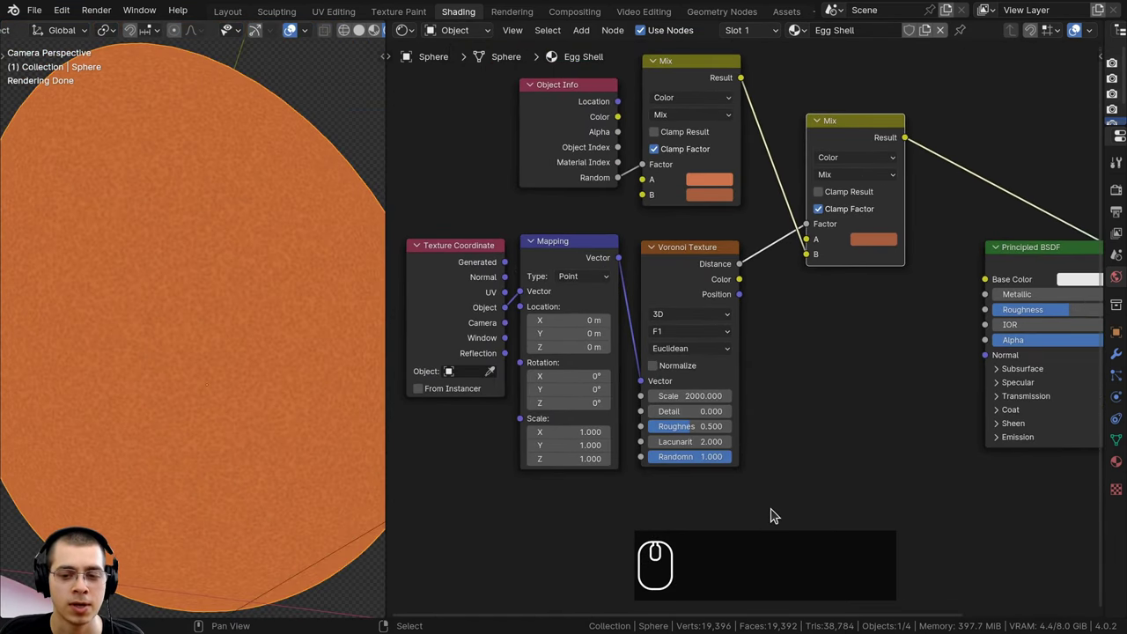
Frame the whole node tree in the shader editor
left_click_drag(778, 510, 498, 275)
scroll("down", 3)
left_click_drag(715, 279, 585, 265)
scroll("up", 3)
key("shift+a")
left_click(638, 239)
Add a Color Ramp node dropped onto the Voronoi distance link
type("ac")
scroll("up", 3)
type("ol")
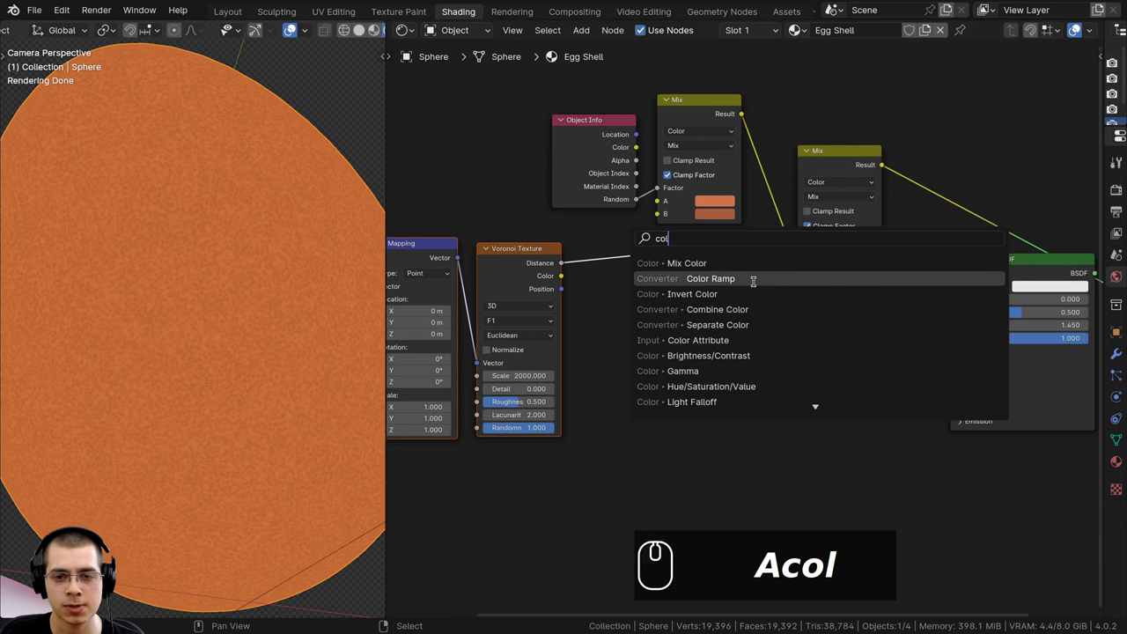
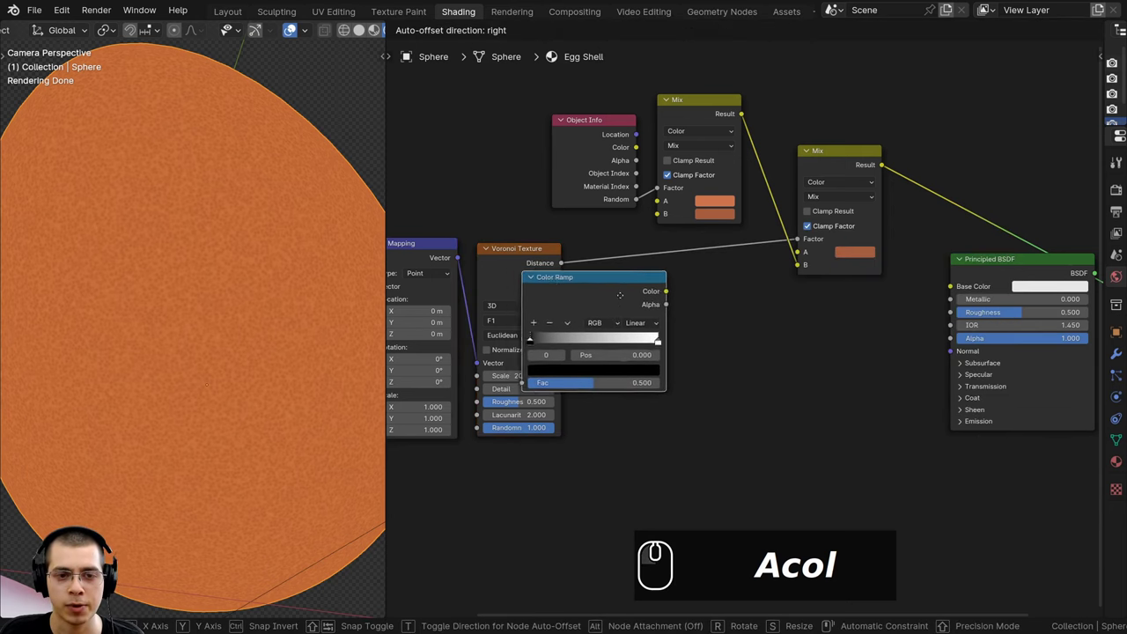
left_click(623, 248)
Slide the ramp's white stop to about 0.49 and lower shell Roughness to 0.4
left_click(660, 260)
scroll("up", 3)
left_click_drag(765, 321, 335, 317)
scroll("up", 3)
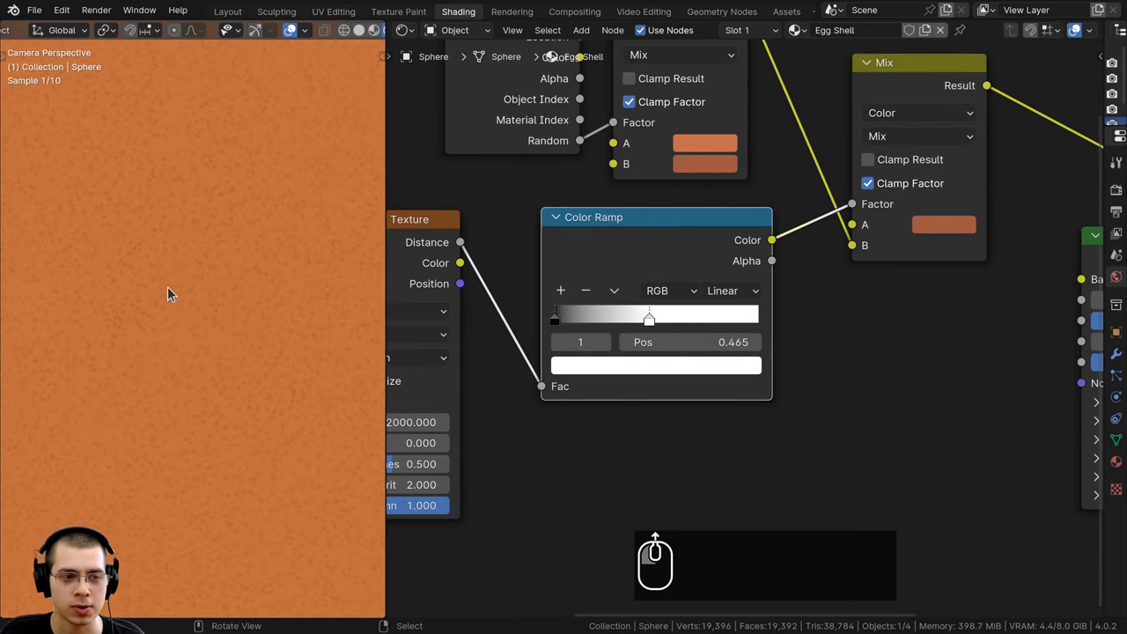
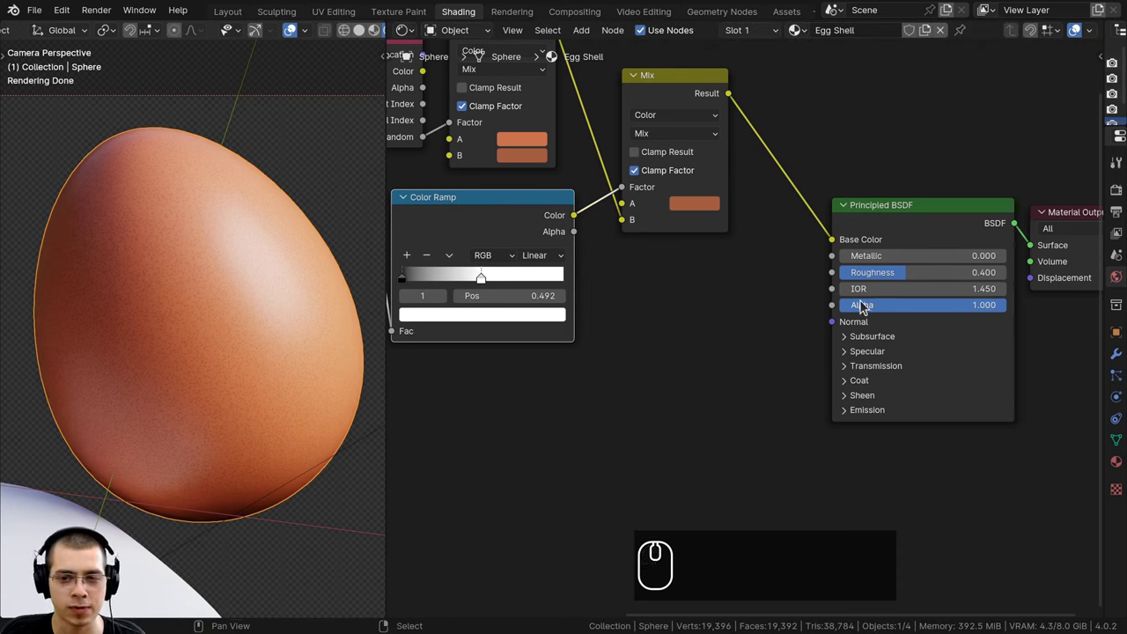
left_click(513, 233)
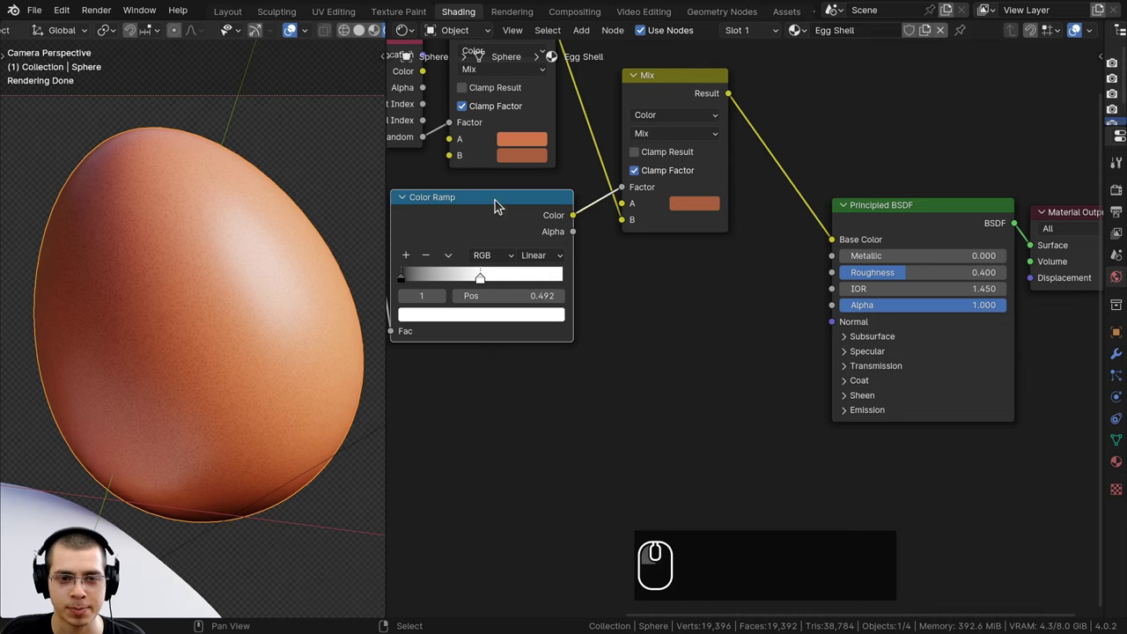
Insert a Bump node at strength 0.04 between the Color Ramp and the Normal input
left_click_drag(570, 223, 835, 356)
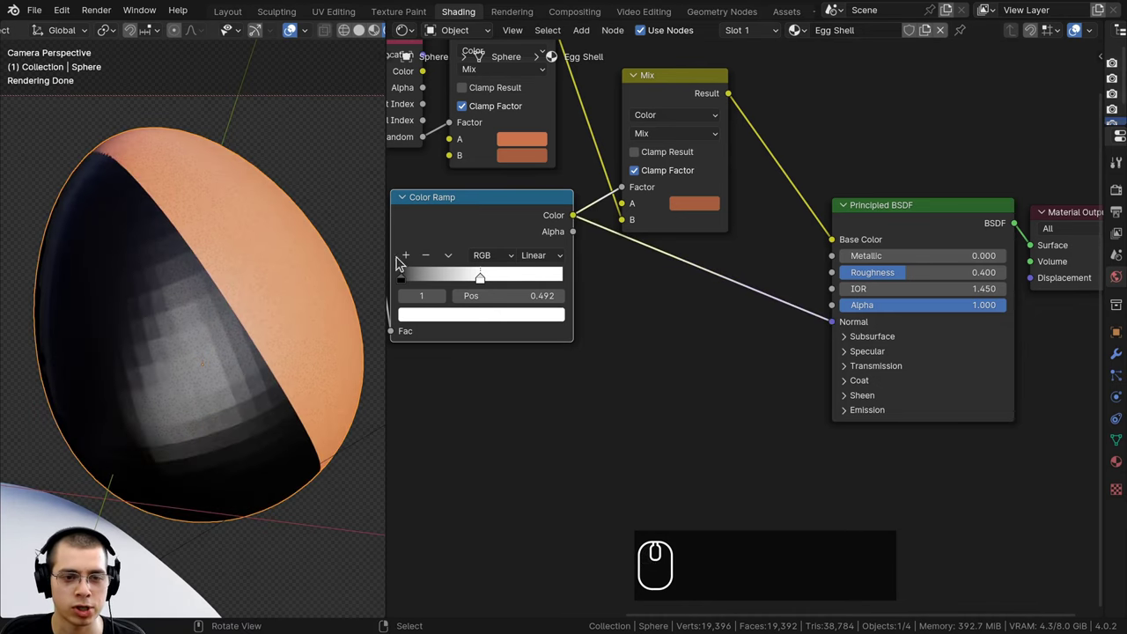
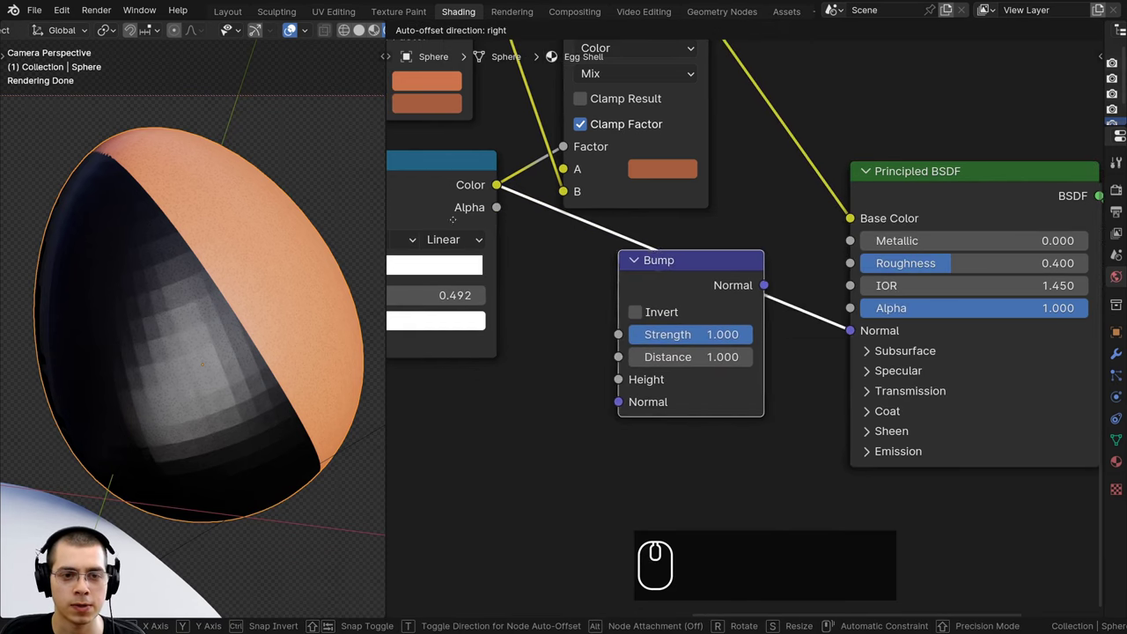
double_click(710, 245)
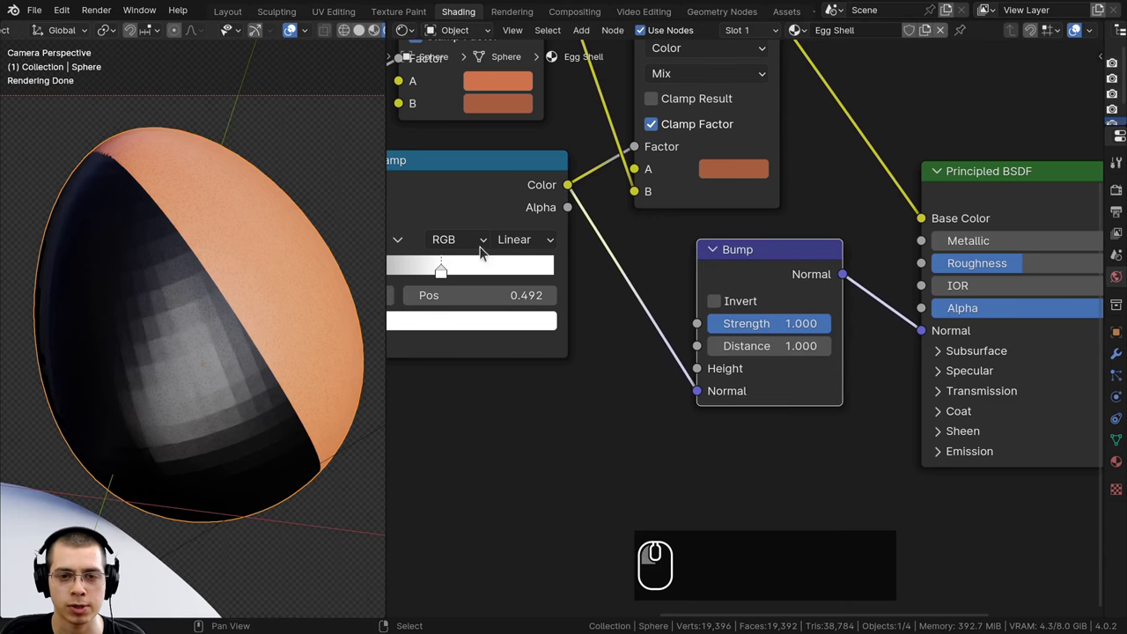
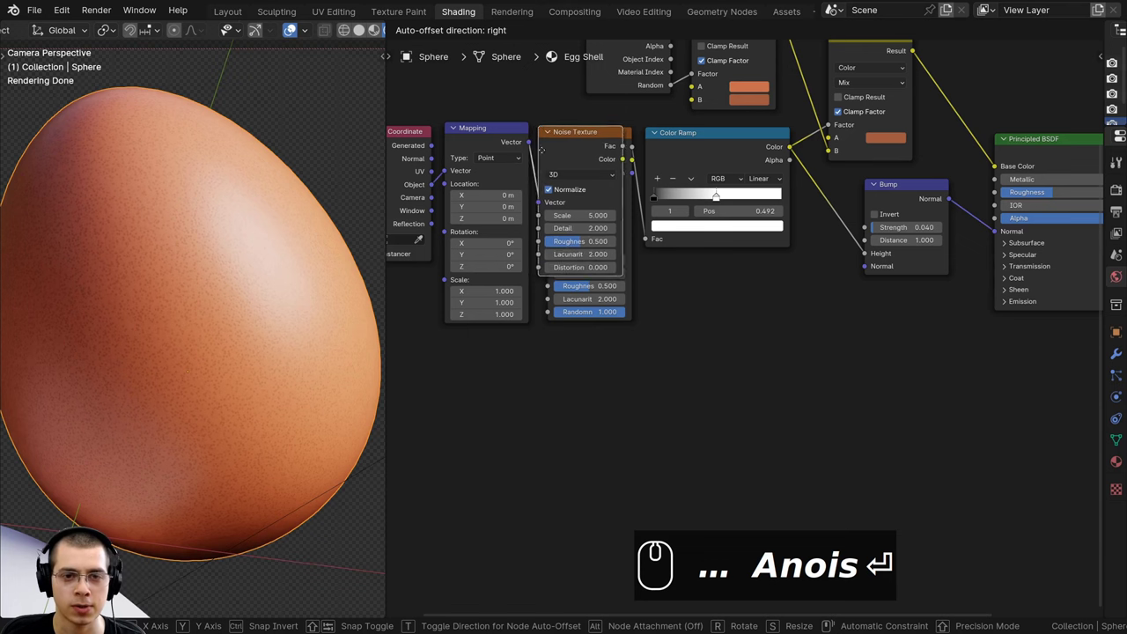
Spread the nodes apart and duplicate the Bump node with Shift+D for the noise bump
left_click_drag(561, 340, 621, 291)
left_click_drag(560, 135, 634, 260)
key("g")
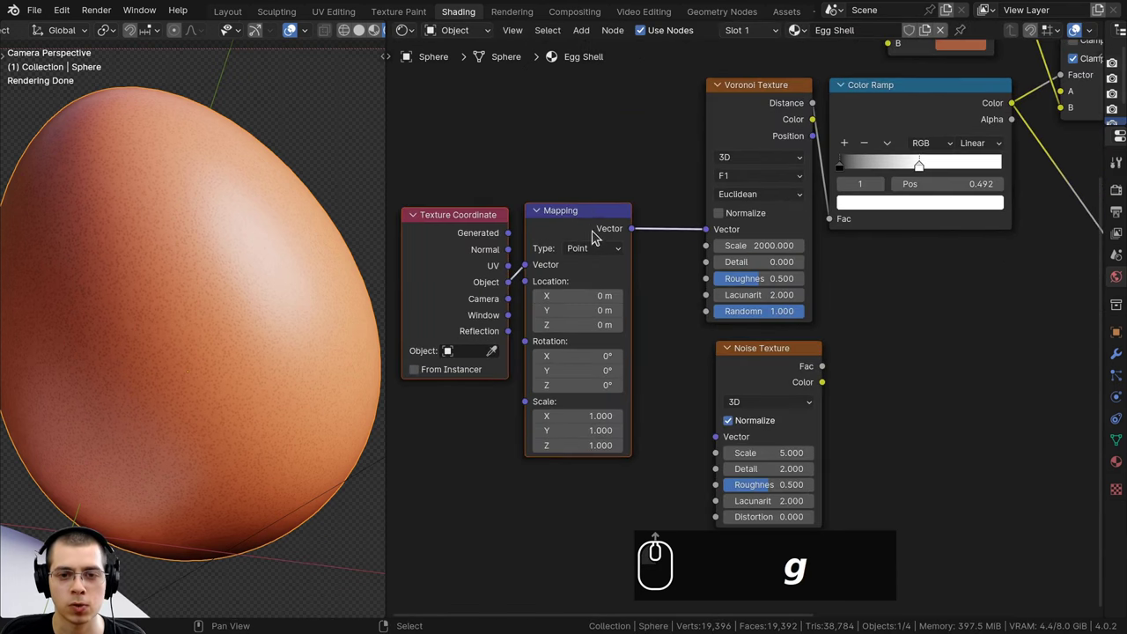
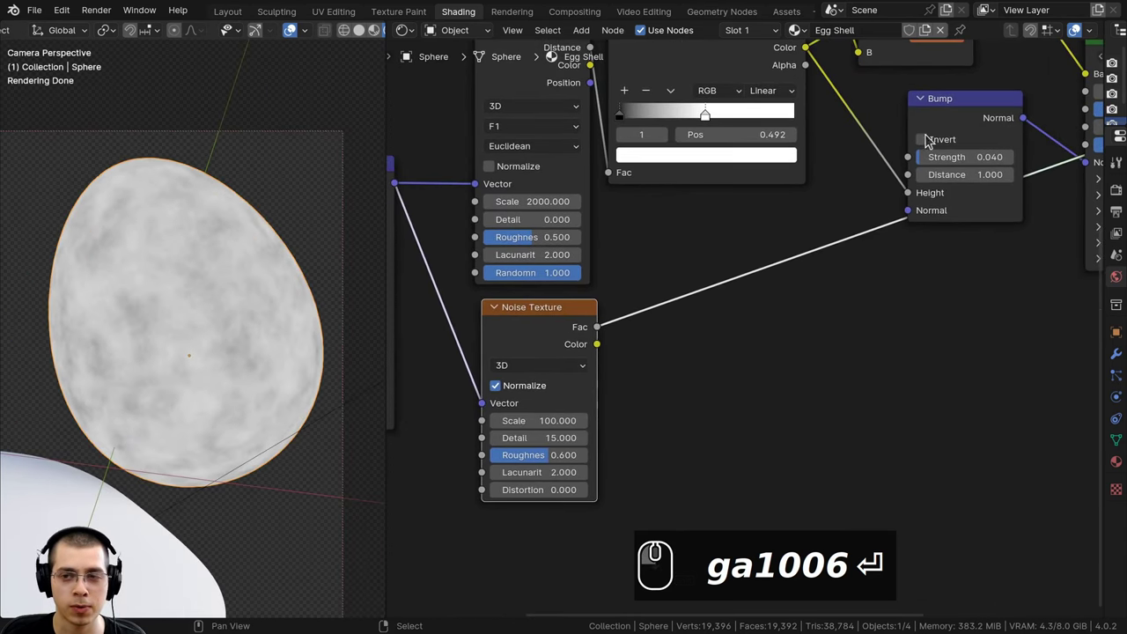
left_click(991, 127)
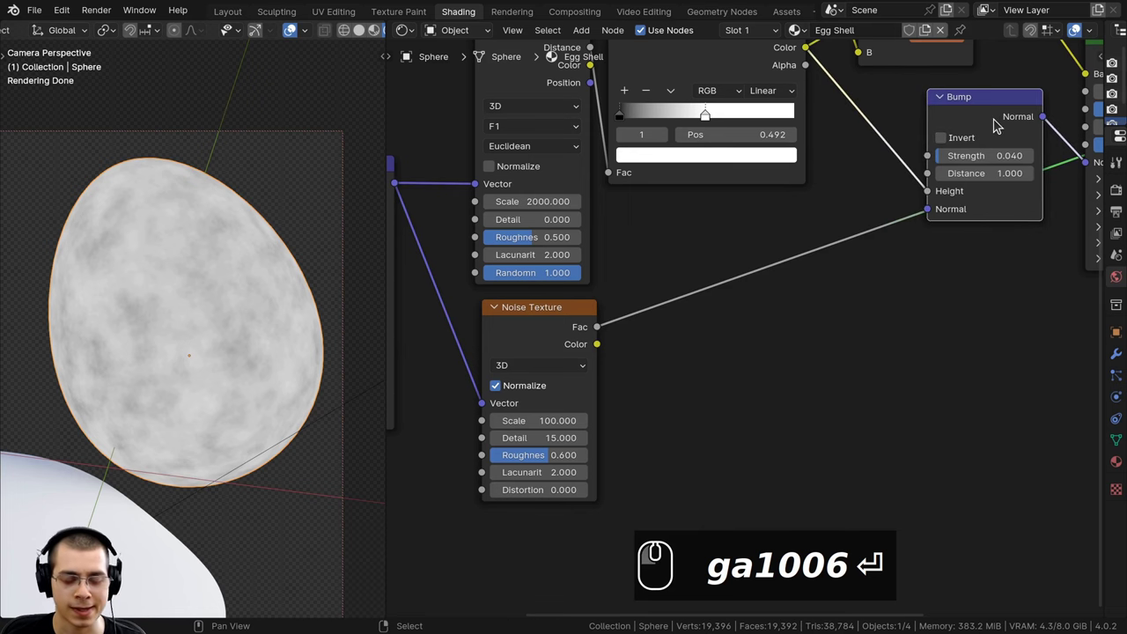
key("shift+d")
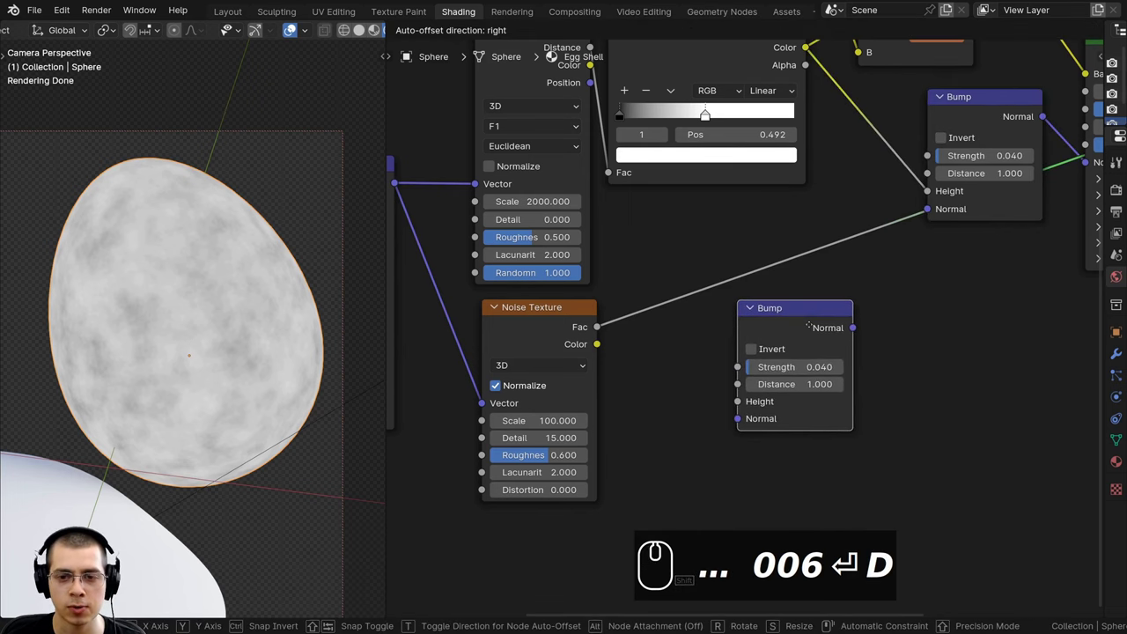
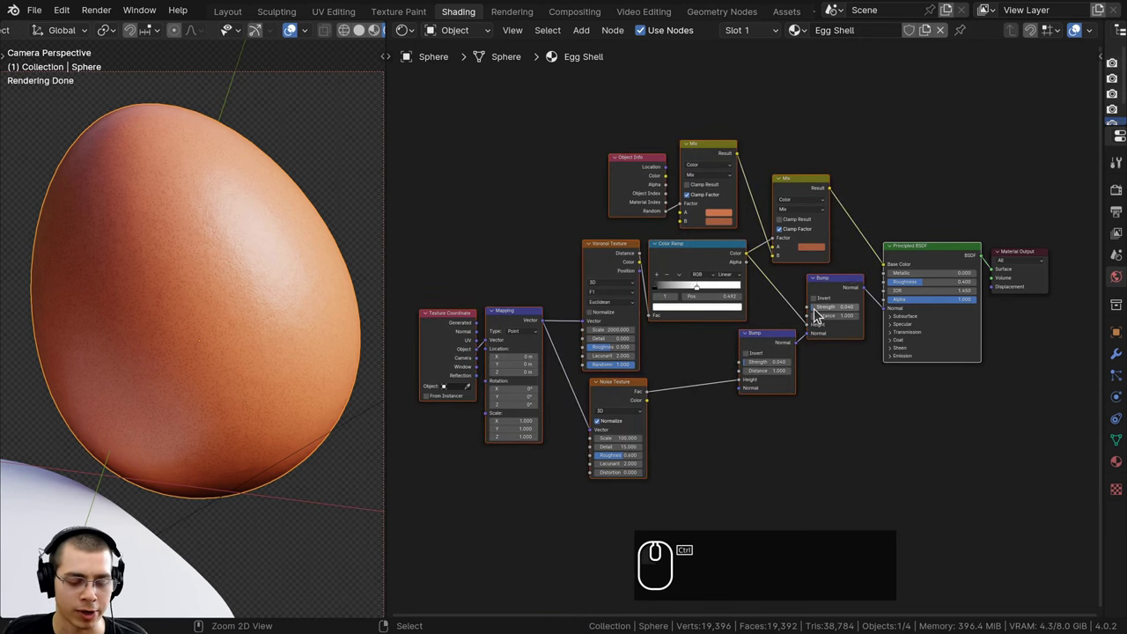
Group the selected shader nodes with Ctrl+G into the Egg Shell node group
key("ctrl+g")
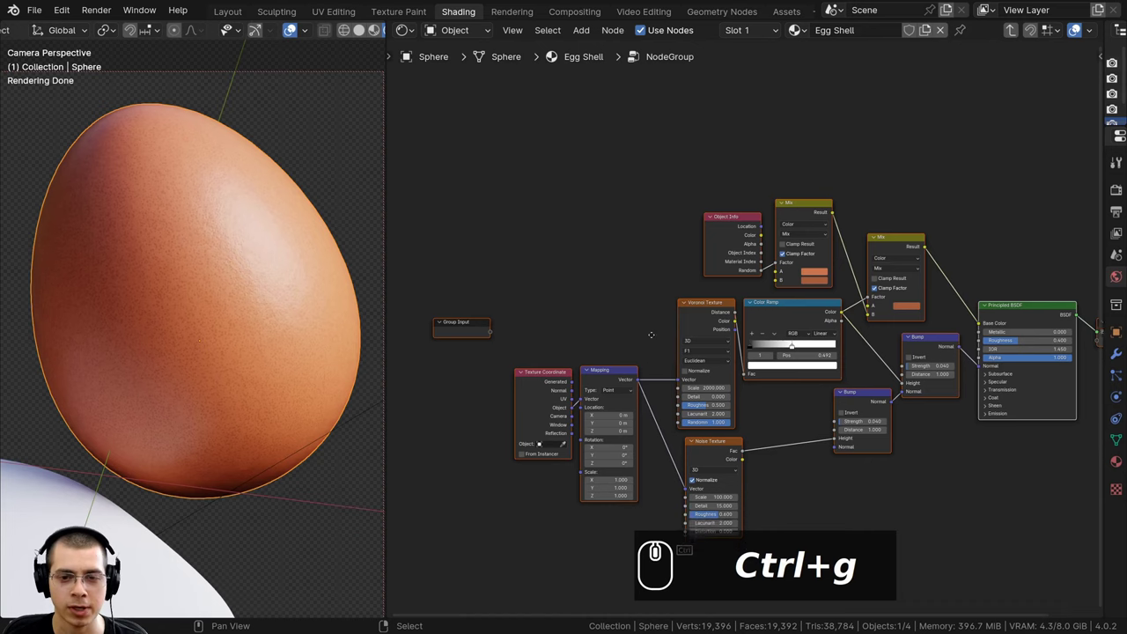
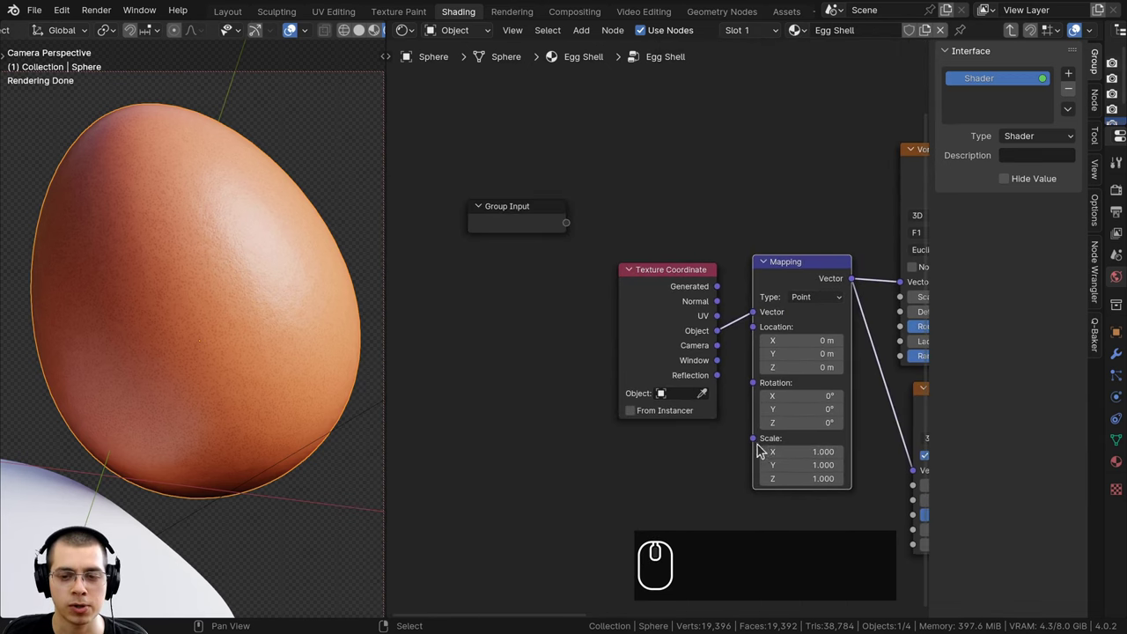
Expose the Mapping scale as a group input named Scale and set its socket type to Float
left_click_drag(760, 443, 499, 447)
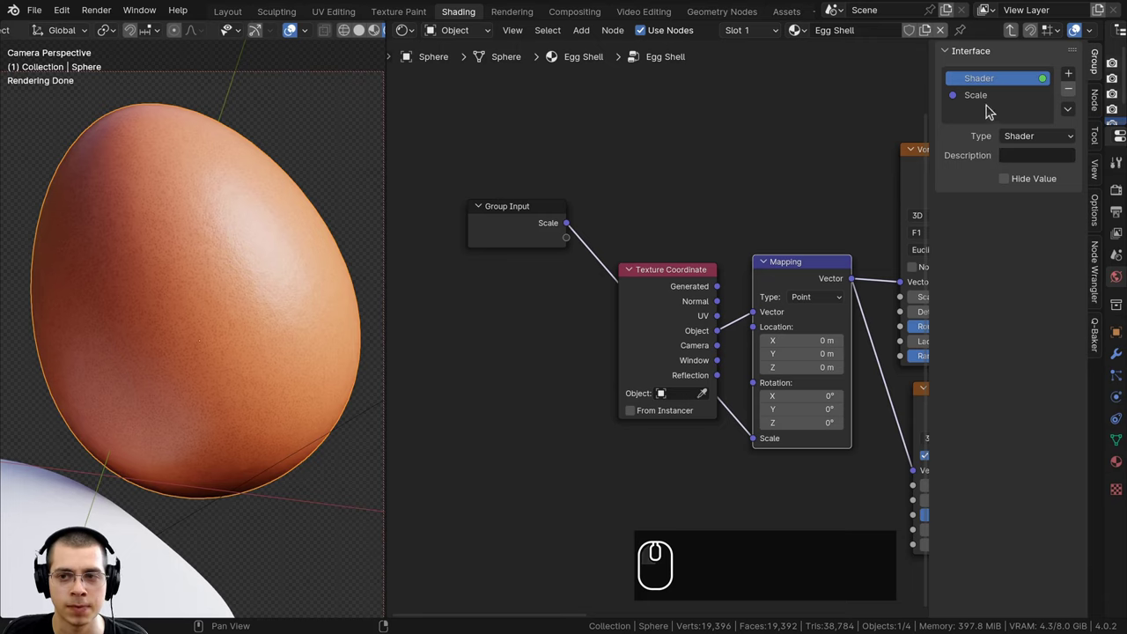
left_click(992, 99)
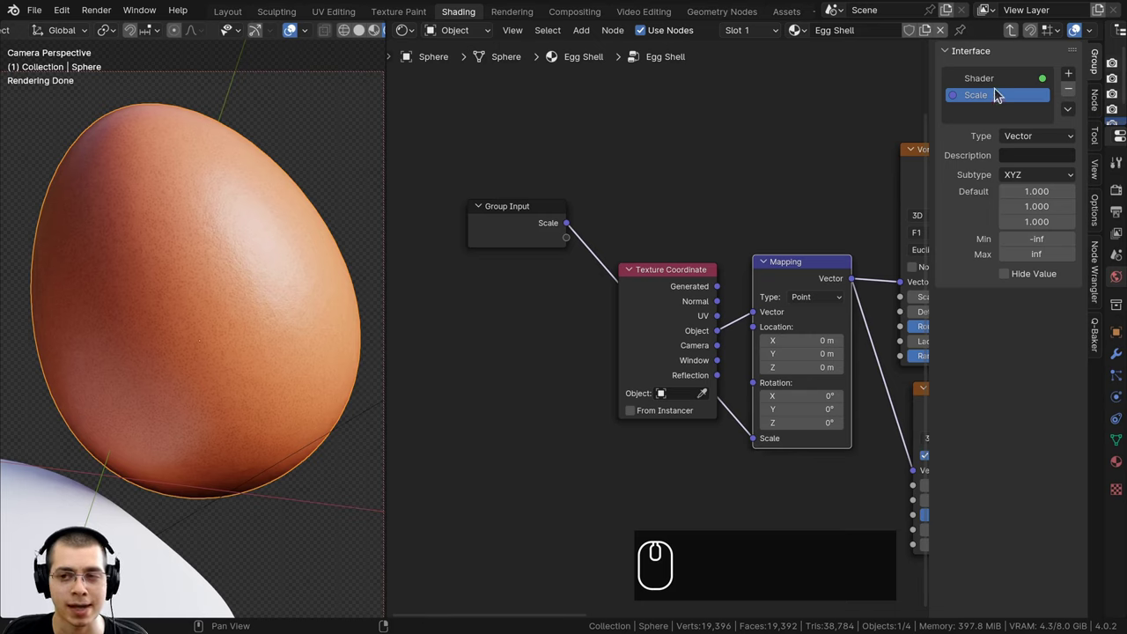
left_click(1022, 141)
left_click(1025, 192)
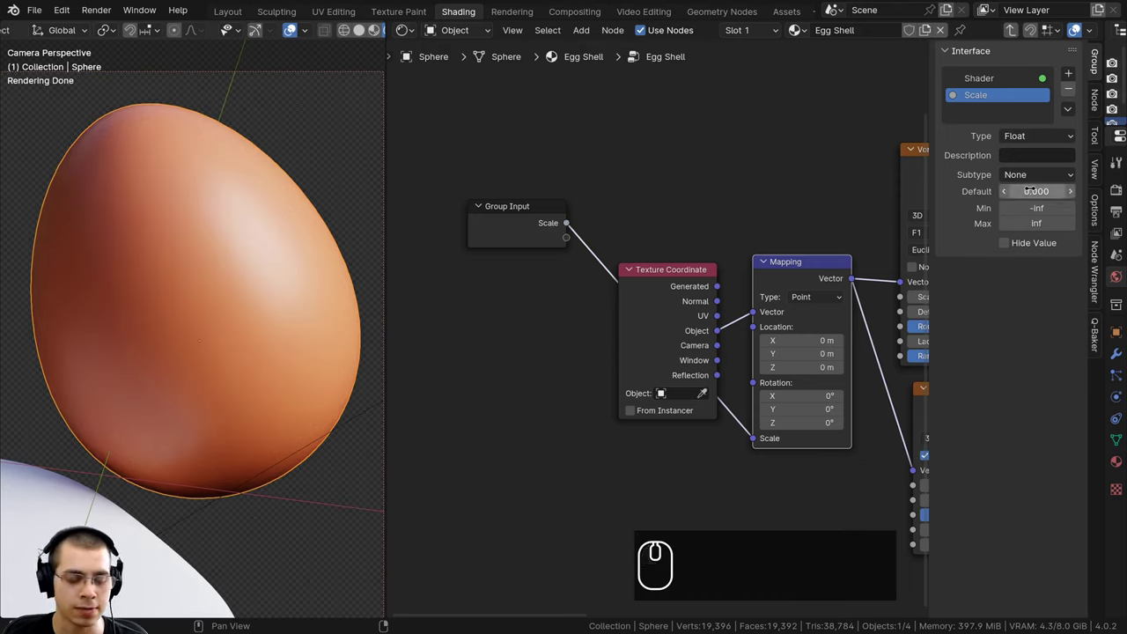
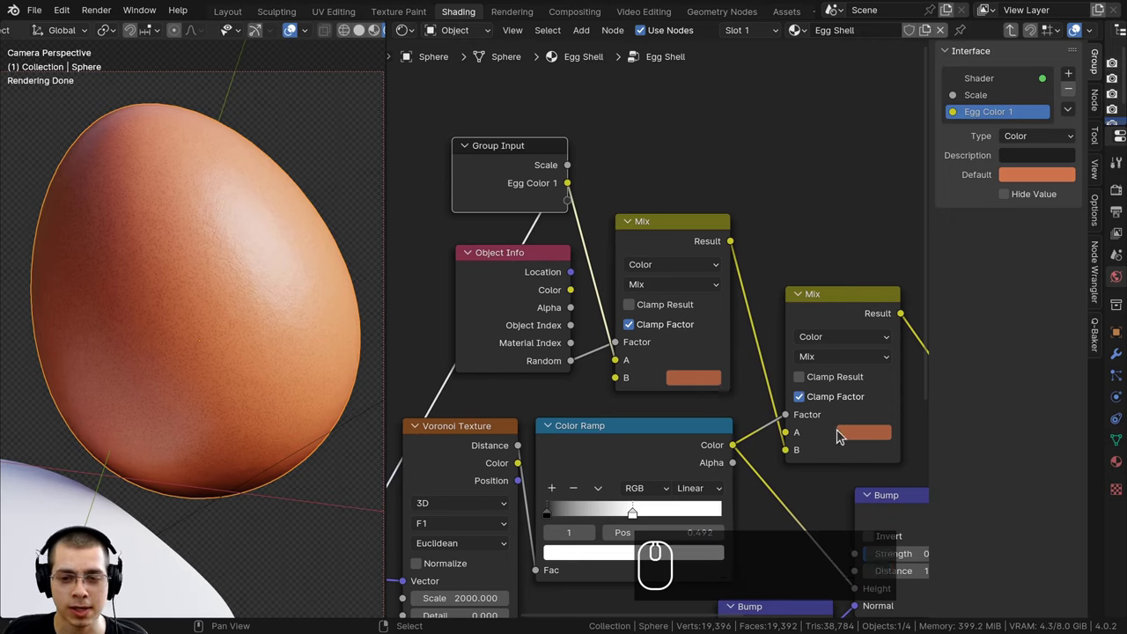
Wire Egg Color 1 into the first mix and expose its second color as Egg Color 2
left_click(487, 166)
left_click_drag(531, 202, 557, 210)
left_click(515, 179)
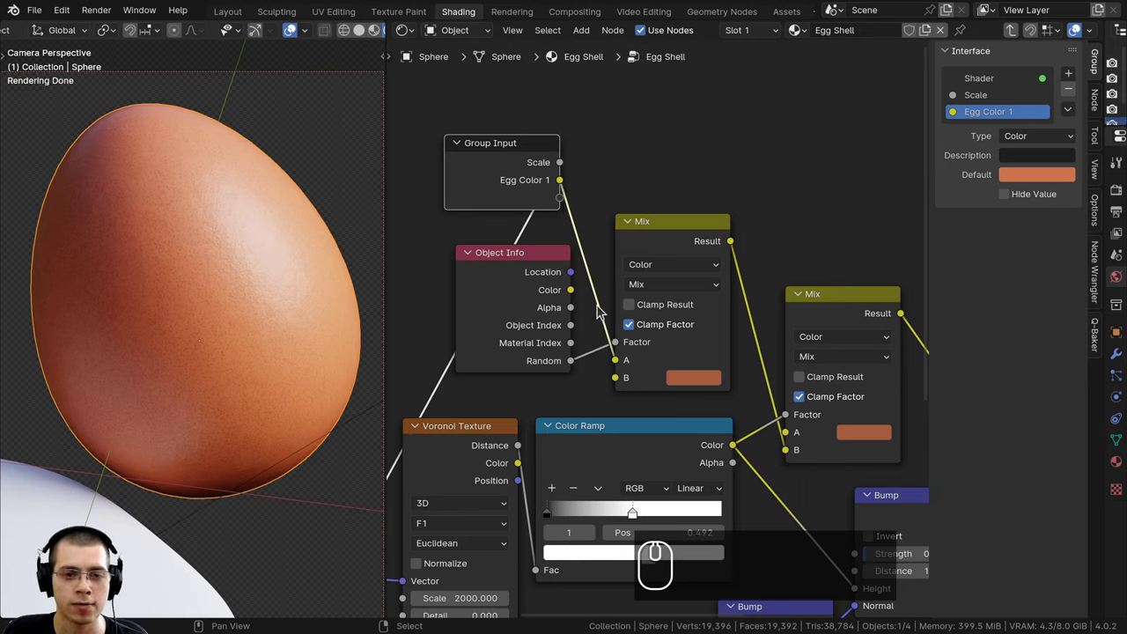
left_click(507, 191)
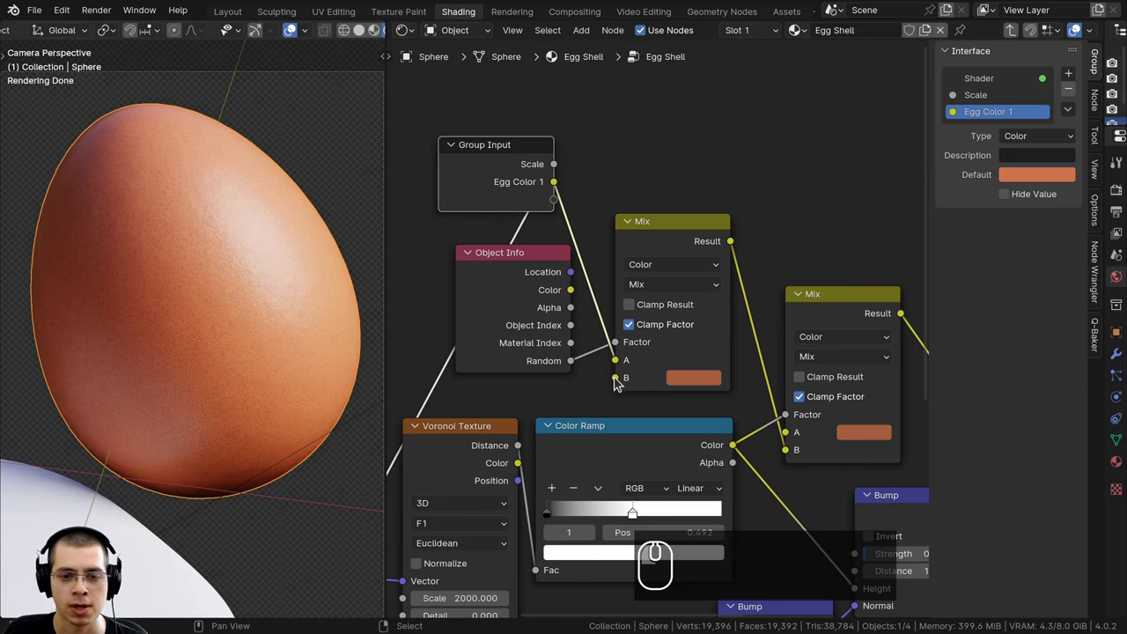
left_click(617, 376)
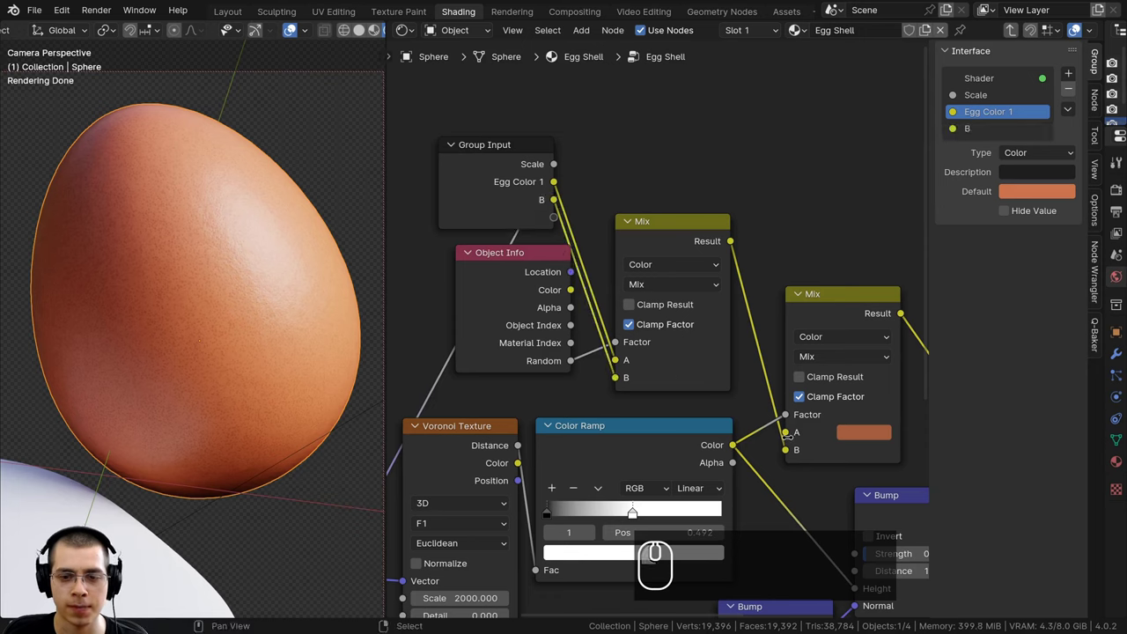
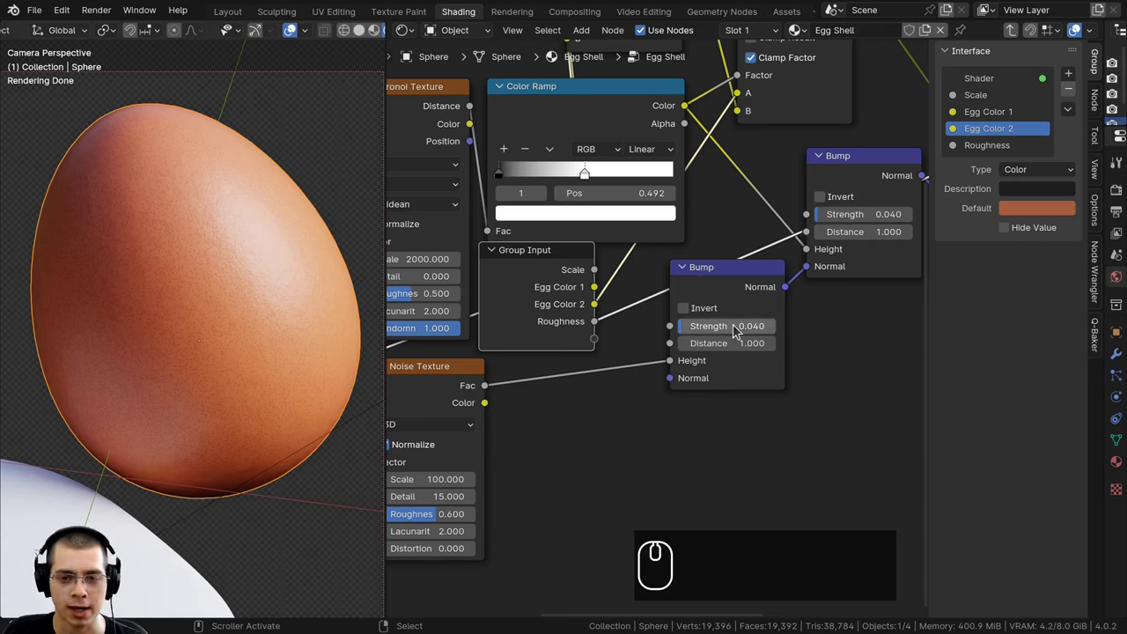
Expose the bump Strength as a group input and link it to both Bump nodes
left_click_drag(815, 221, 624, 379)
scroll("up", 3)
left_click_drag(686, 312, 602, 419)
scroll("up", 3)
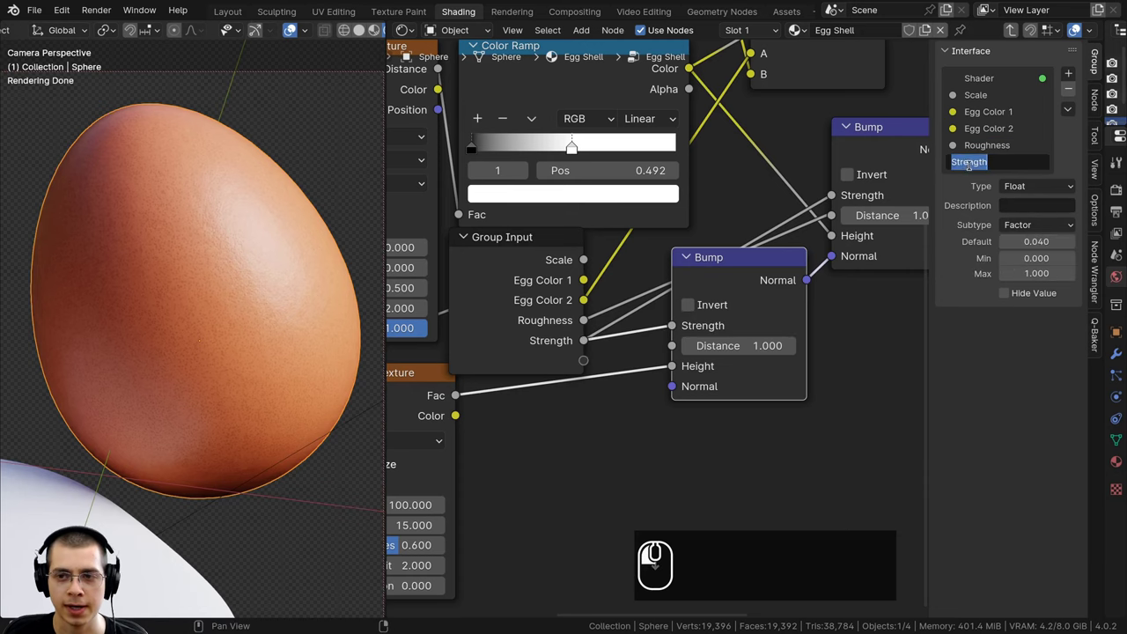
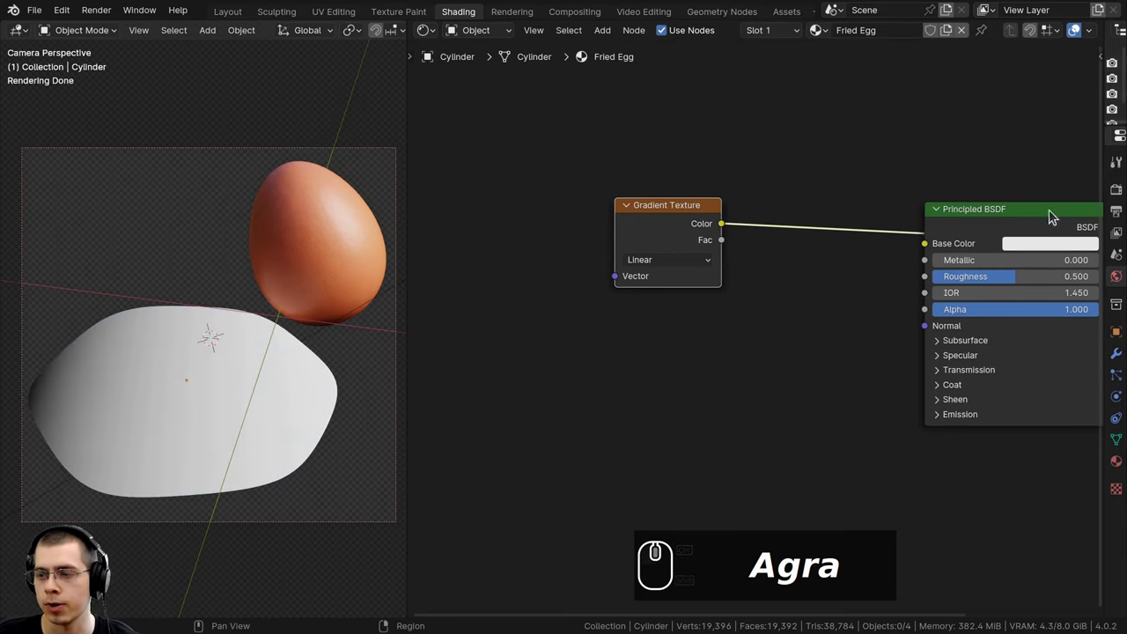
Add Texture Coordinate and Mapping nodes to the Gradient Texture using Object coordinates
left_click(680, 216)
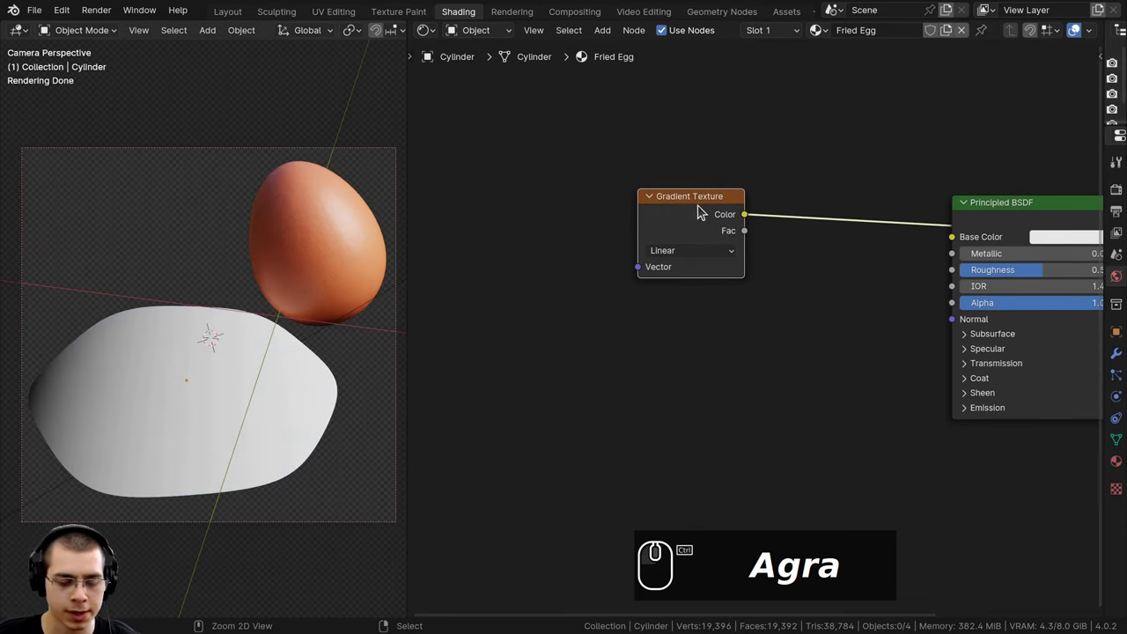
key("ctrl+t")
left_click_drag(681, 214, 642, 225)
middle_click(714, 198)
key("a")
left_click_drag(601, 213, 547, 265)
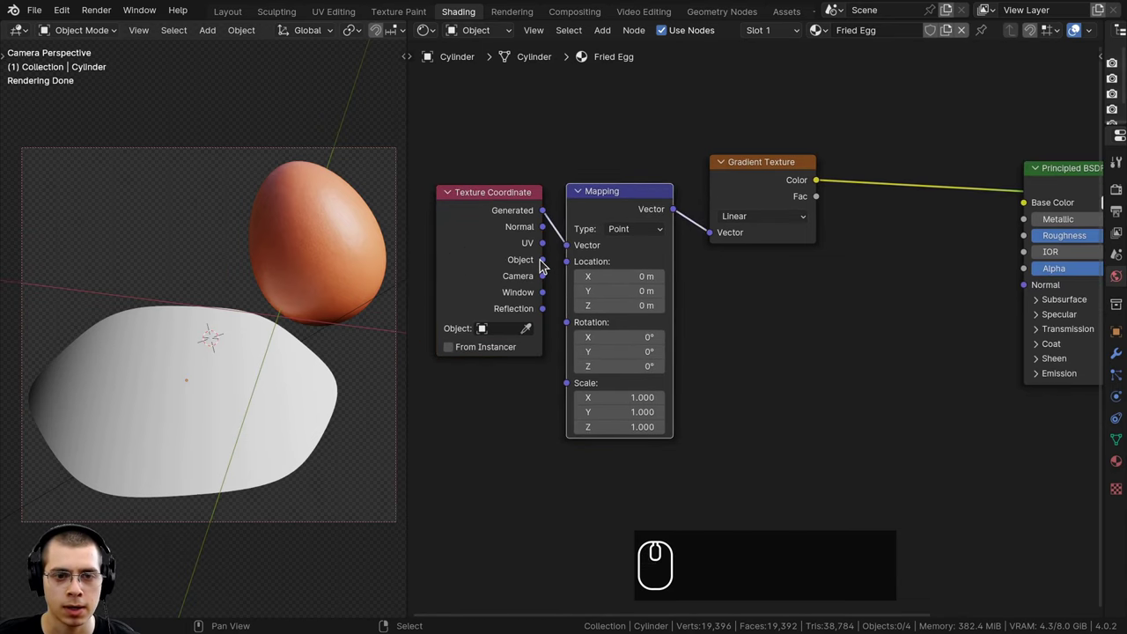
left_click_drag(547, 264, 643, 230)
key("g")
left_click_drag(584, 231, 637, 227)
key("a")
left_click(658, 192)
scroll("up", 3)
scroll("up", 3)
Set the gradient type to Spherical and frame the coordinate nodes as Mapping
left_click_drag(195, 329, 196, 295)
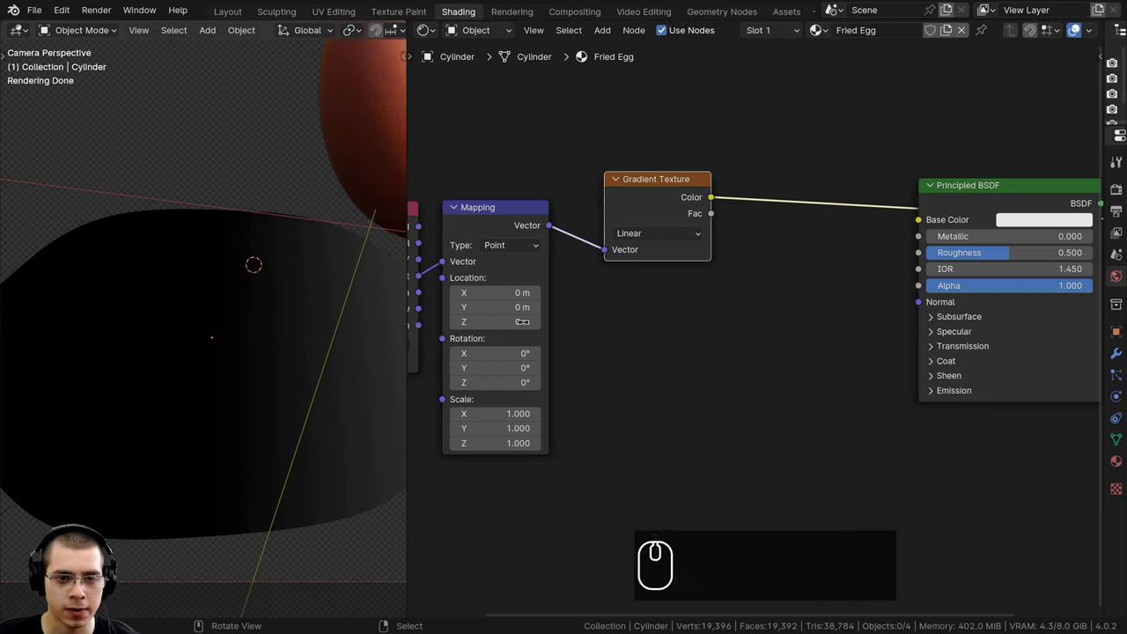
left_click(647, 242)
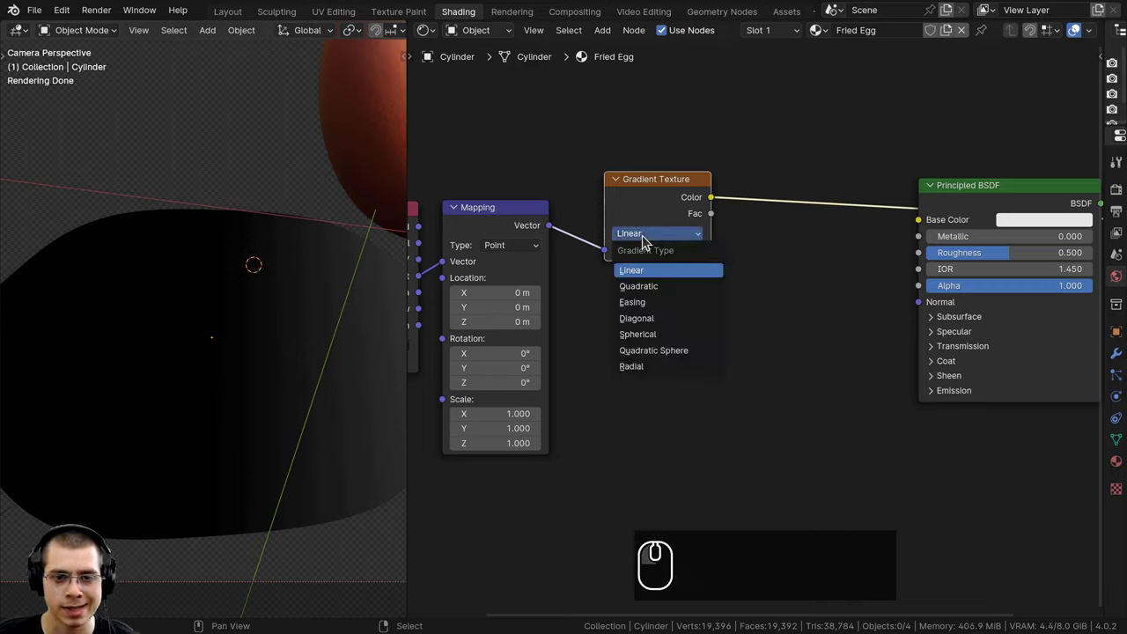
left_click(655, 344)
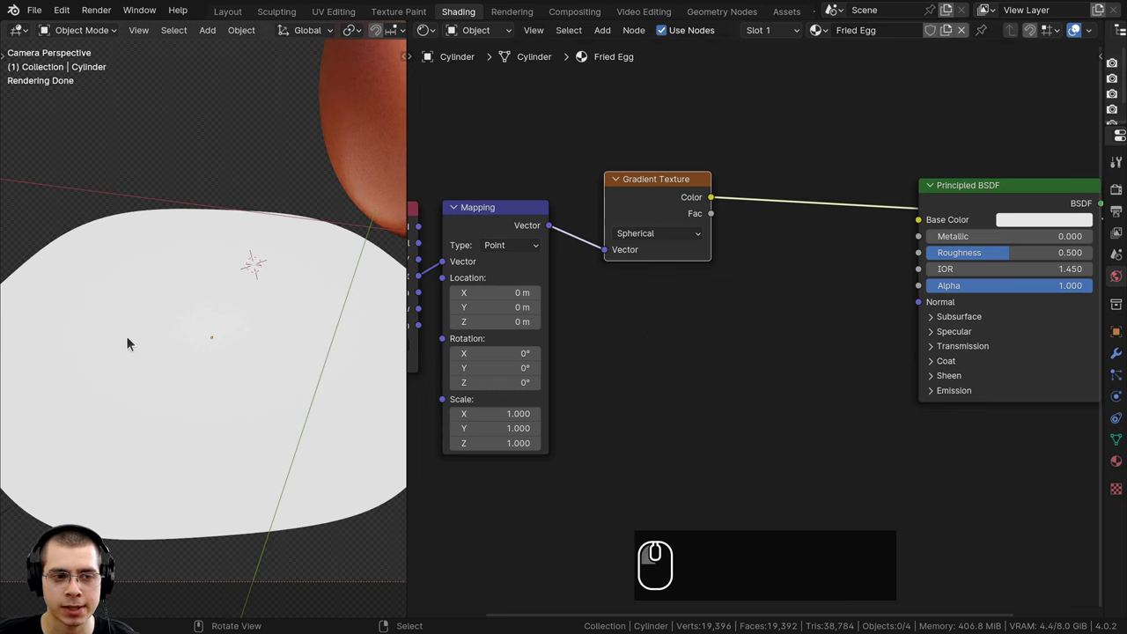
scroll("down", 3)
left_click(633, 215)
middle_click(501, 136)
left_click_drag(505, 144, 645, 244)
left_click(635, 220)
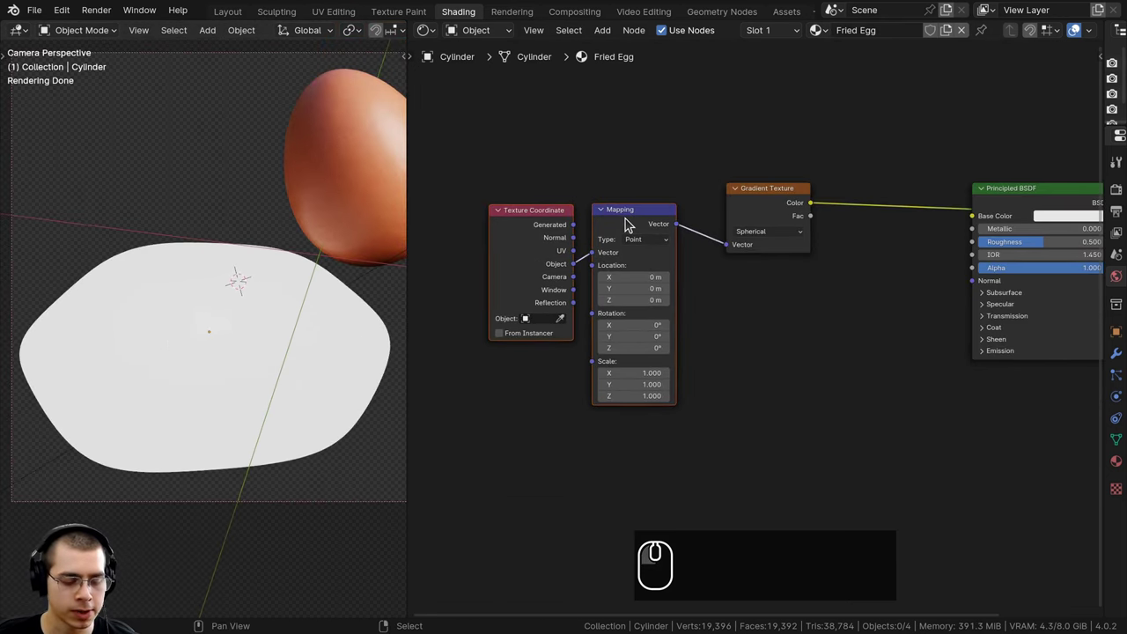
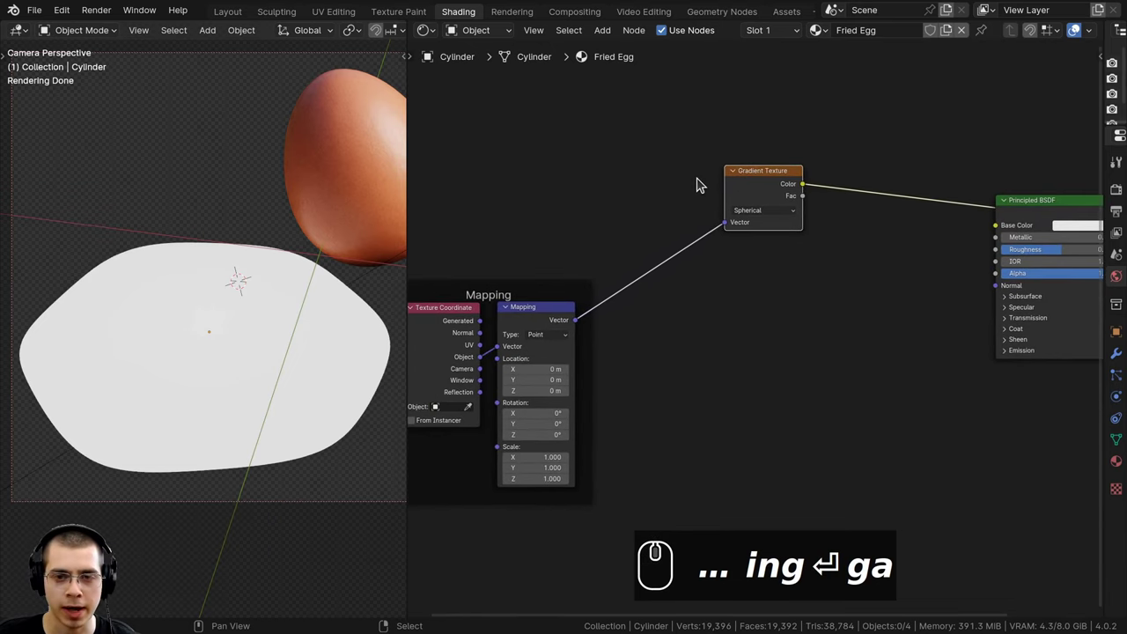
Add a second Mapping node before the Gradient Texture via the node search
left_click(770, 180)
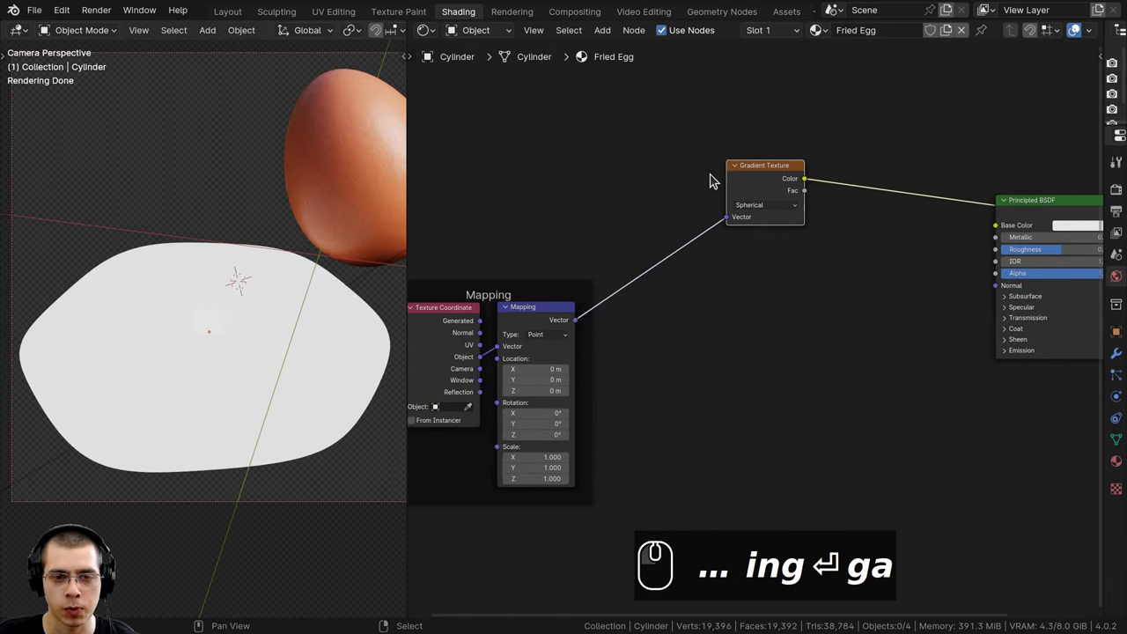
left_click(526, 322)
scroll("up", 3)
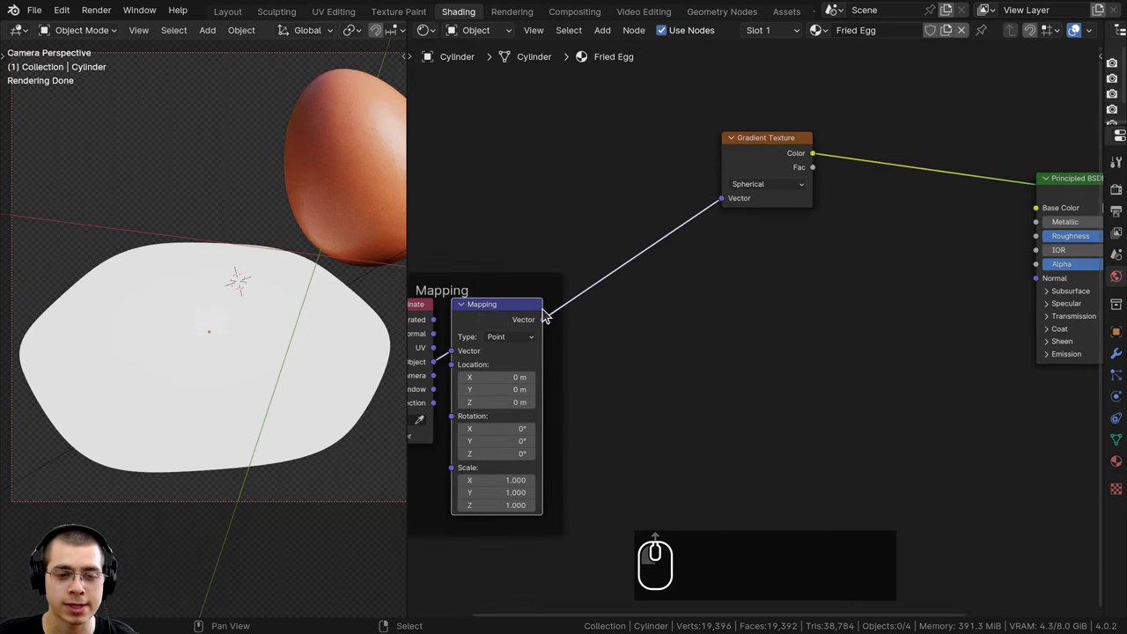
key("shift+a")
left_click(673, 188)
type("amapp")
key("Return")
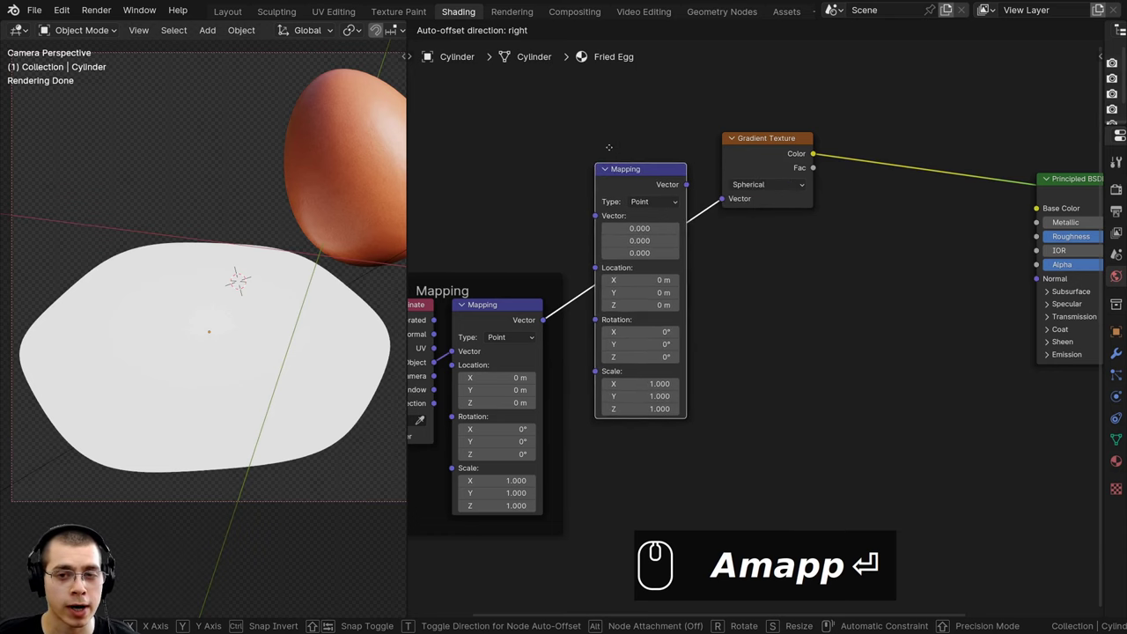
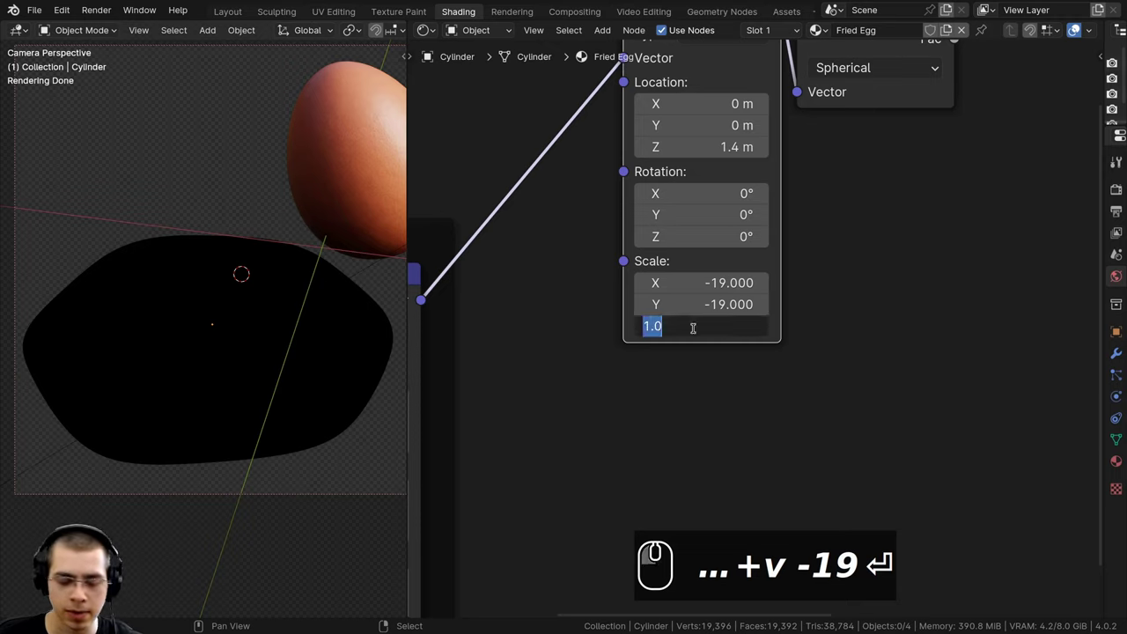
Set the new Mapping node's location Z 1.4 m and scale -19, -19, -155
type("-")
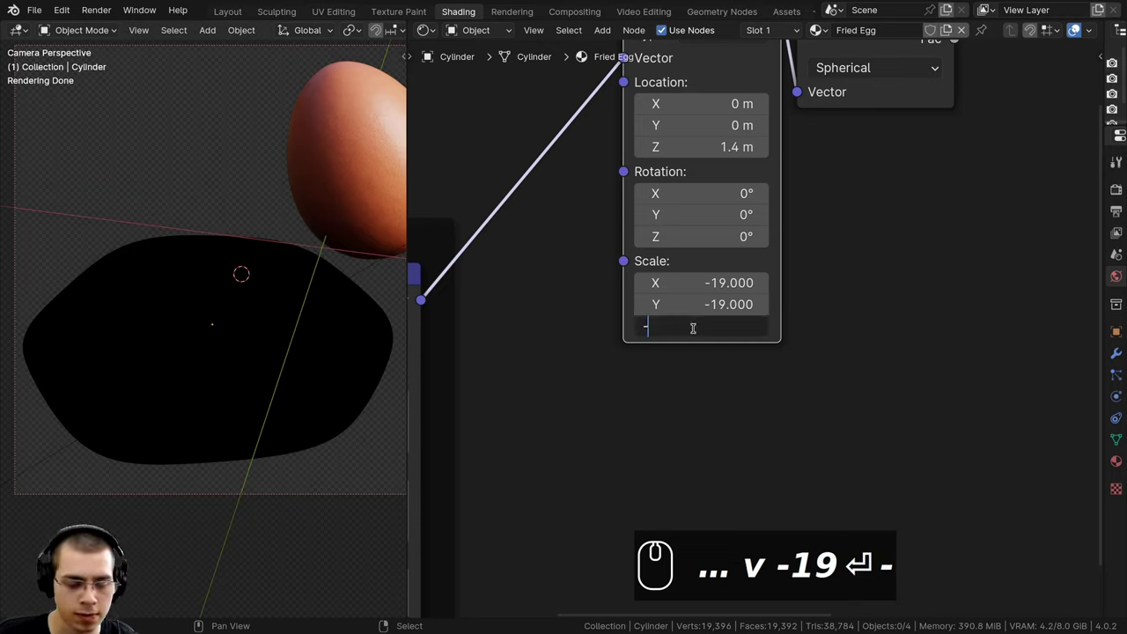
type("155")
key("Return")
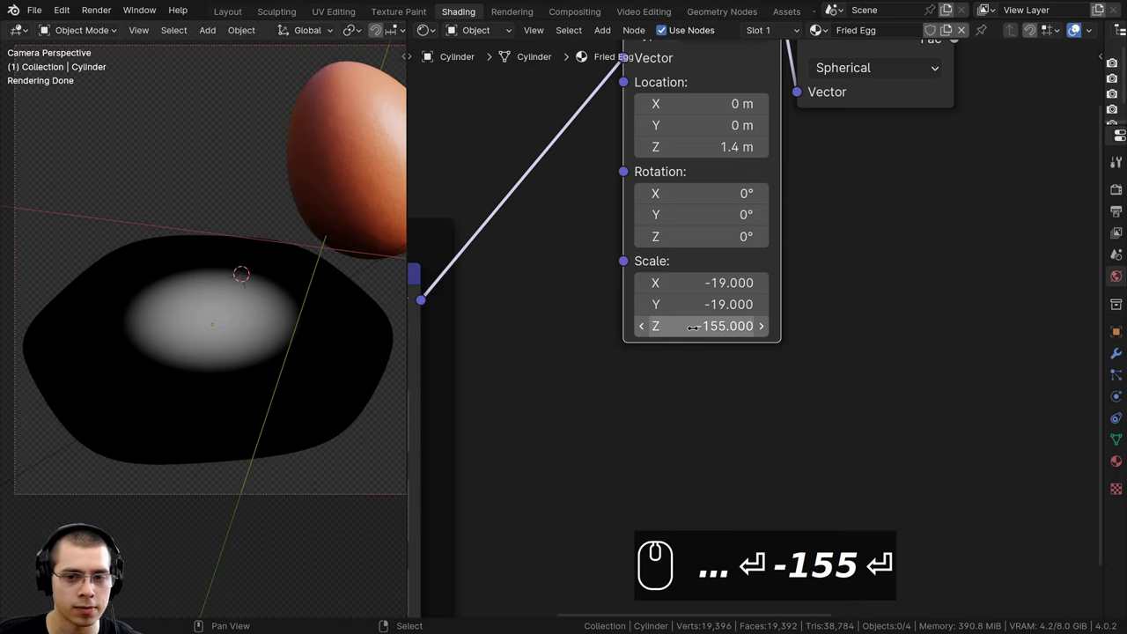
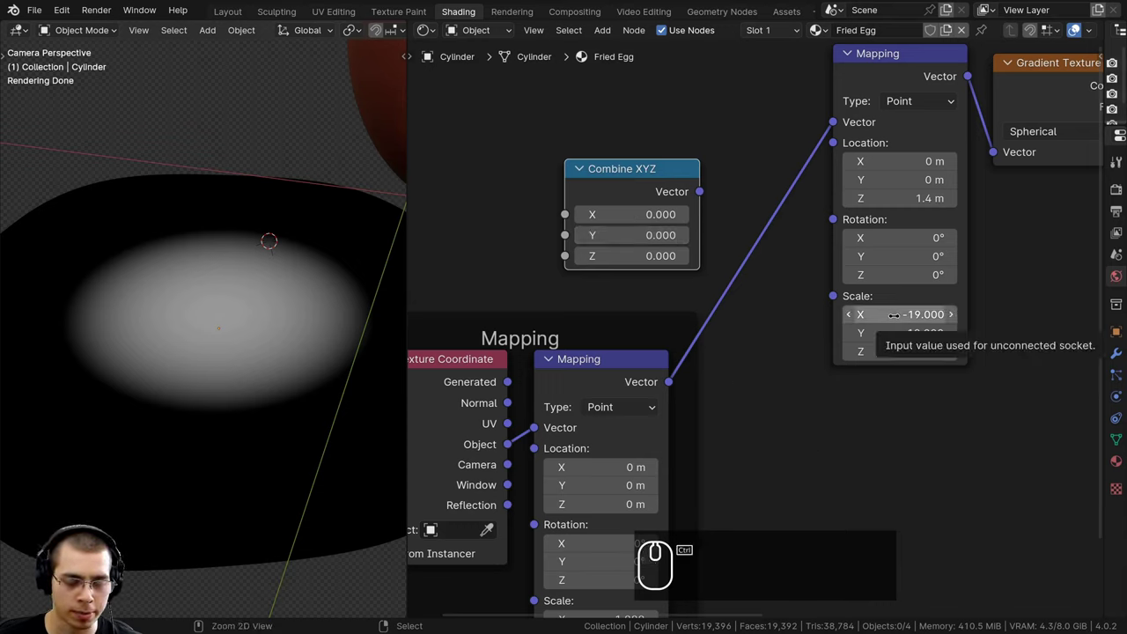
Copy the Mapping scale values -19, -19, -155 into the Combine XYZ fields
key("ctrl+c")
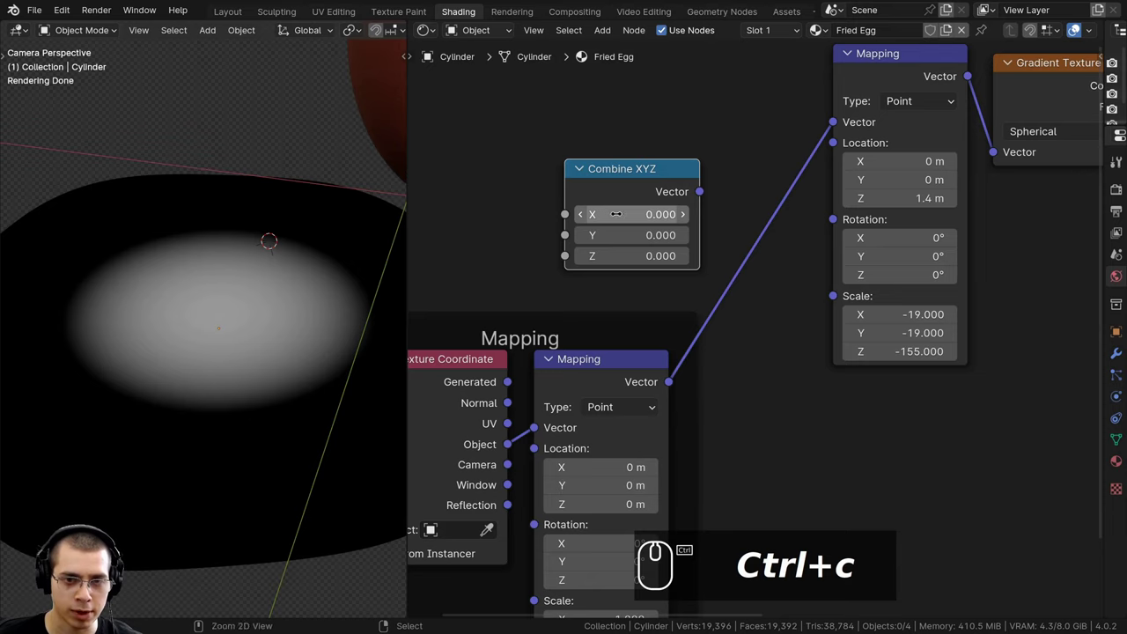
key("ctrl+v")
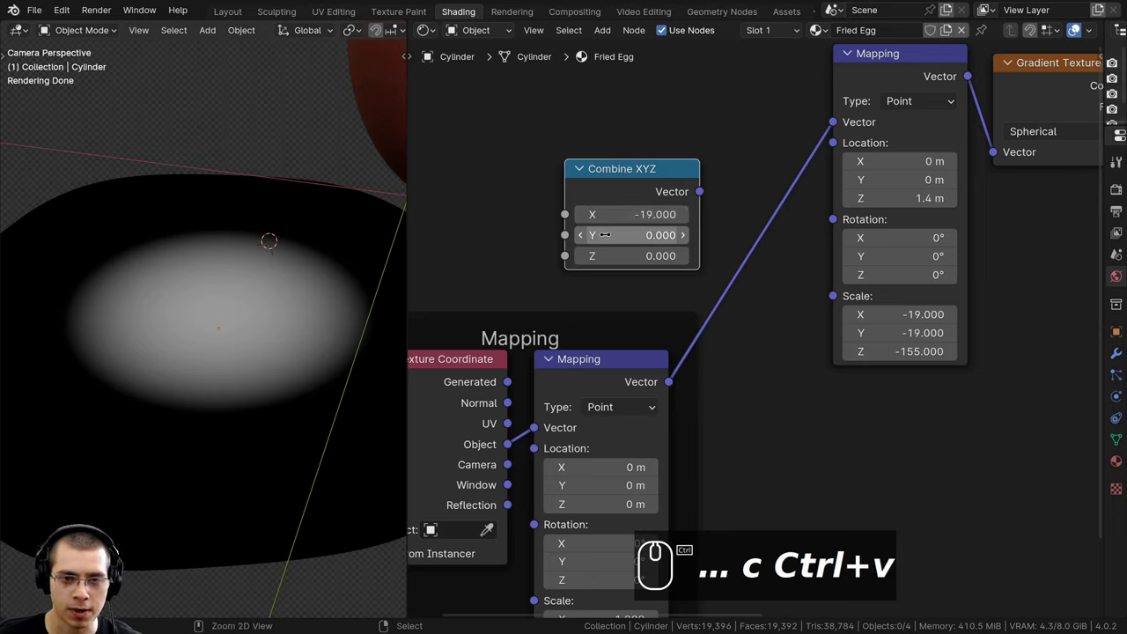
key("ctrl+v")
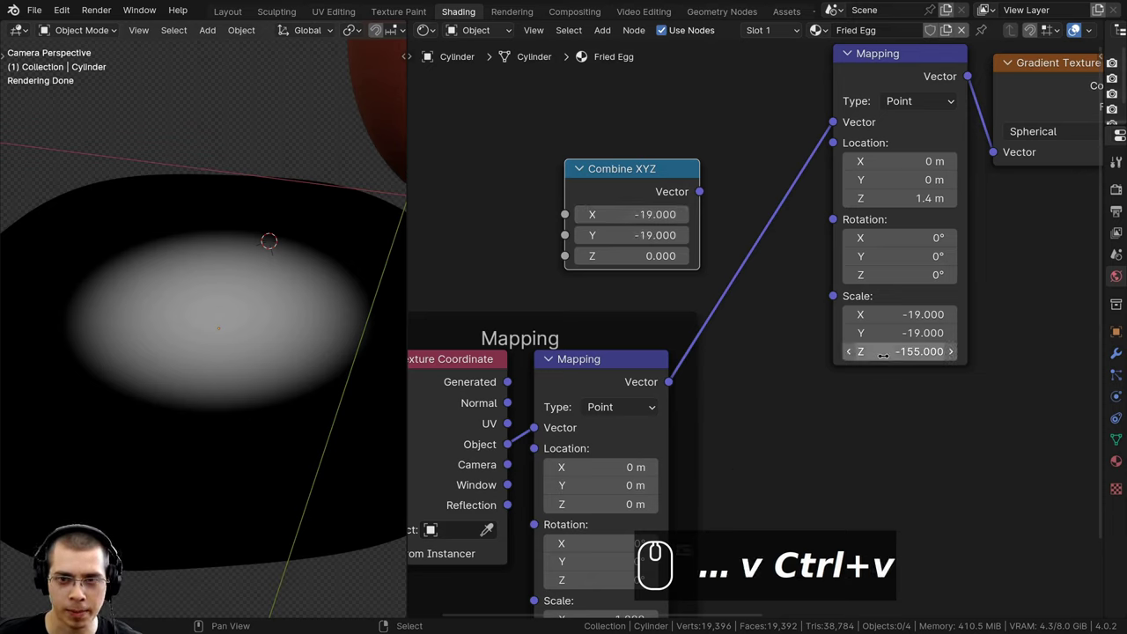
key("ctrl+c")
key("ctrl+v")
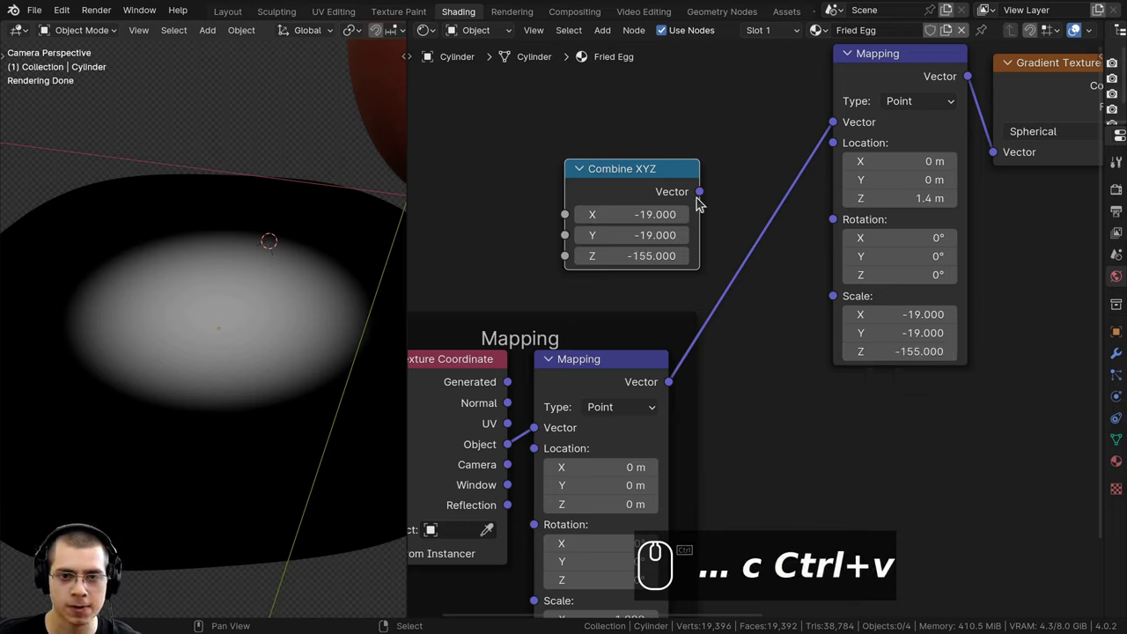
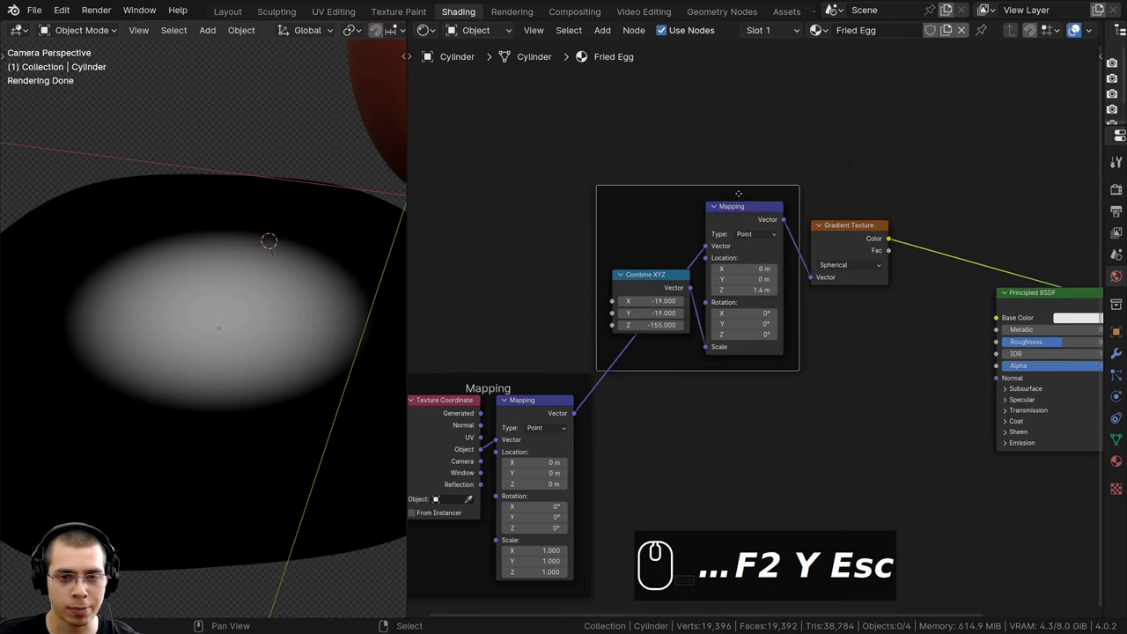
Rename the scale frame's label to Yoke Size
key("shift+y")
type("oka si")
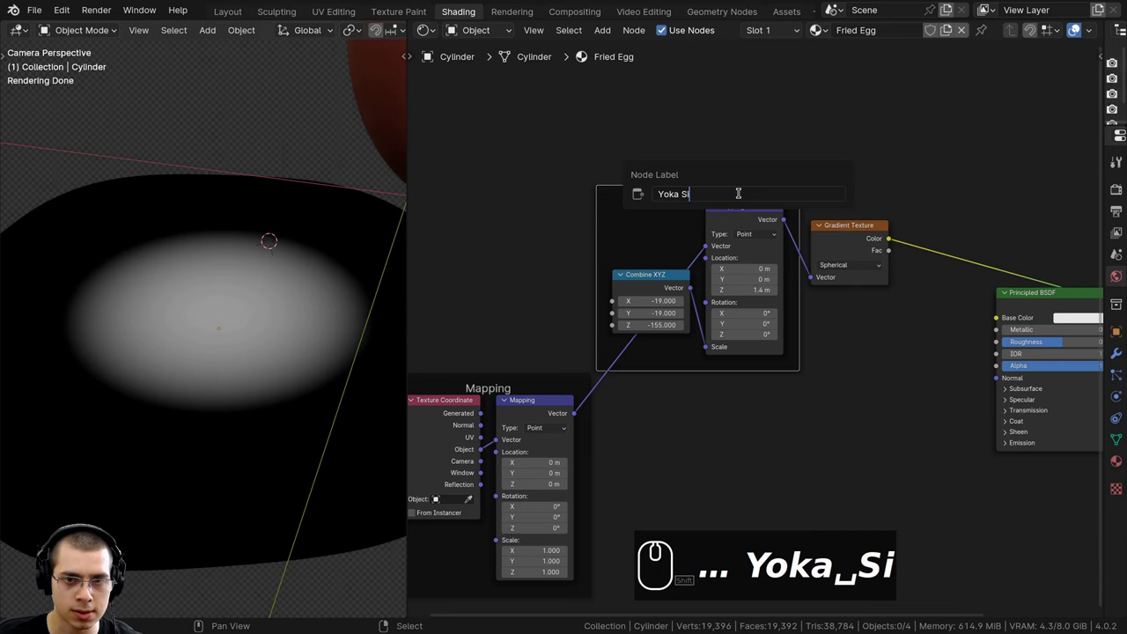
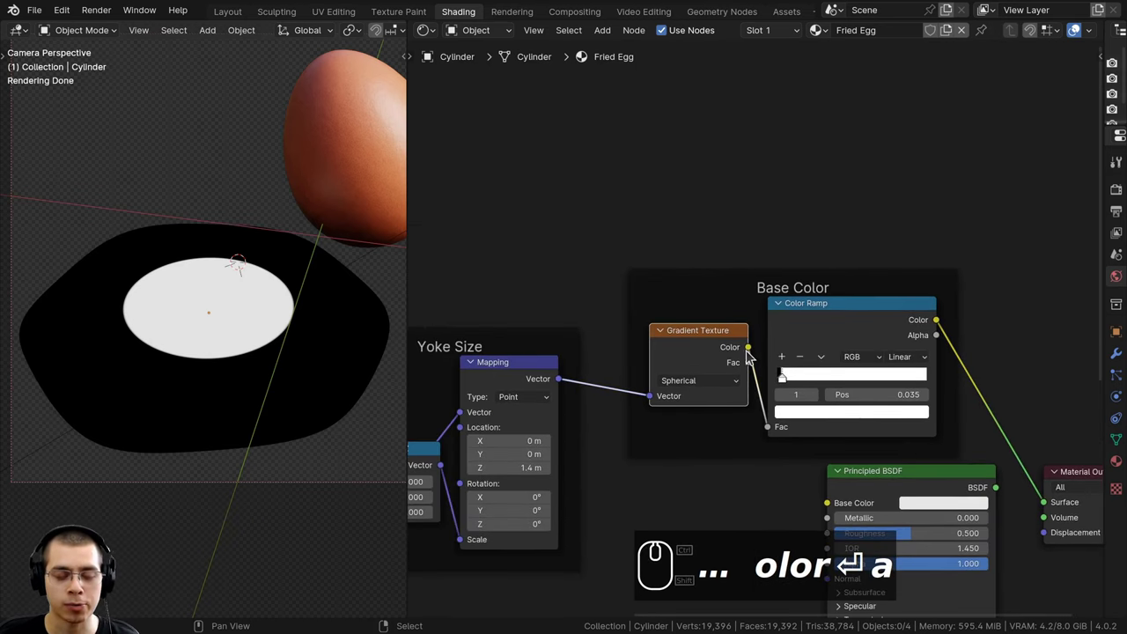
Duplicate the Gradient Texture and move the copy out of the Base Color frame
type("↩ a")
key("shift+d")
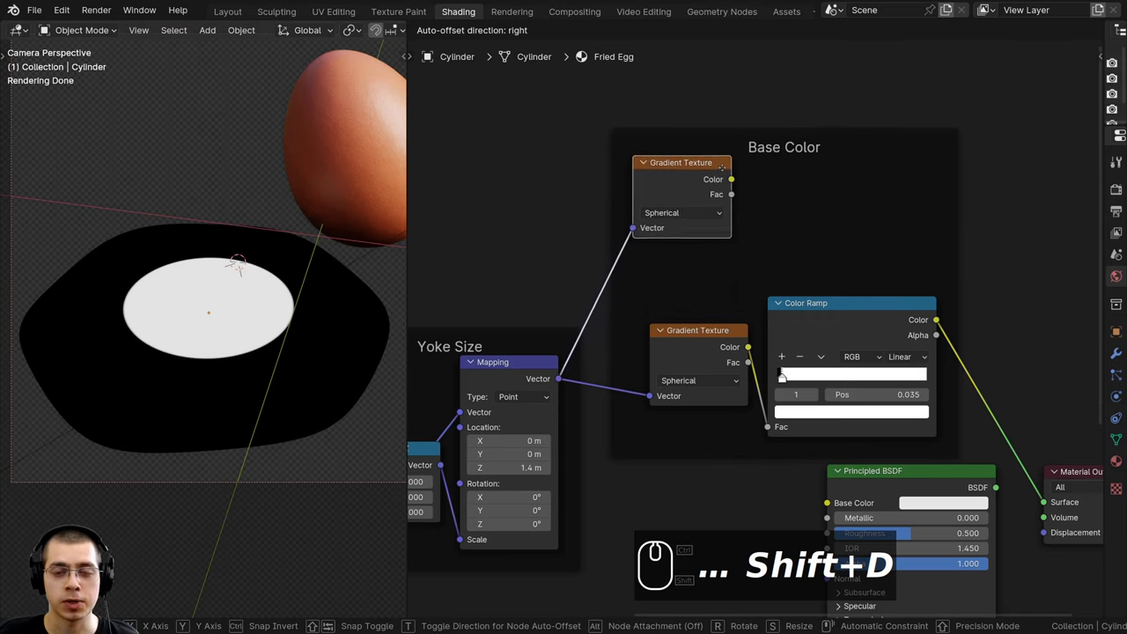
left_click_drag(735, 174, 688, 227)
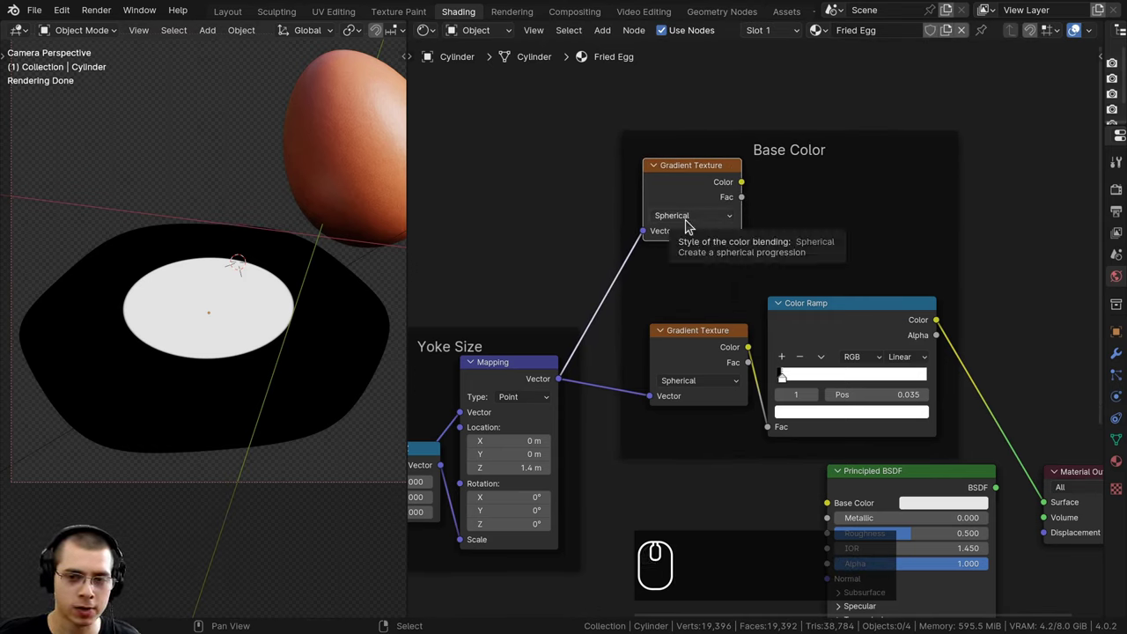
key("alt+p")
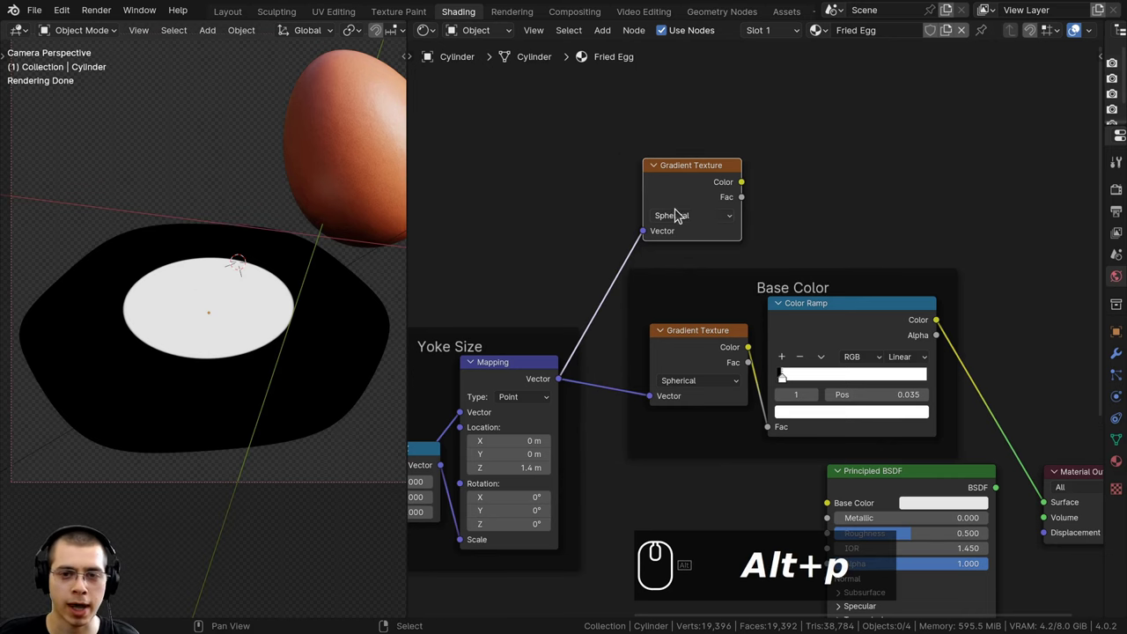
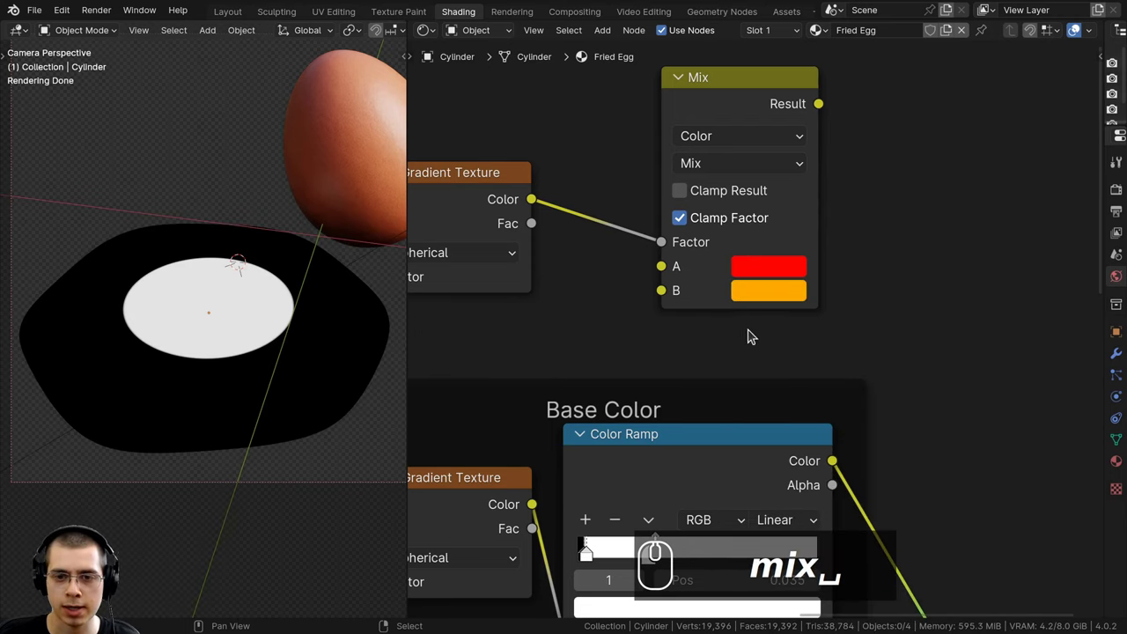
Set the Mix node's orange and yellow yolk colours driven by the gradient
scroll("up", 3)
key("ctrl+v")
scroll("down", 3)
middle_click(732, 291)
scroll("up", 3)
left_click_drag(761, 314, 730, 317)
scroll("up", 3)
scroll("down", 3)
scroll("up", 3)
left_click_drag(719, 314, 784, 298)
scroll("up", 3)
middle_click(789, 292)
left_click(789, 292)
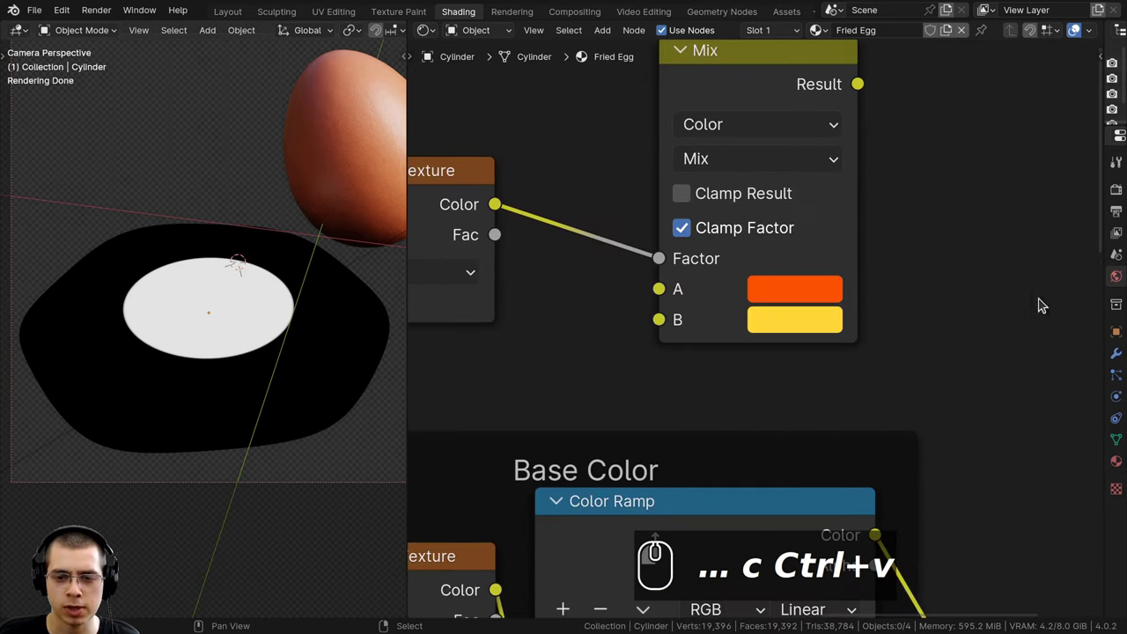
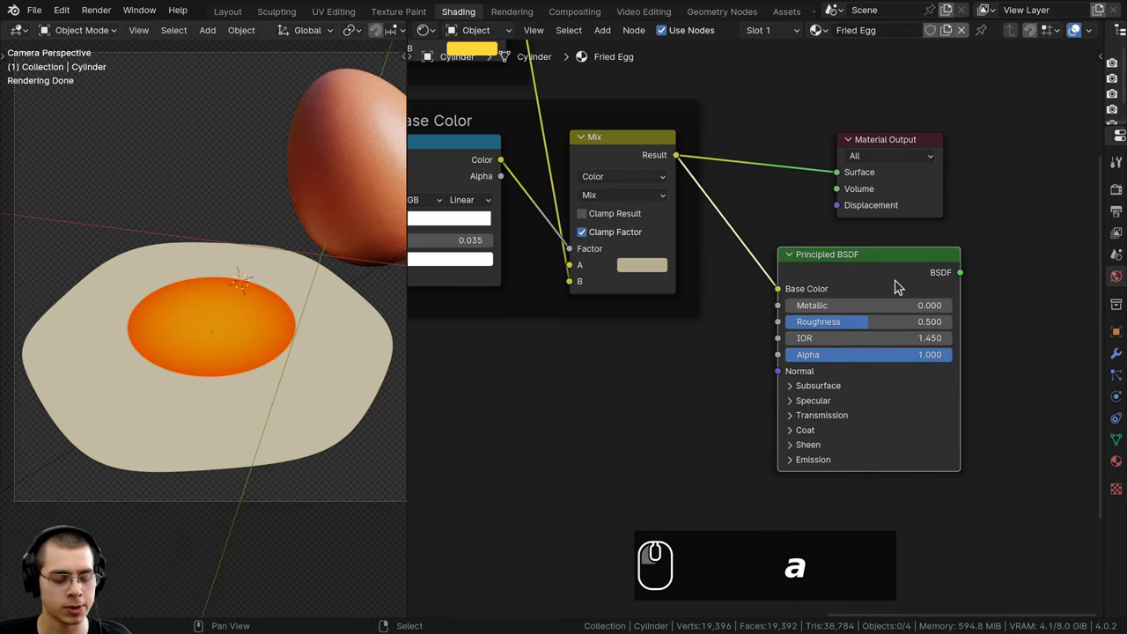
Select the Principled BSDF node before adding a noise texture
left_click(869, 269)
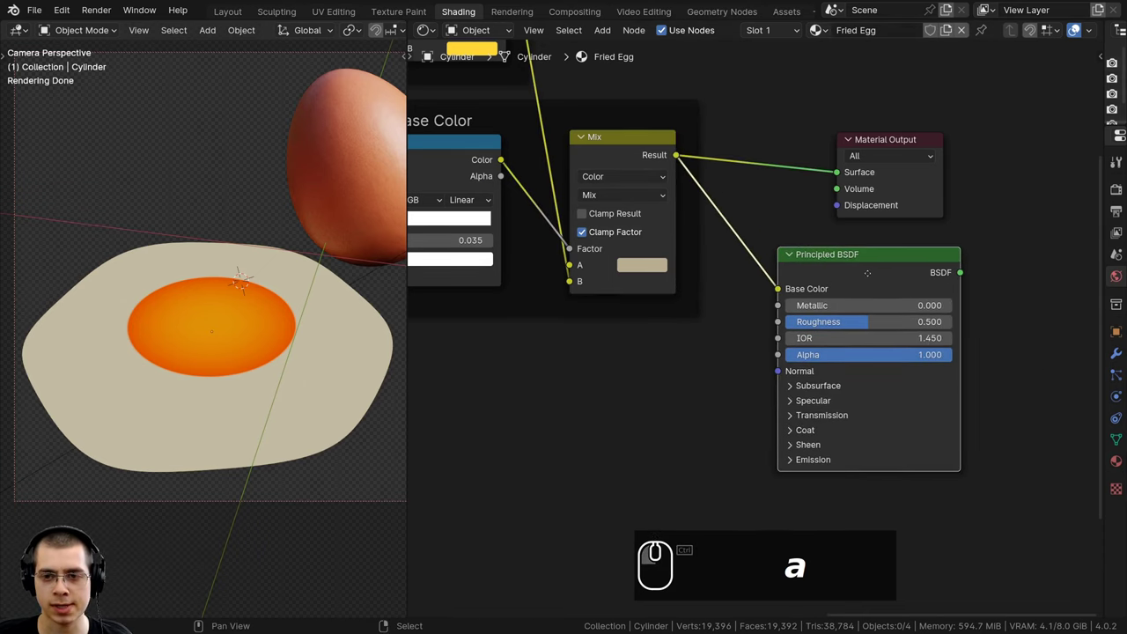
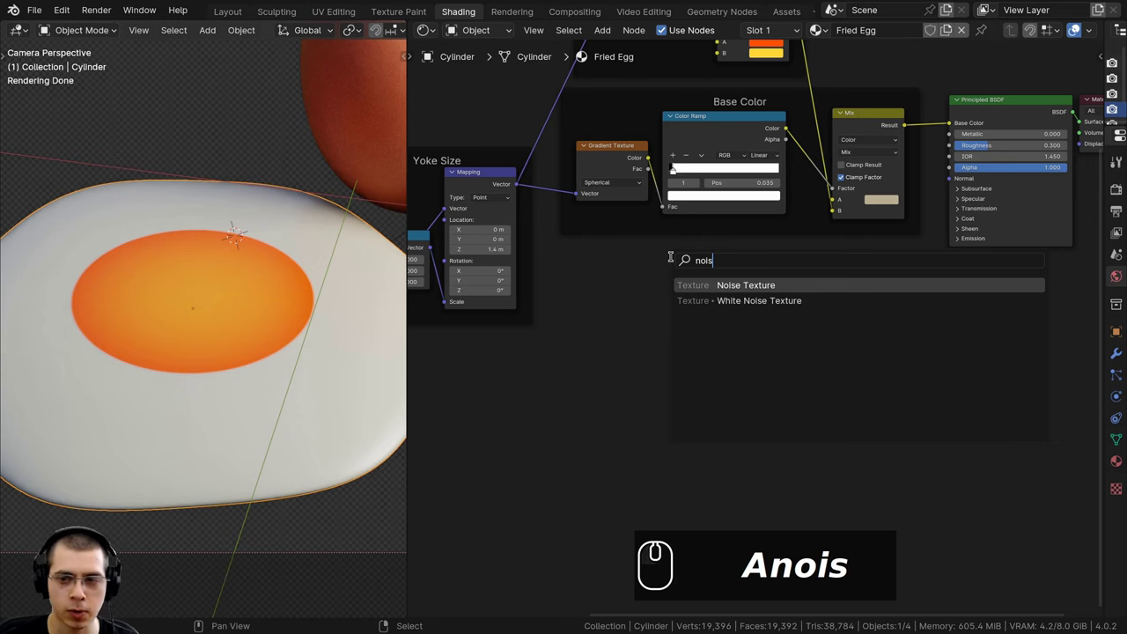
Add the Noise Texture node with scale 20 and detail 15 and bring the Base Color frame into view
key("Return")
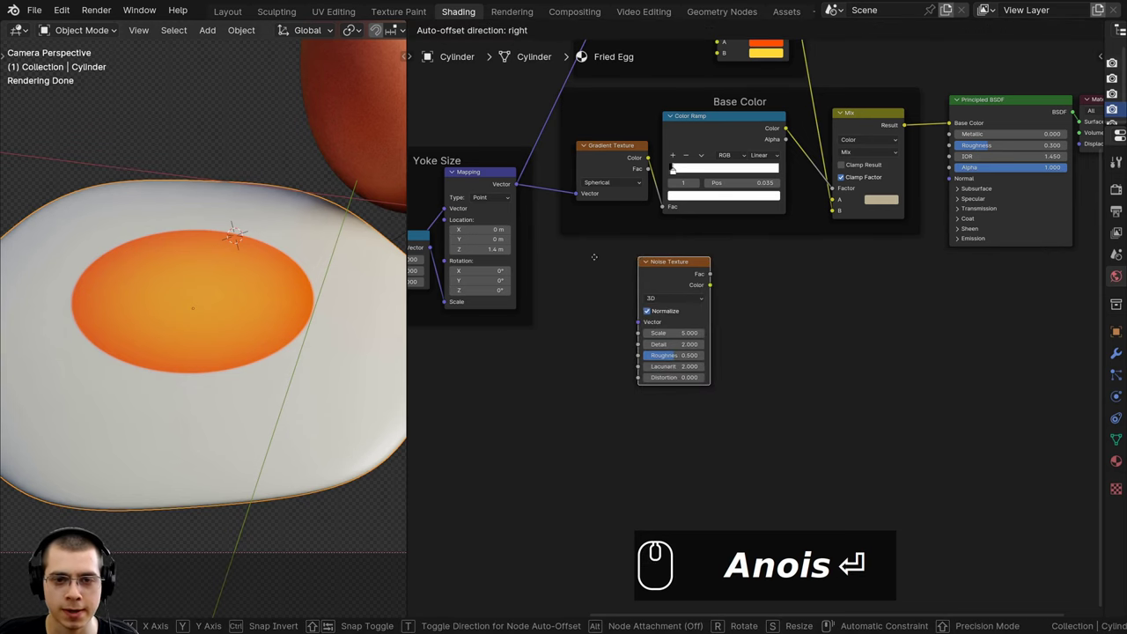
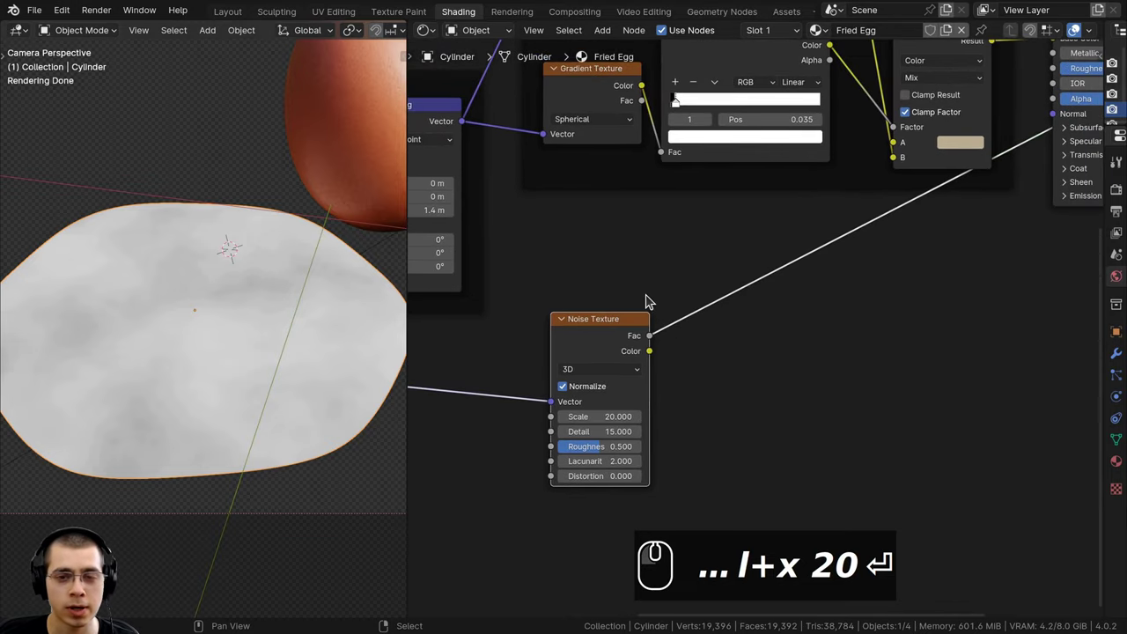
scroll("down", 3)
middle_click(569, 340)
scroll("down", 3)
left_click_drag(653, 259, 152, 271)
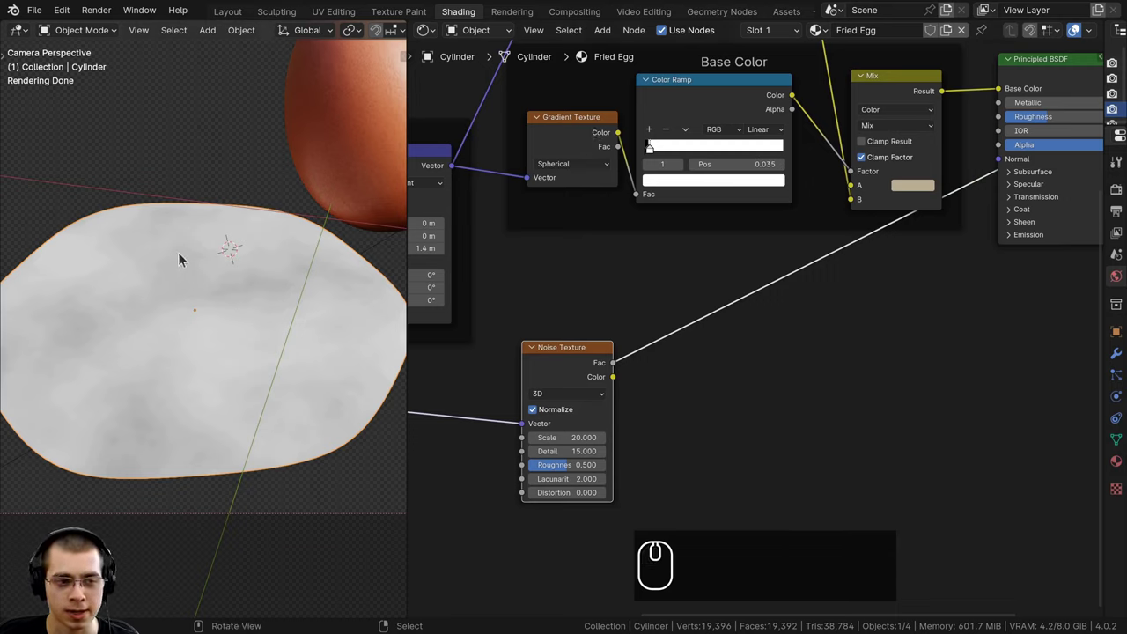
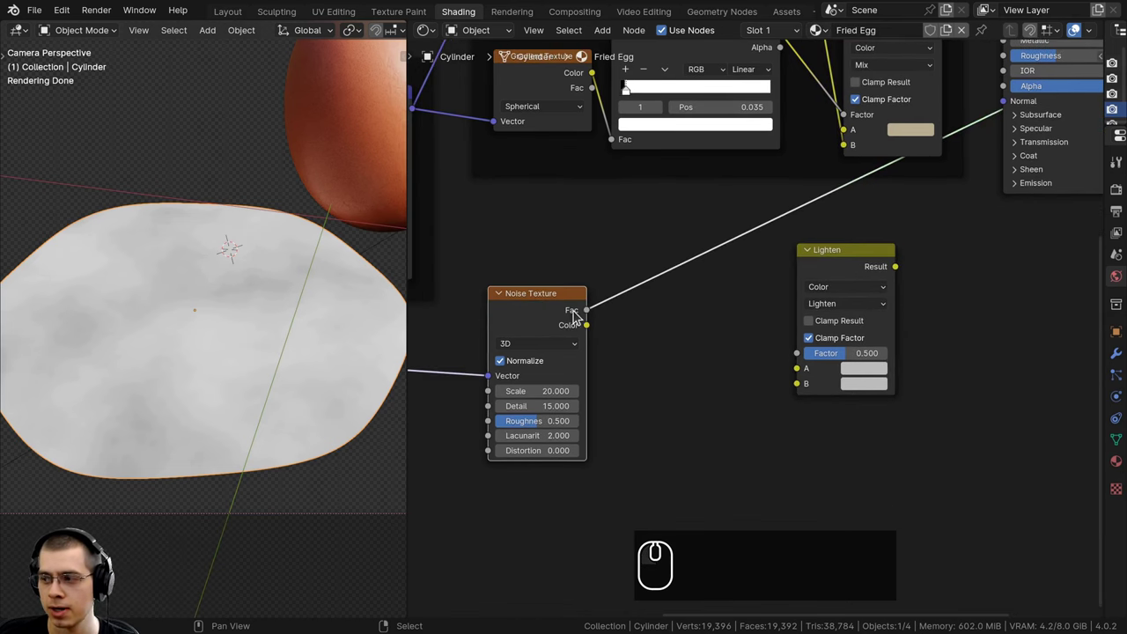
Feed the noise into the Lighten mix and wire its result into the shader
left_click(592, 317)
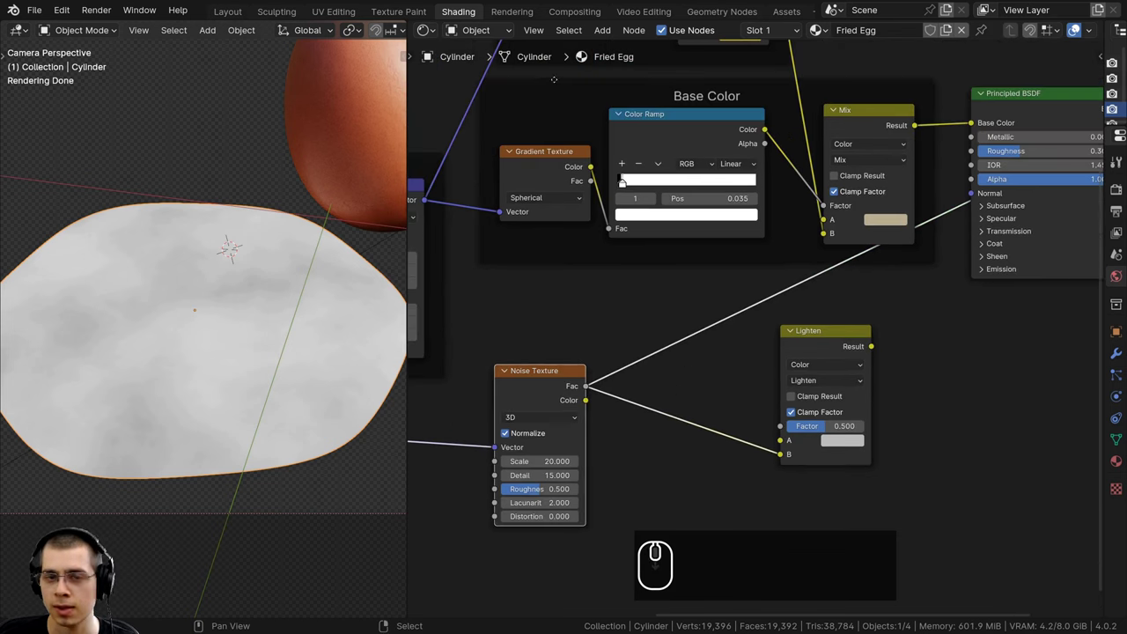
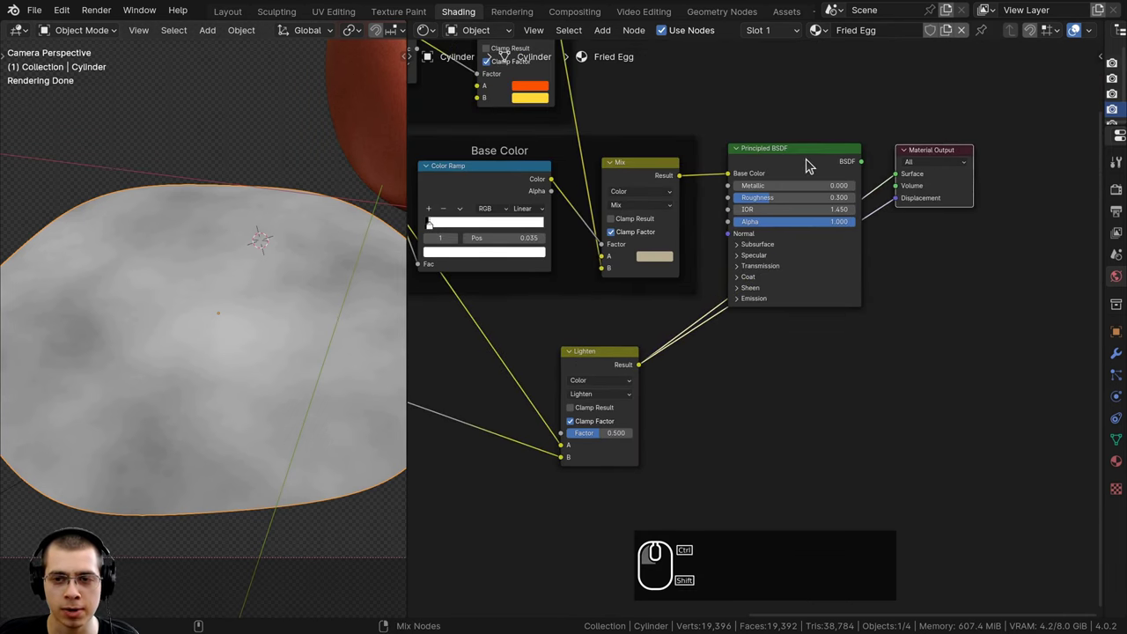
left_click(819, 161)
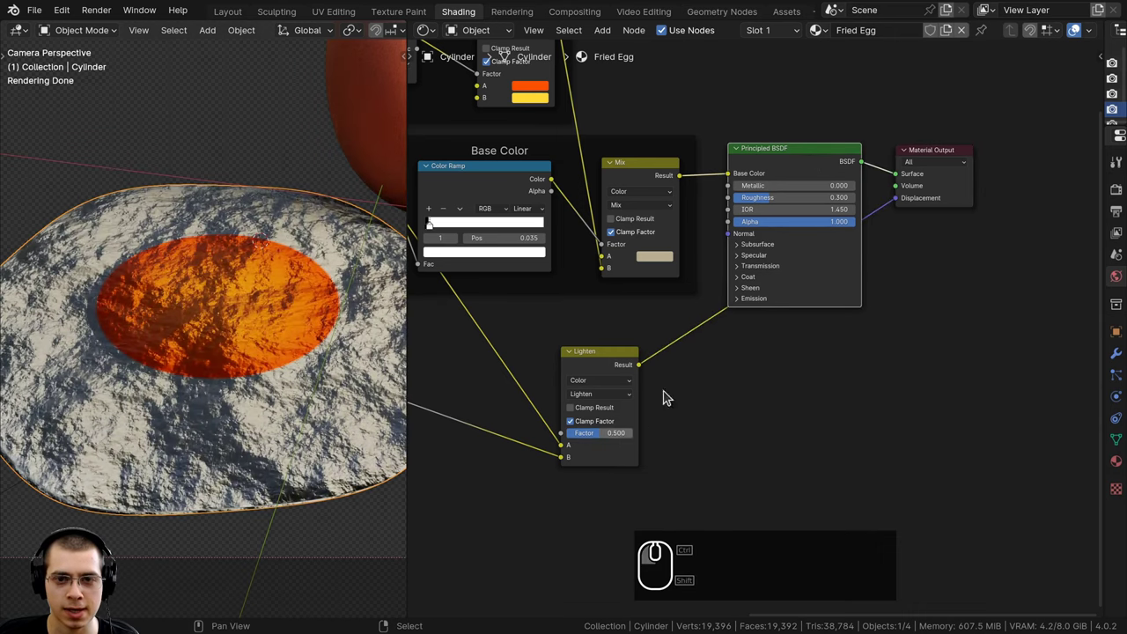
scroll("up", 3)
middle_click(663, 268)
middle_click(659, 345)
left_click_drag(637, 360, 732, 292)
Start a node search for a Displacement node below the shader
key("shift+a")
left_click(732, 293)
Add a Displacement node from Lighten to the output and set the material to Displacement and Bump
type("adis")
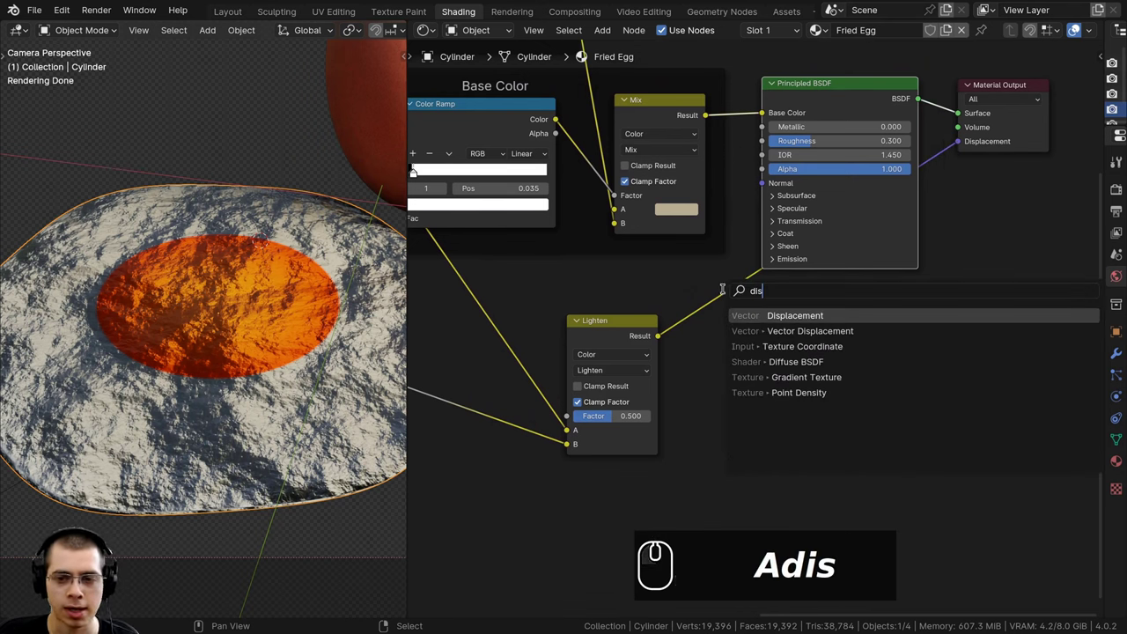
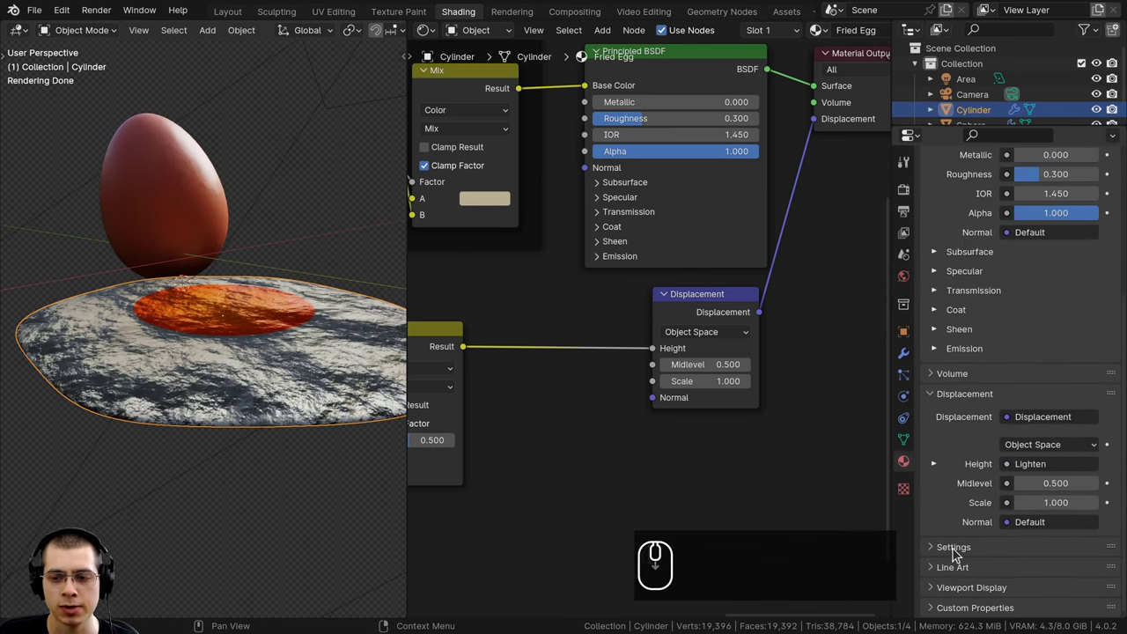
left_click(944, 553)
scroll("down", 3)
left_click(952, 530)
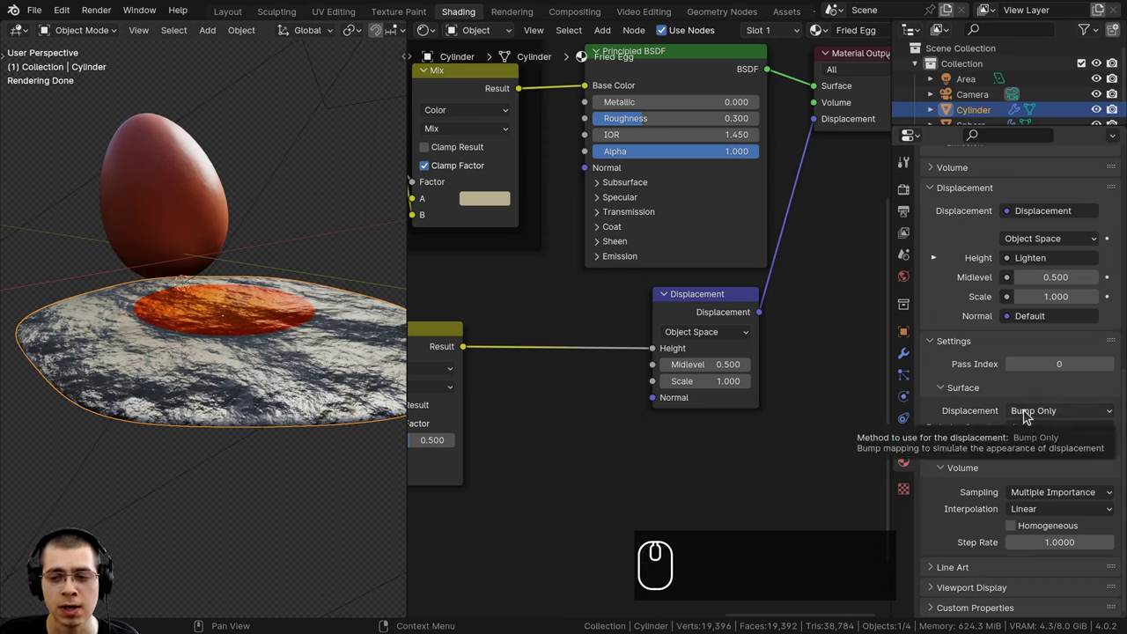
left_click(1030, 414)
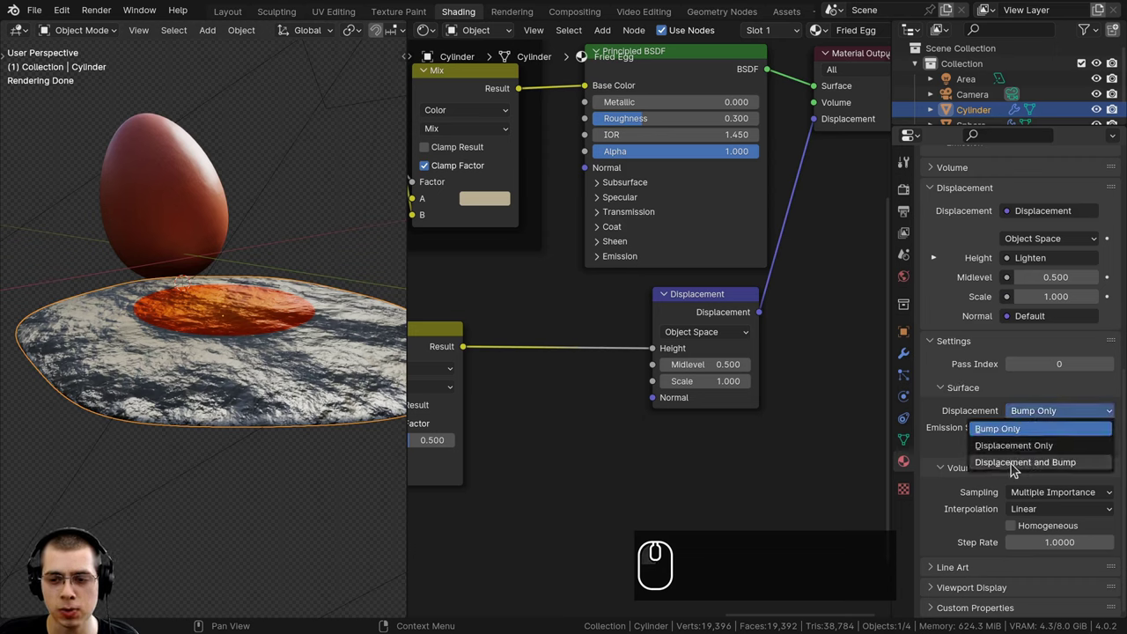
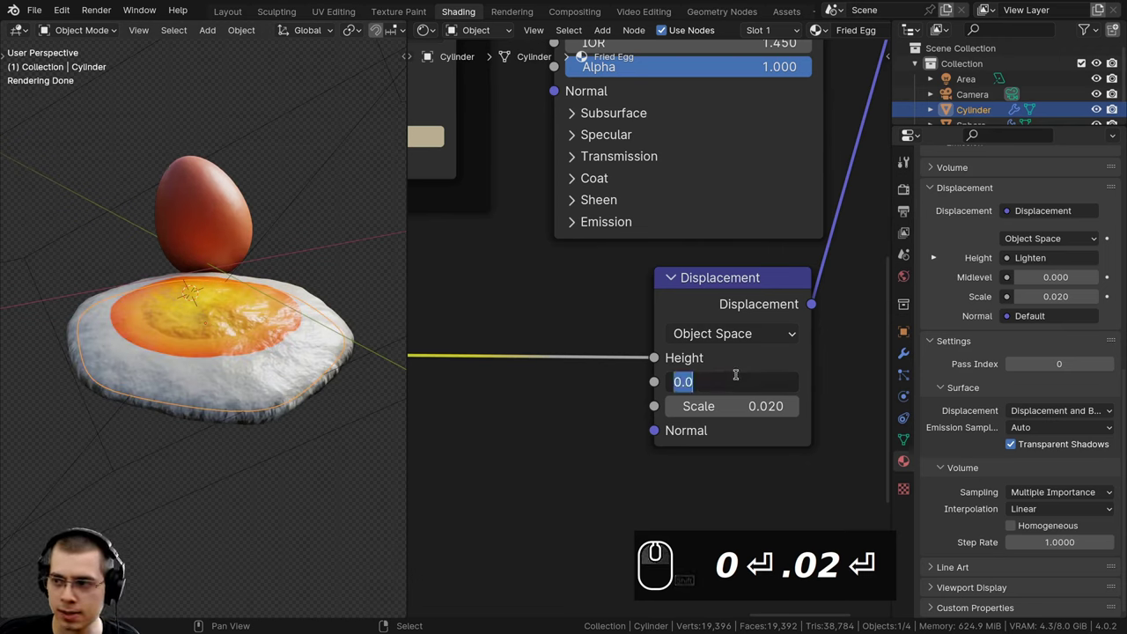
Tune the Displacement node to scale 0.02 and midlevel 0
key("BackSpace")
type("5")
key("Return")
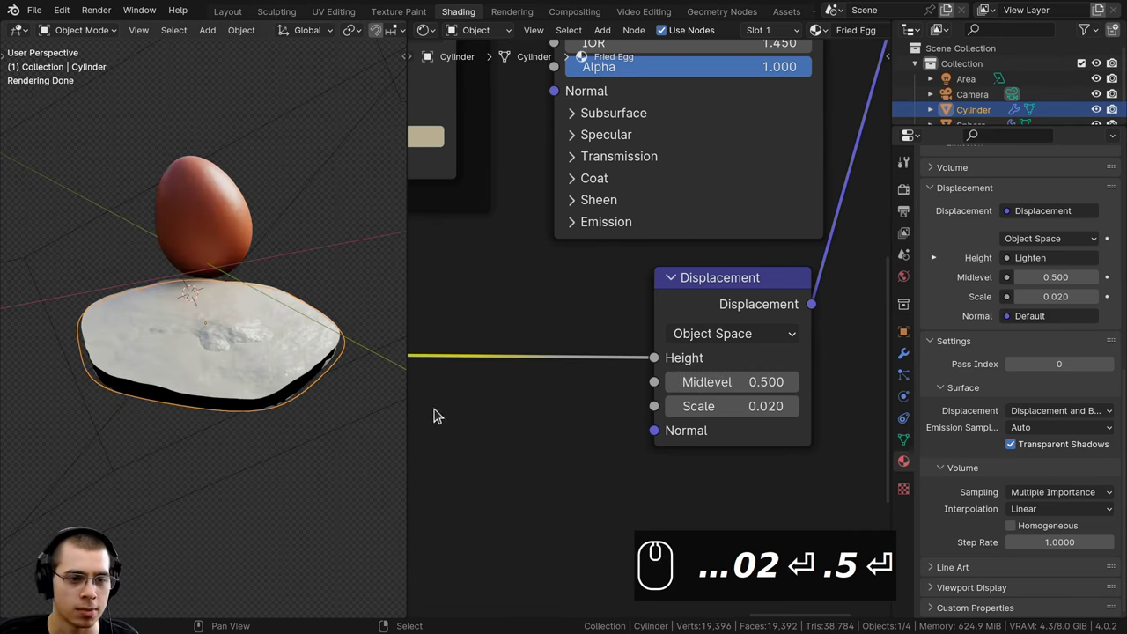
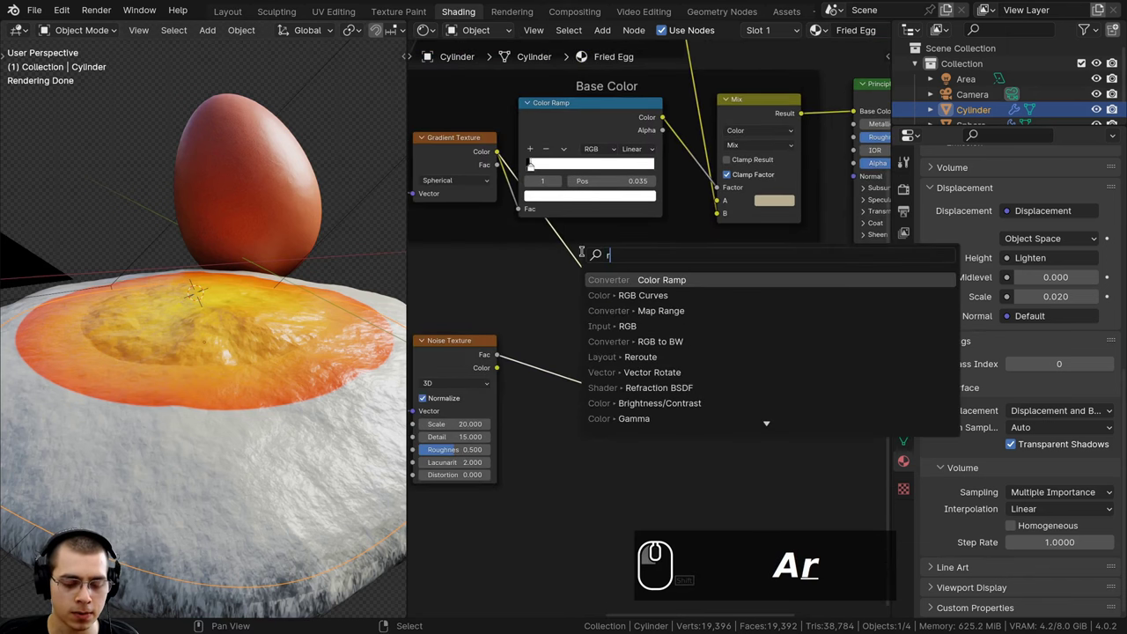
Add an RGB Curves between the Color Ramp and Lighten A and frame the nodes as Displacement
type("gb")
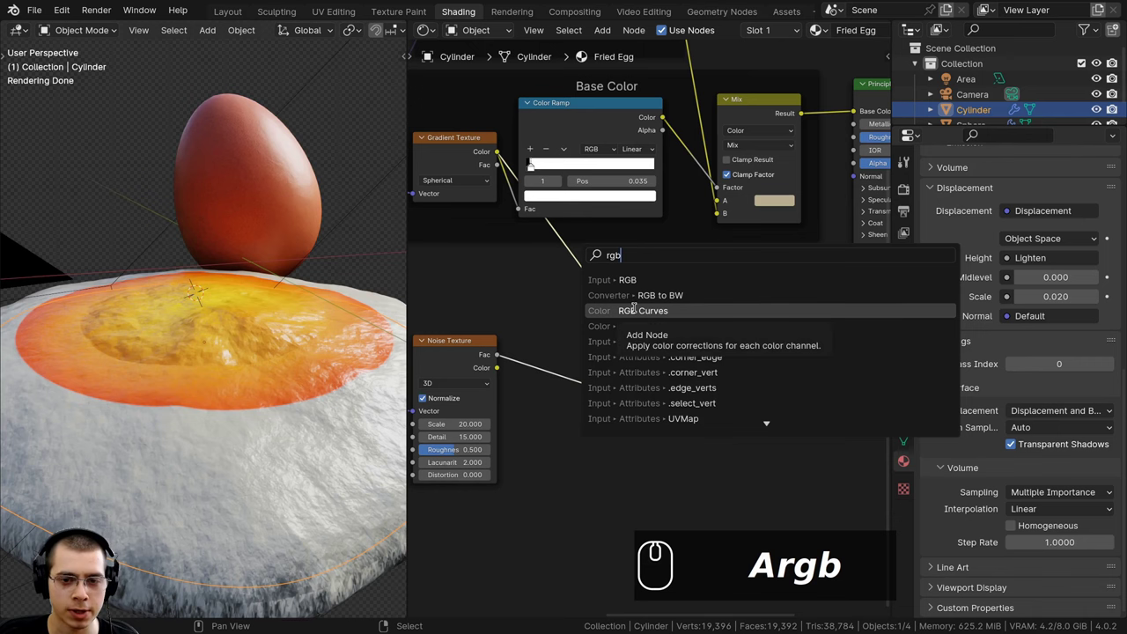
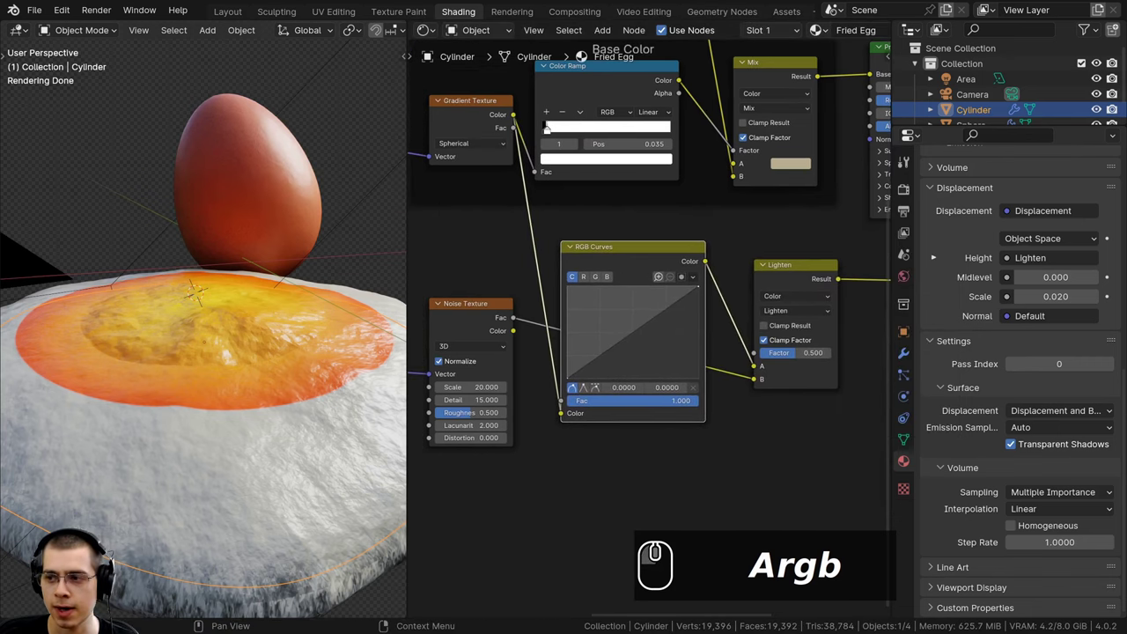
scroll("down", 3)
left_click(789, 437)
scroll("up", 3)
key("ctrl+j")
left_click(645, 275)
key("a")
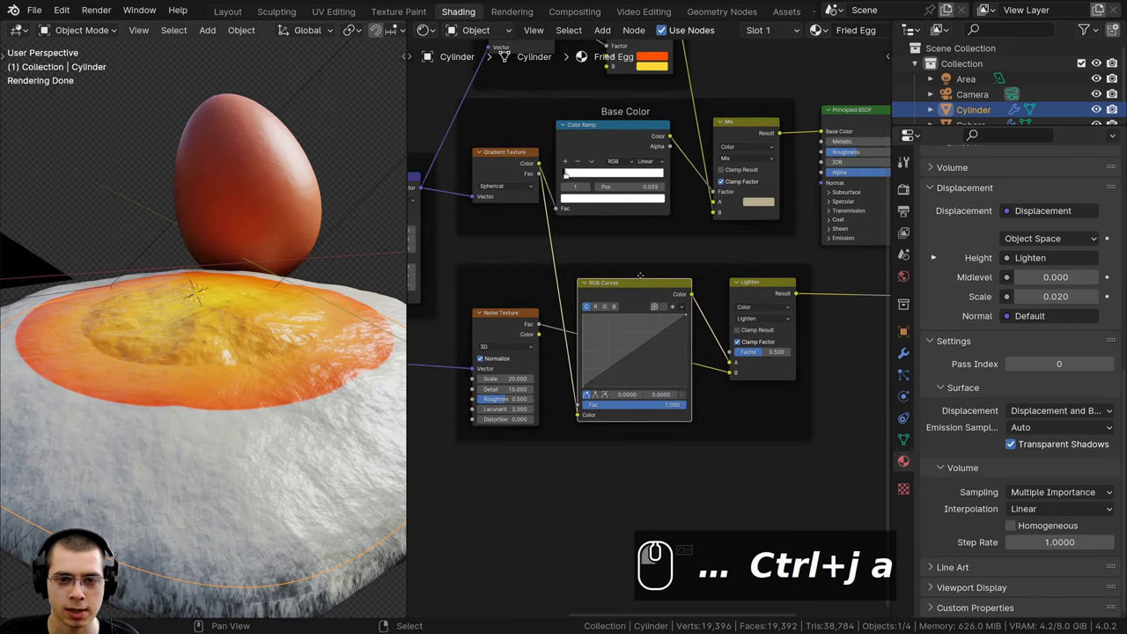
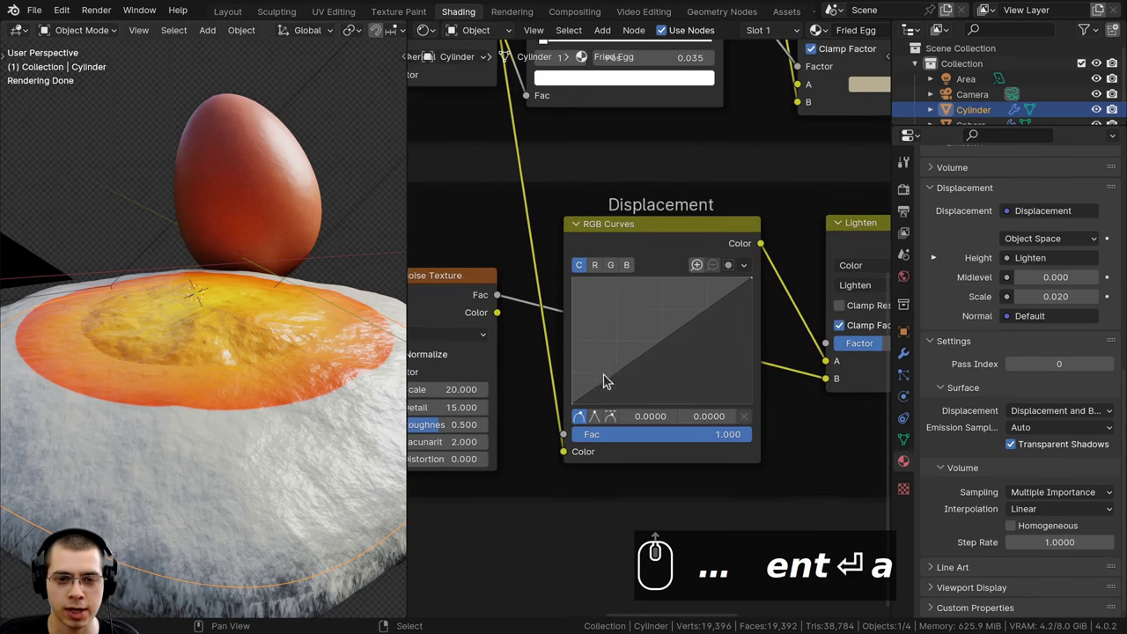
Shape the RGB Curves into an arch so the yolk bulges into a dome, checking its profile
left_click(633, 242)
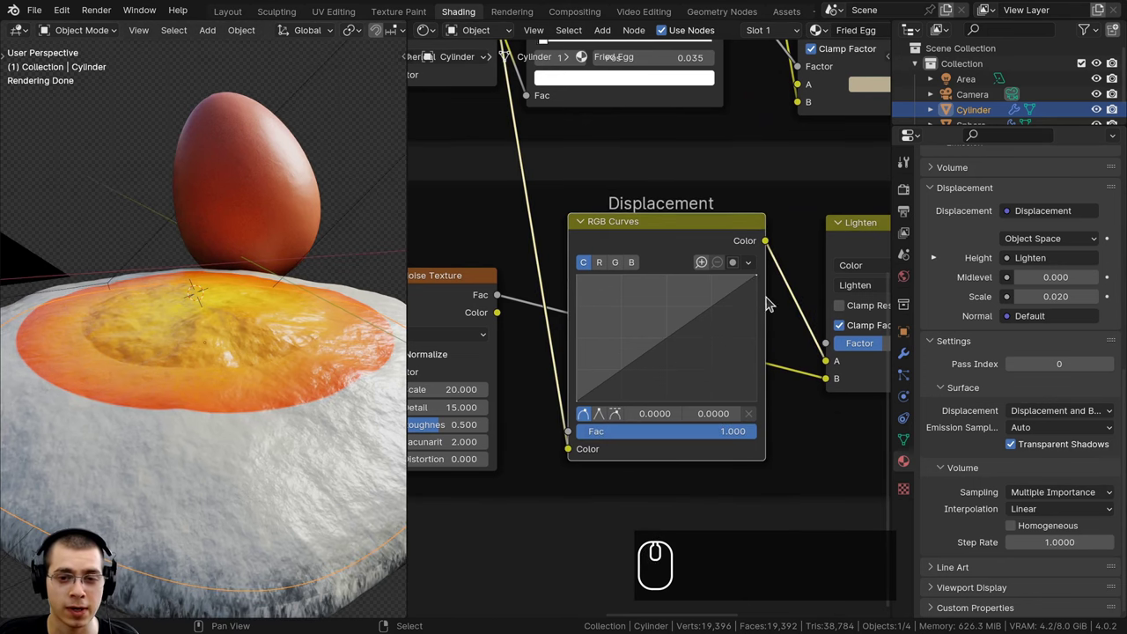
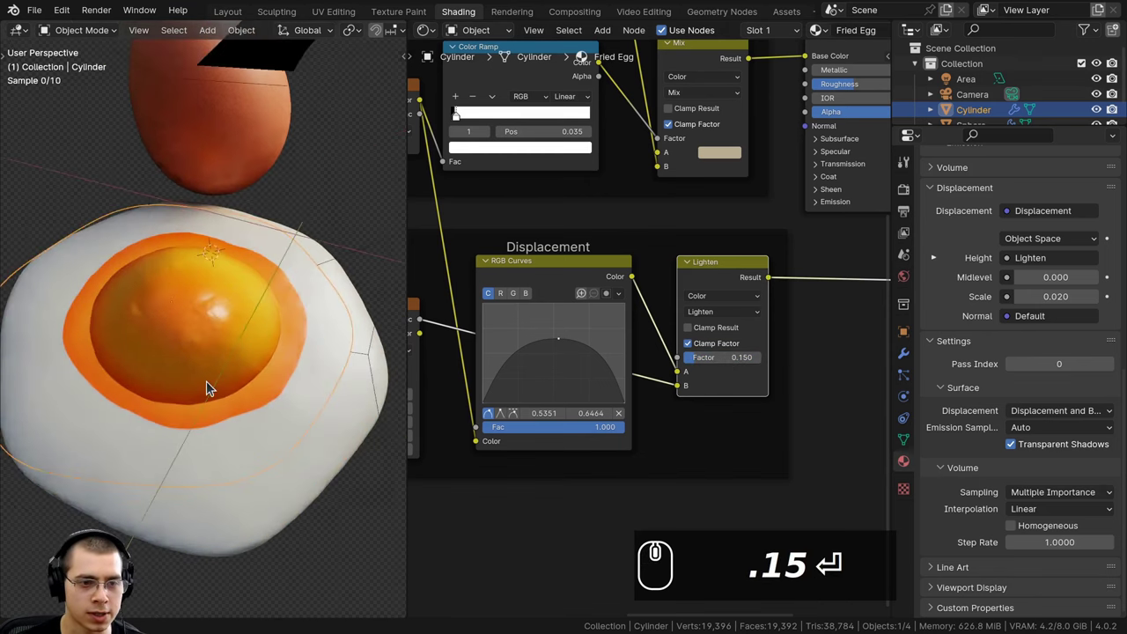
left_click_drag(208, 385, 204, 334)
left_click_drag(216, 333, 279, 283)
scroll("up", 3)
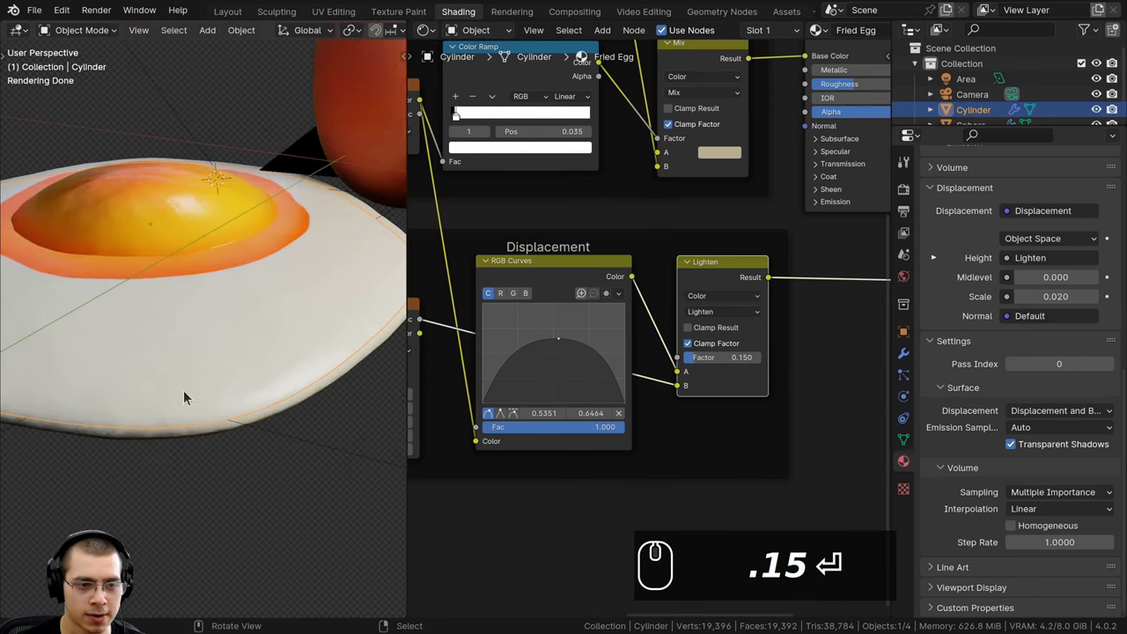
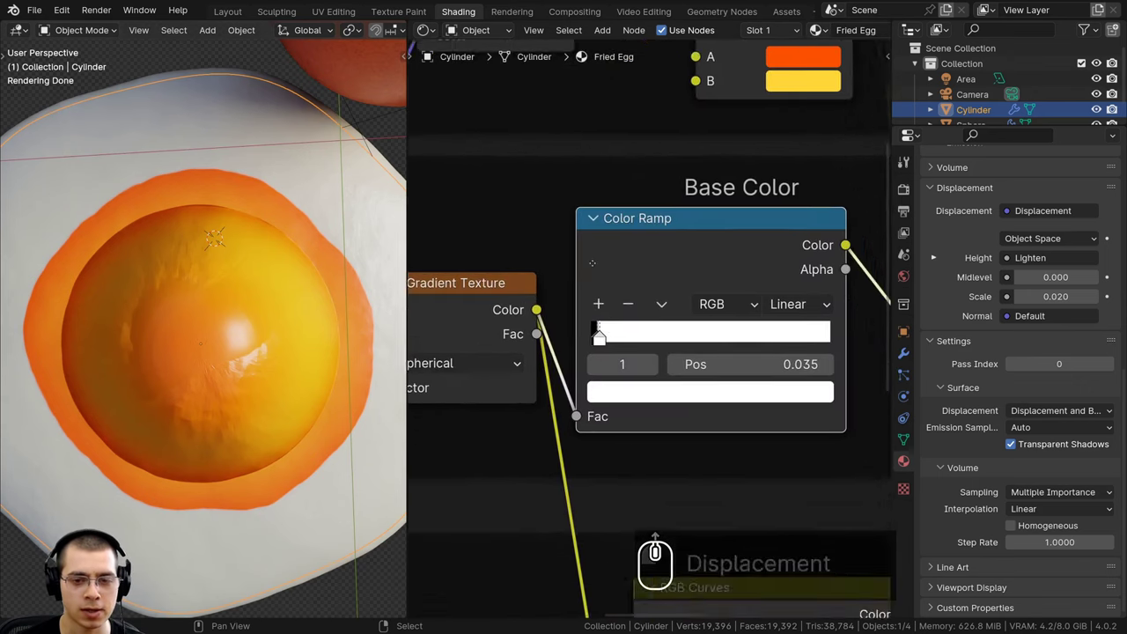
Move the Color Ramp stops, white stop near 0.201, to shrink the yolk dome
left_click_drag(598, 281, 613, 283)
left_click_drag(590, 286, 638, 287)
left_click(623, 286)
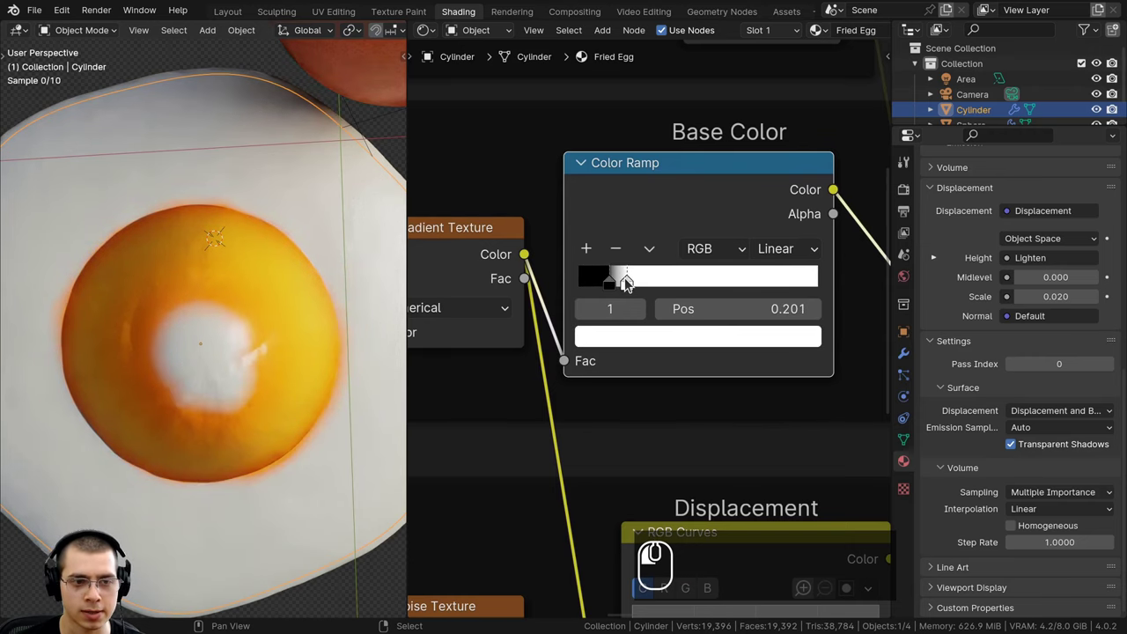
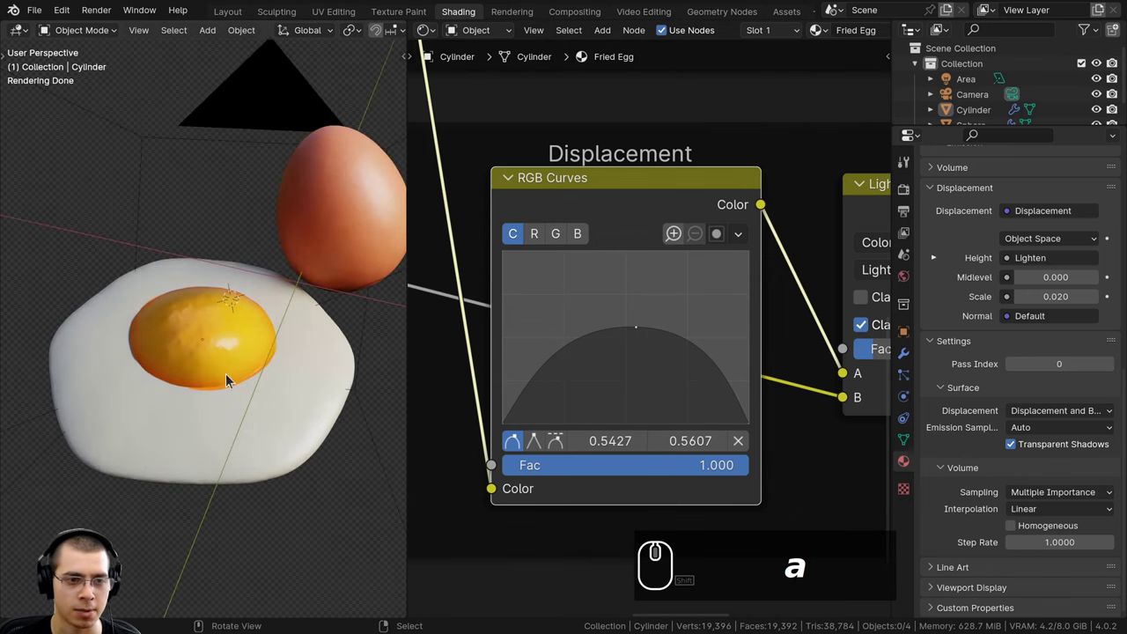
Set Principled BSDF subsurface scale 0.05 m and add a new Mix node
left_click_drag(229, 407, 236, 422)
left_click_drag(231, 432, 254, 399)
scroll("down", 3)
middle_click(309, 400)
key("ctrl+b")
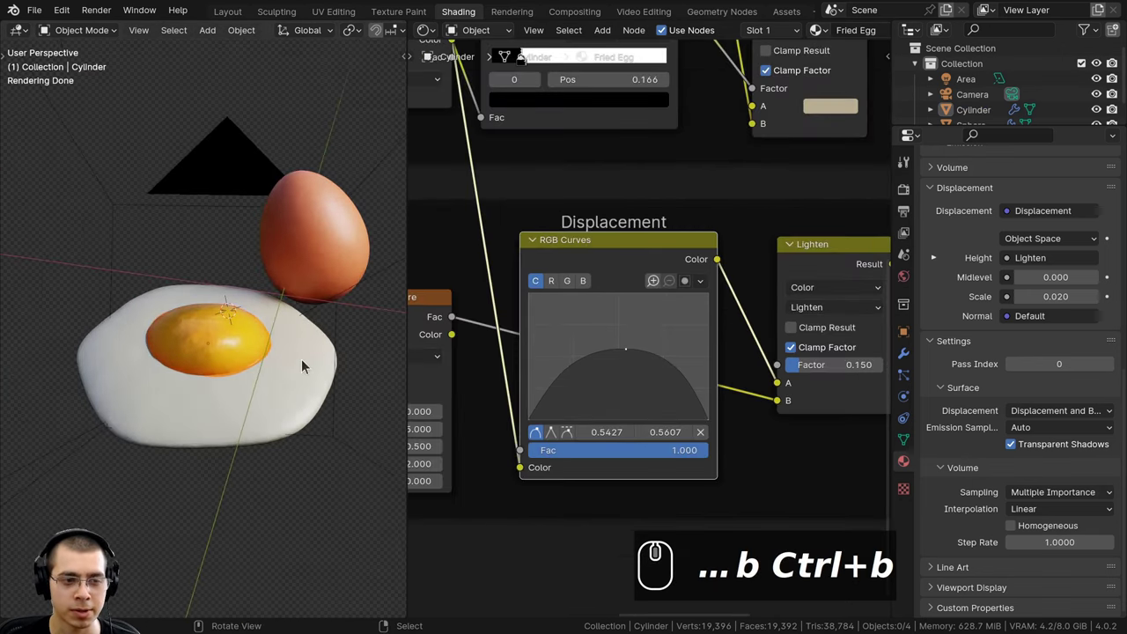
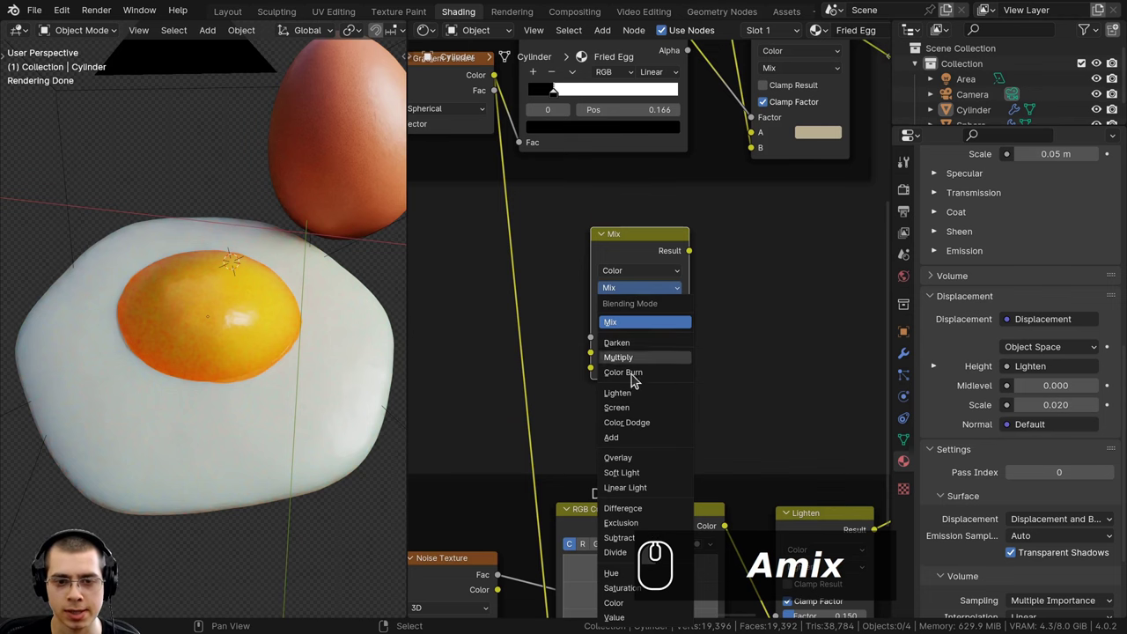
Delete the extra Mix node, keeping the finished egg material
left_click(640, 403)
scroll("down", 3)
left_click(640, 256)
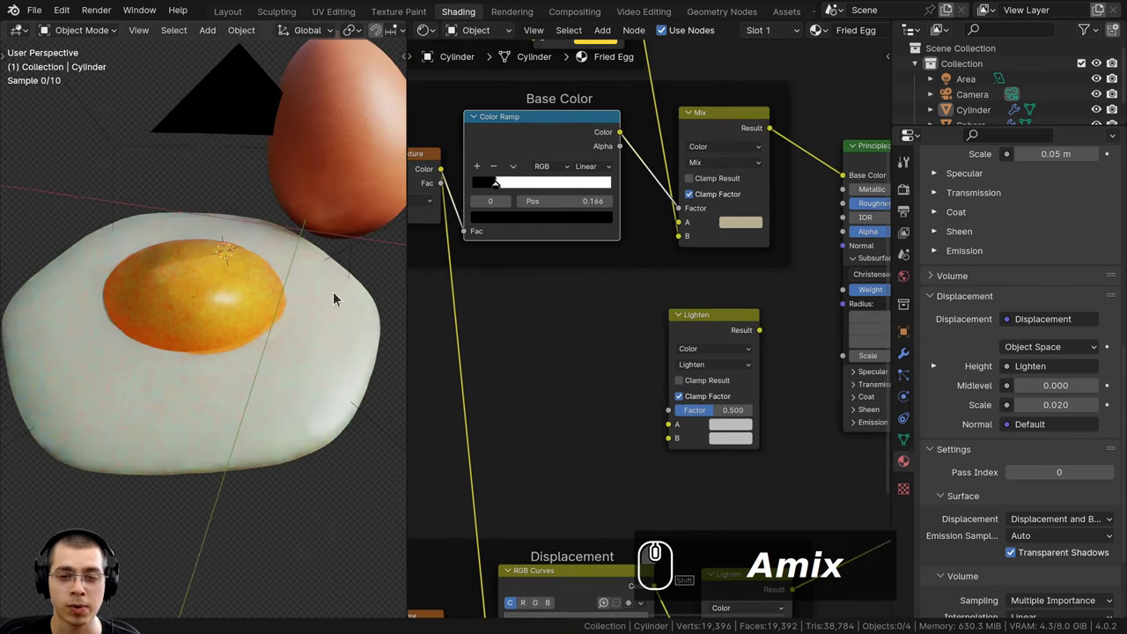
left_click(701, 320)
scroll("up", 3)
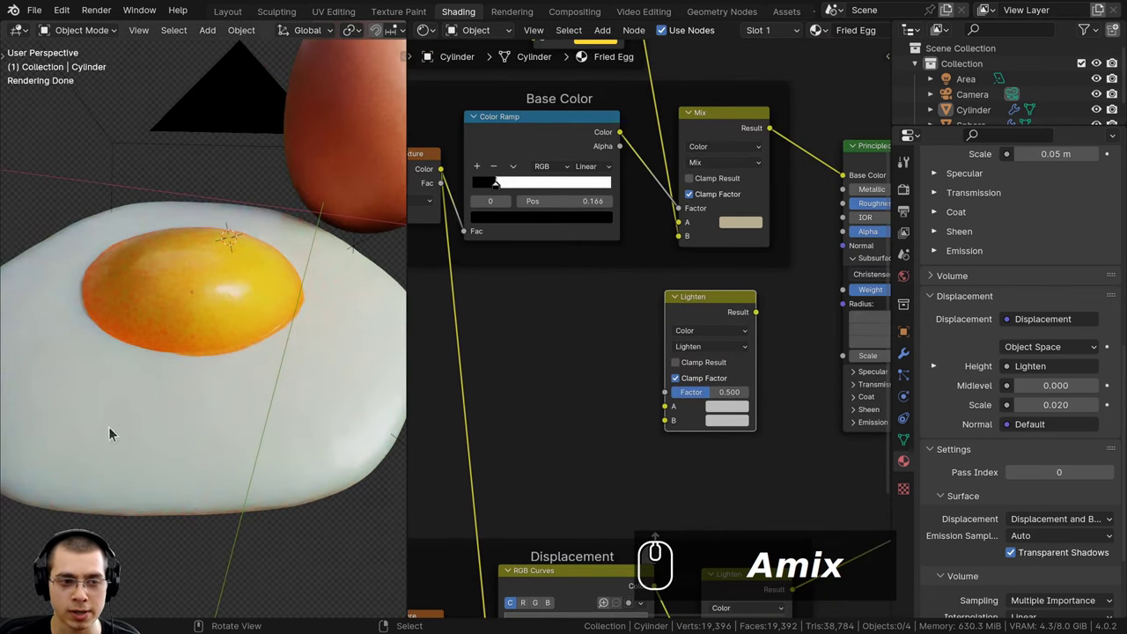
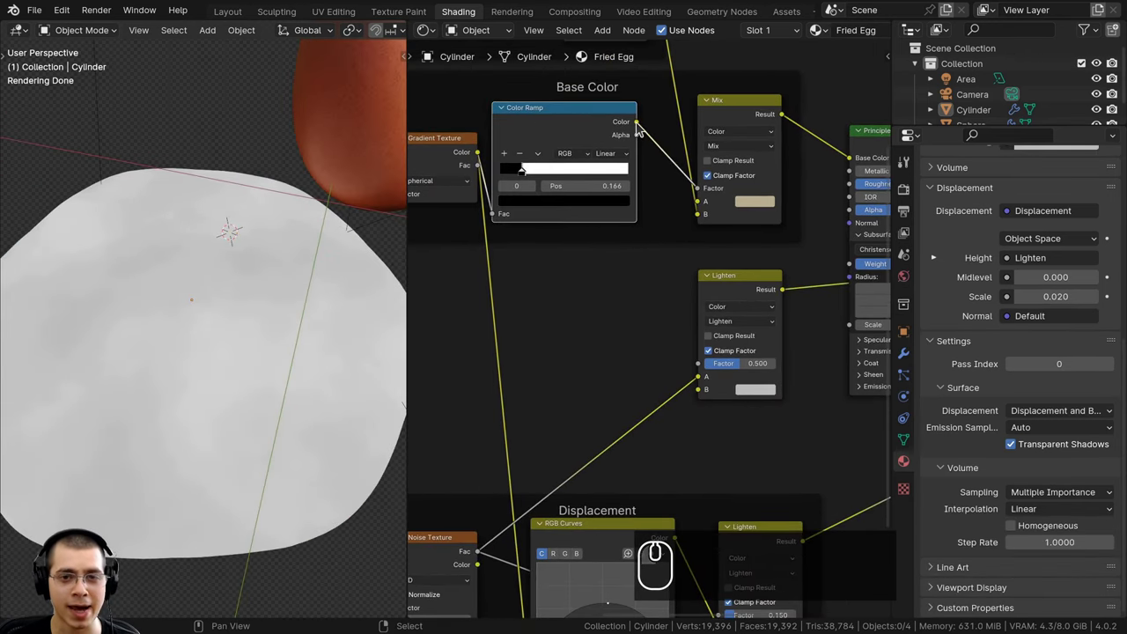
Wire the Color Ramp yolk mask into the Lighten node's Factor socket
left_click_drag(638, 124, 733, 294)
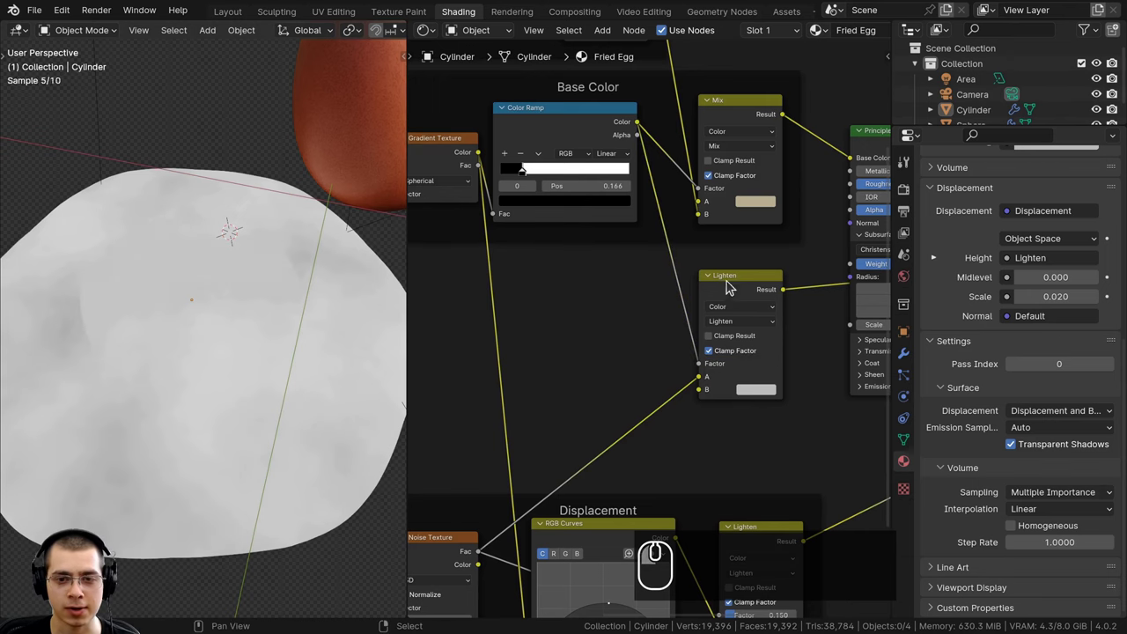
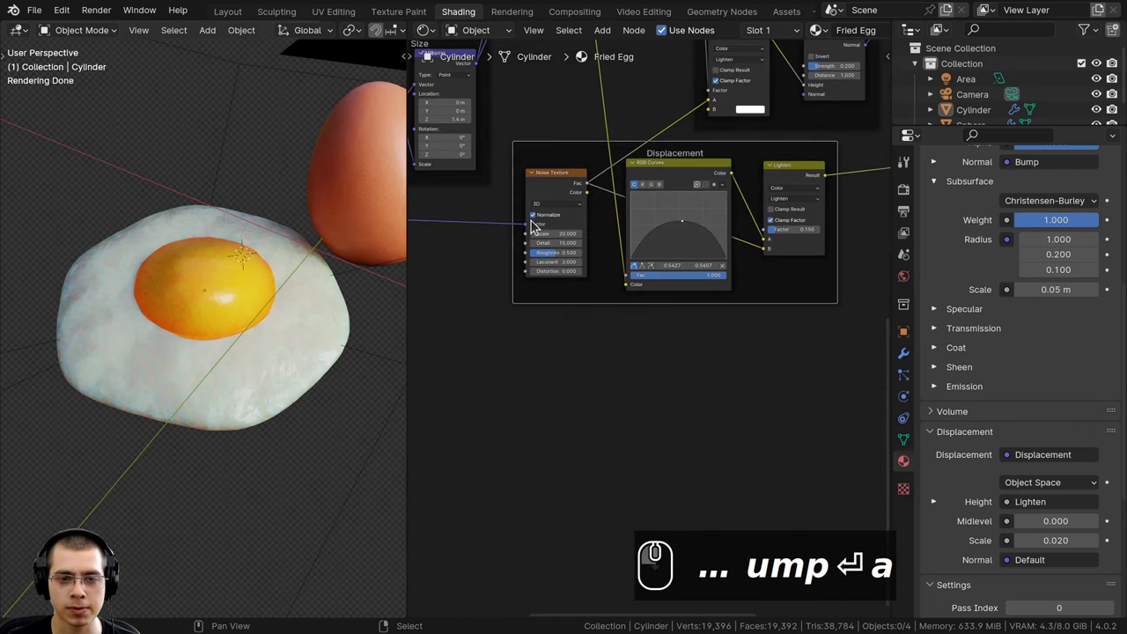
Add a Voronoi Texture (Smooth F1, scale 140) feeding a Map Range for bubble spots
key("shift+a")
type("a")
left_click(517, 208)
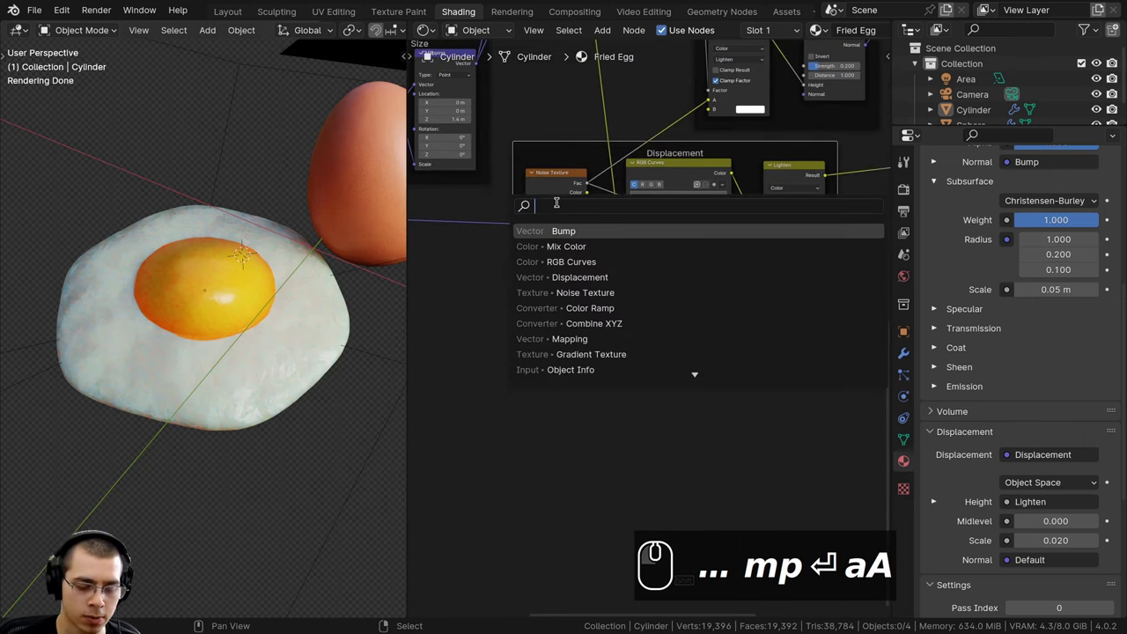
key("v")
key("o")
type("vor")
key("Return")
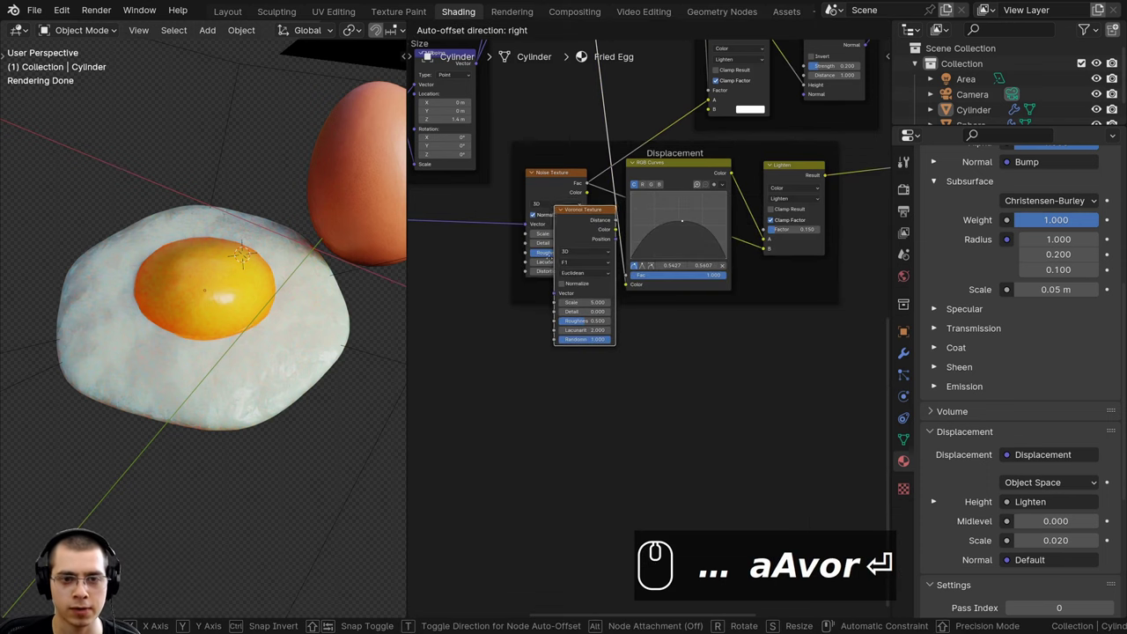
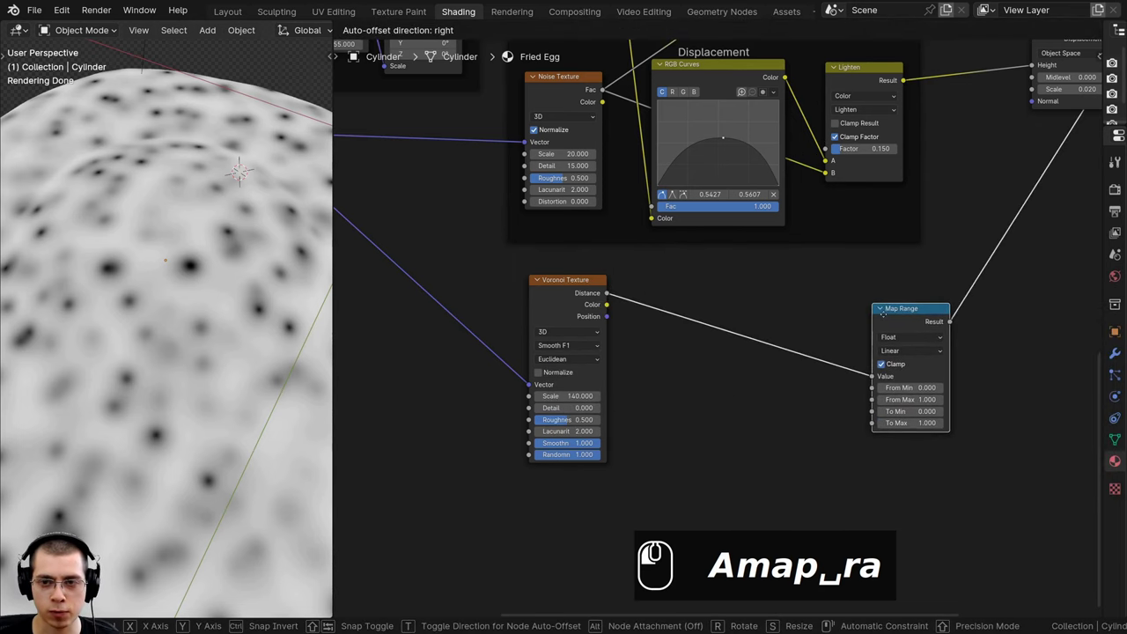
Frame Voronoi and Map Range as Bubbles and set Map Range From Max to 0.22
left_click(570, 318)
left_click(965, 357)
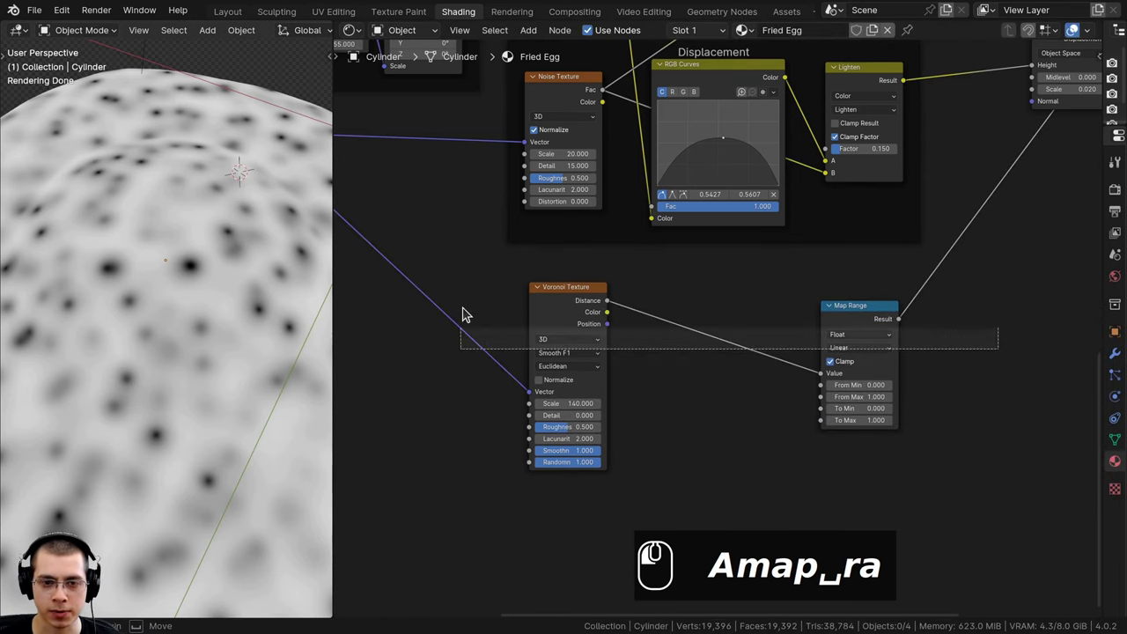
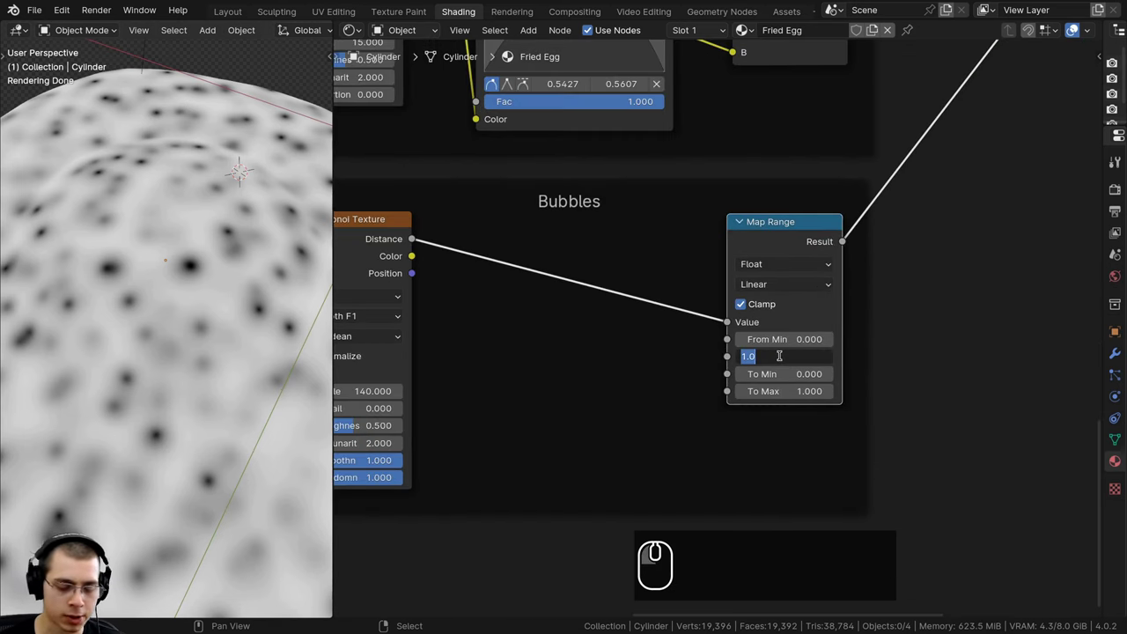
type(".22")
key("Return")
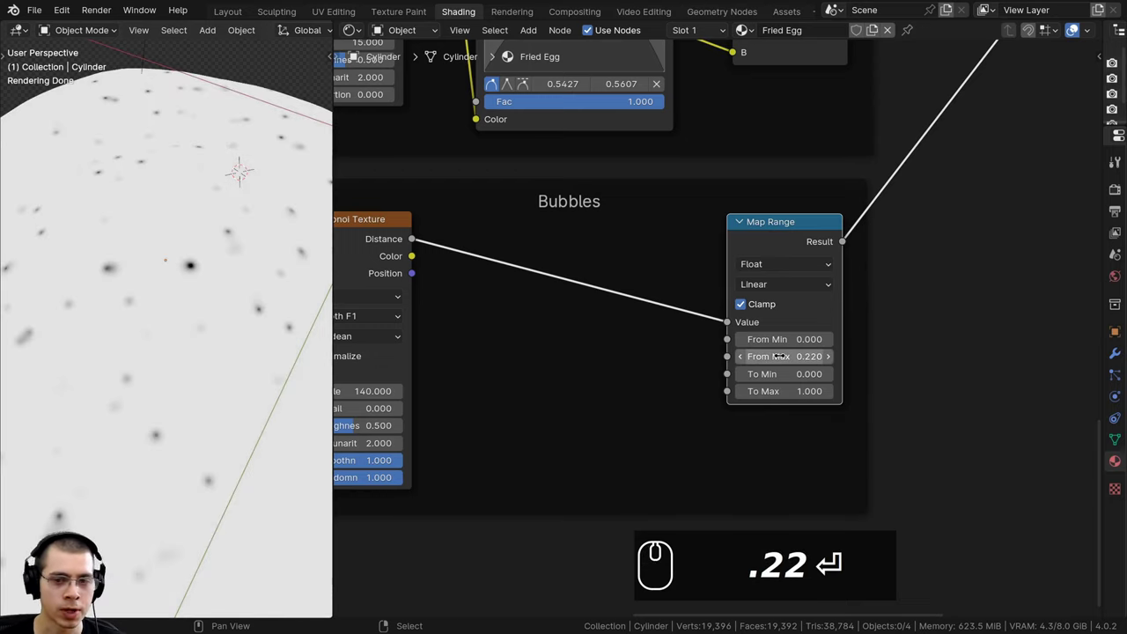
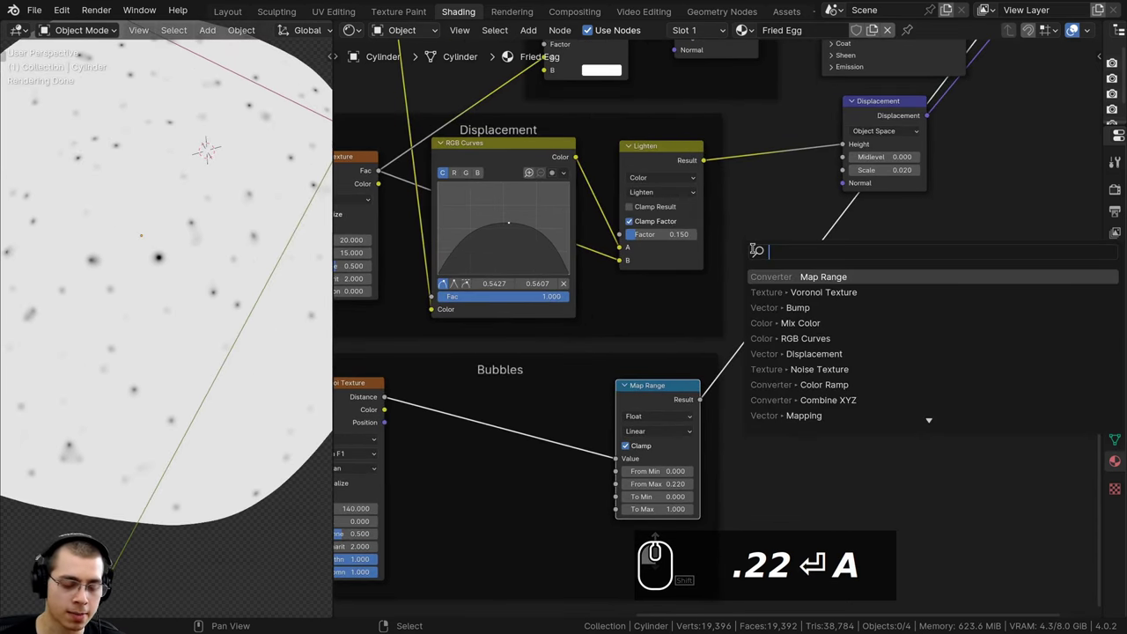
Add a Lighten mix at factor 1 combining bubbles and noise, feeding the Bump height
key("m")
scroll("up", 3)
type("x")
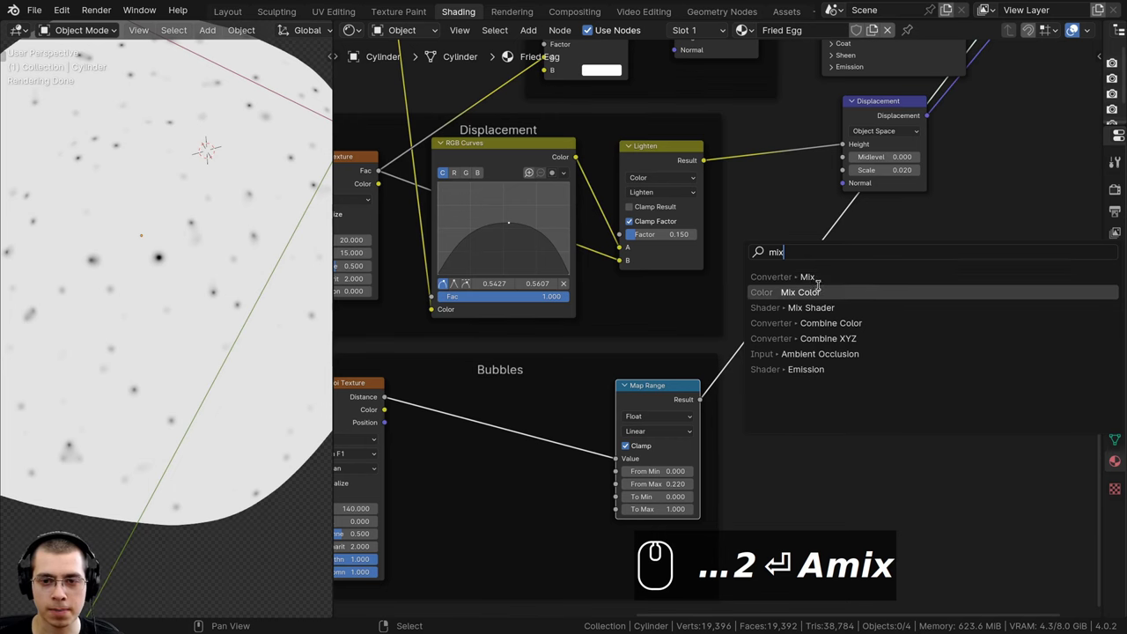
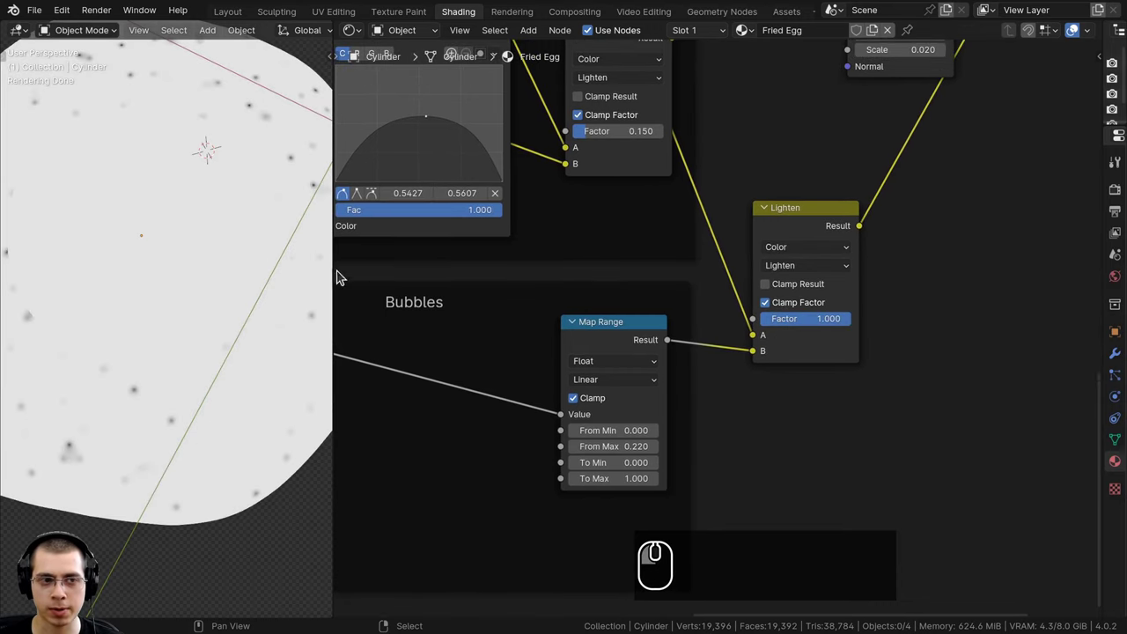
scroll("down", 3)
left_click_drag(208, 258, 216, 275)
left_click_drag(201, 234, 116, 333)
scroll("up", 3)
left_click_drag(136, 321, 97, 369)
scroll("down", 3)
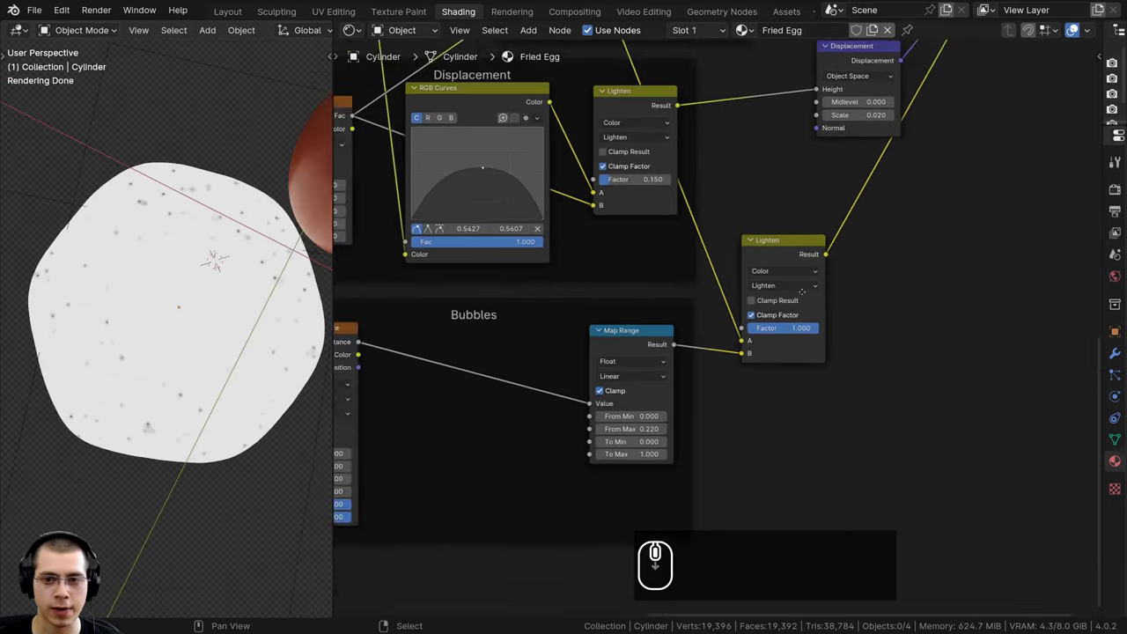
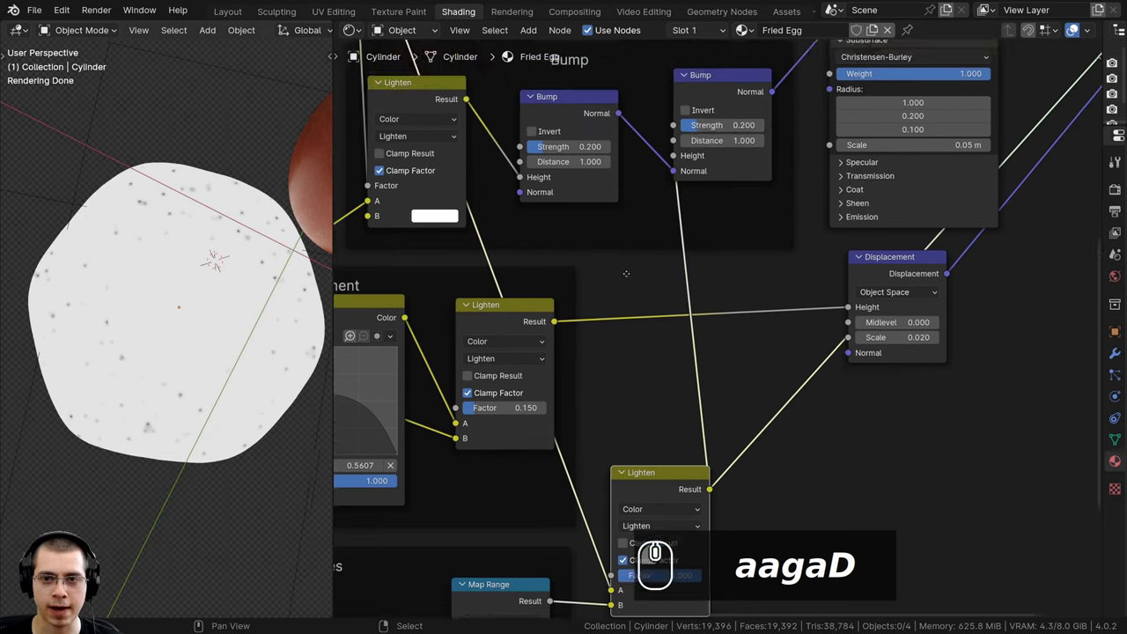
Switch to camera view and frame the whole node tree
scroll("up", 3)
left_click(808, 110)
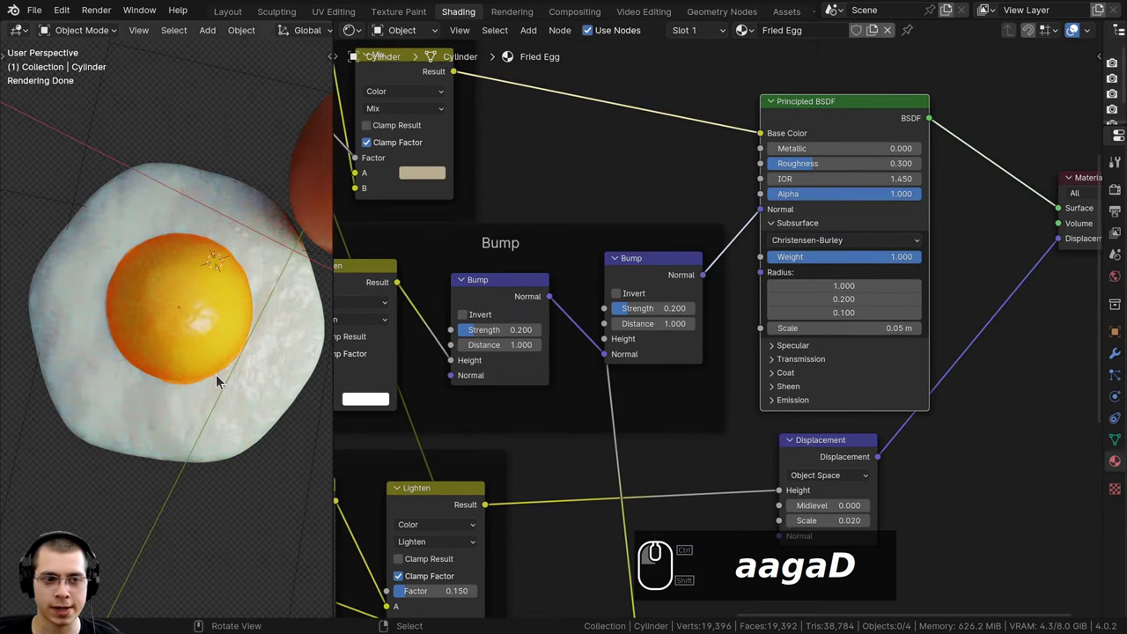
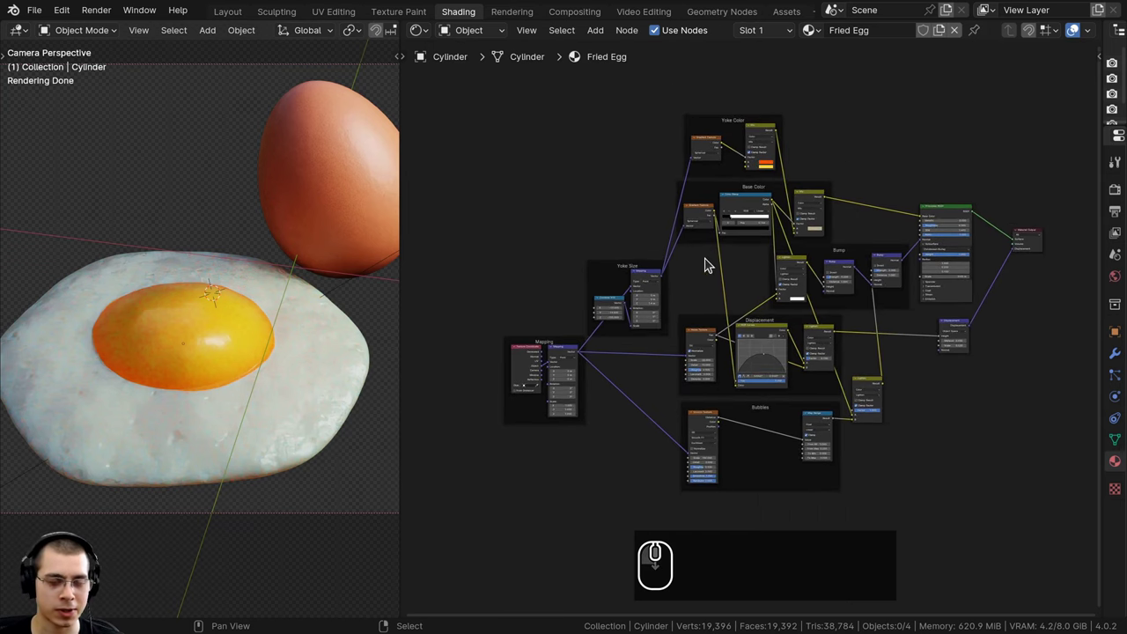
Select every node in the egg shader tree ready for grouping into Fried Egg
key("ctrl+z")
key("a")
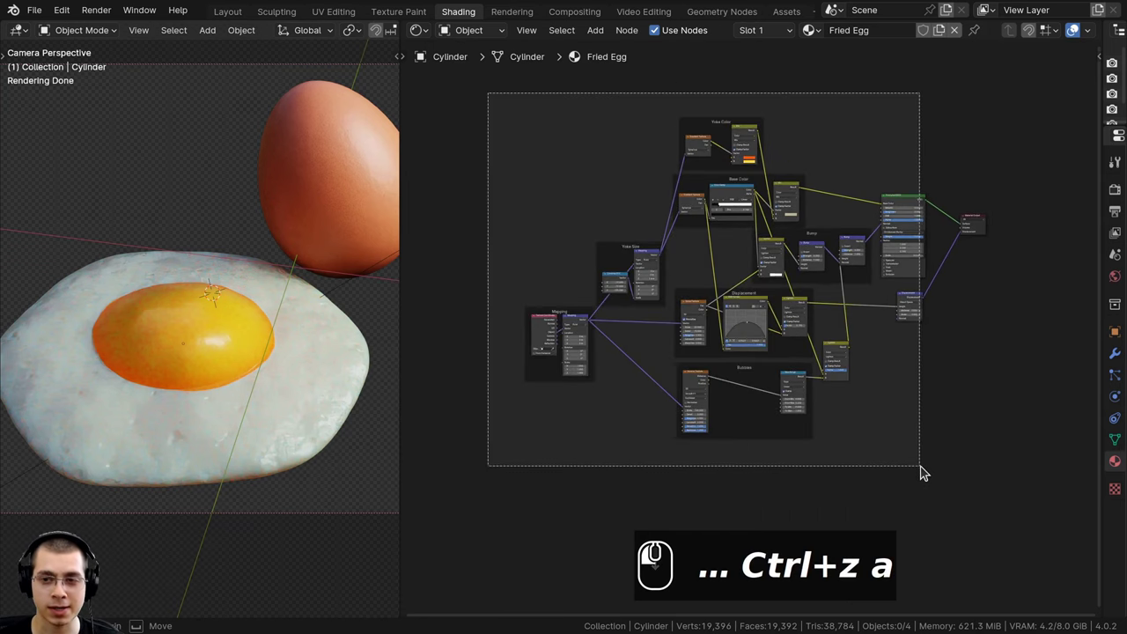
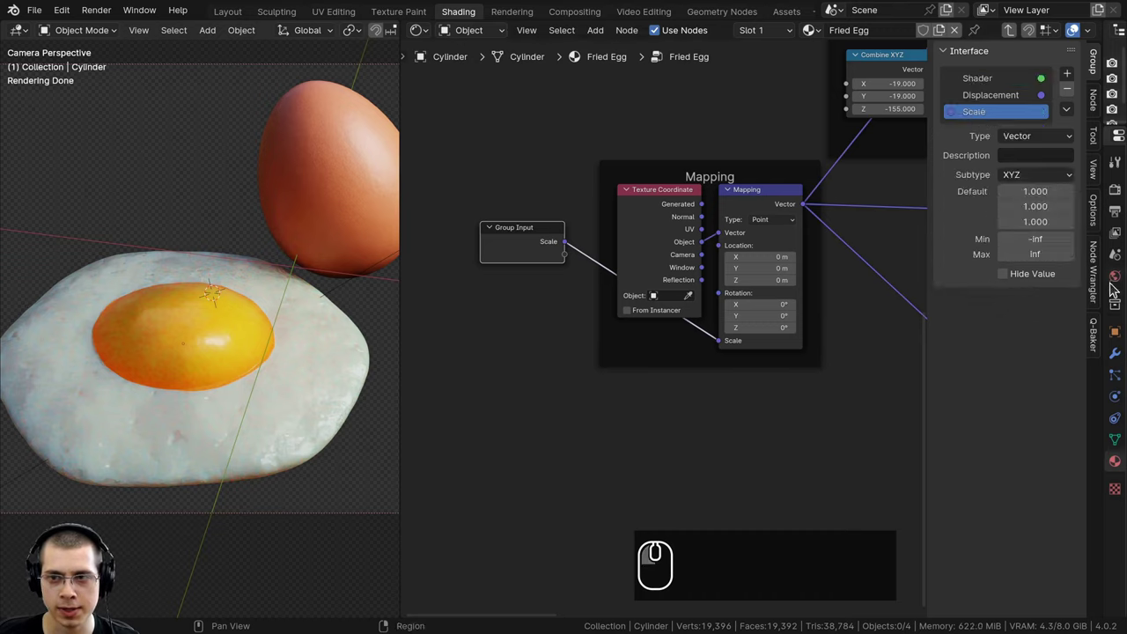
Change the group's Scale input to the Float data type
left_click(1015, 142)
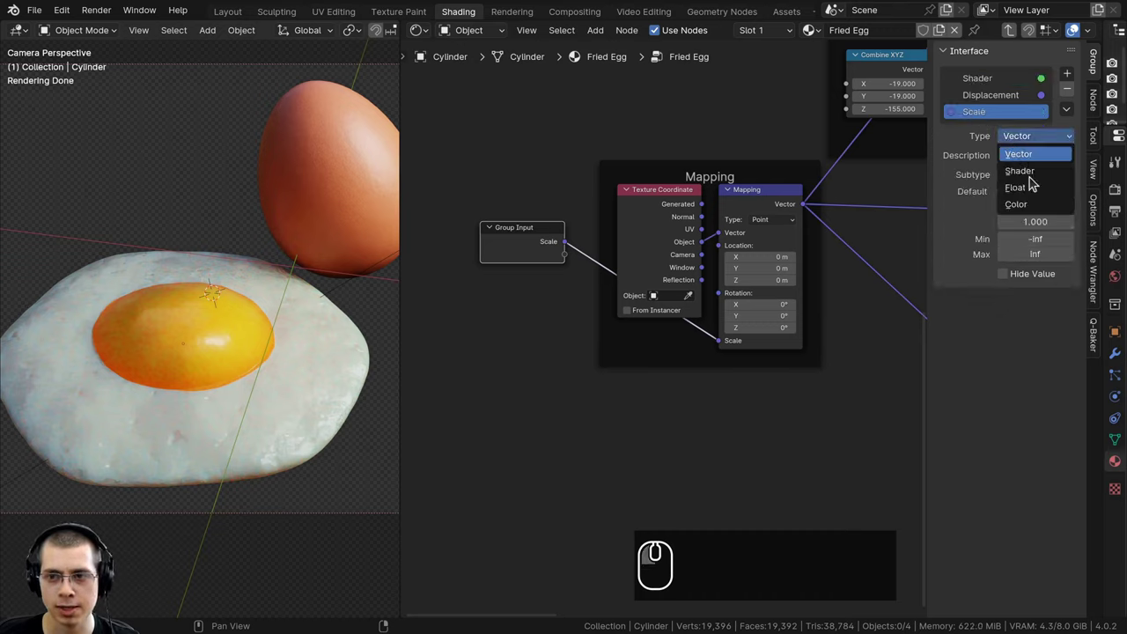
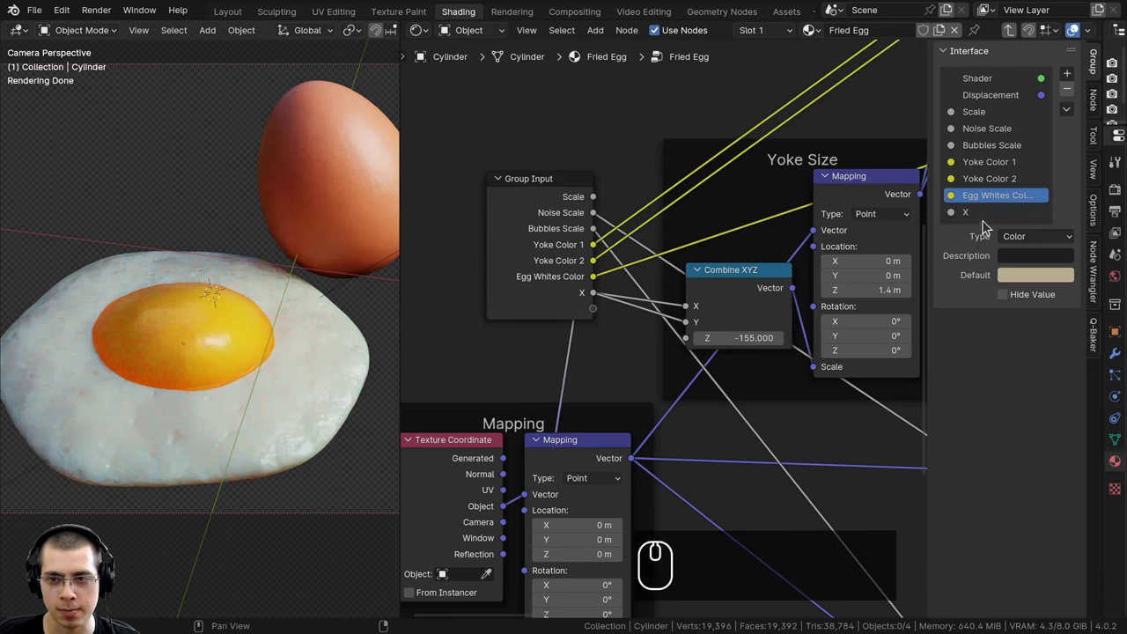
Rename the X socket to 'Egg Yoke Size' driving the Combine XYZ values
type("oke␣Size")
key("Return")
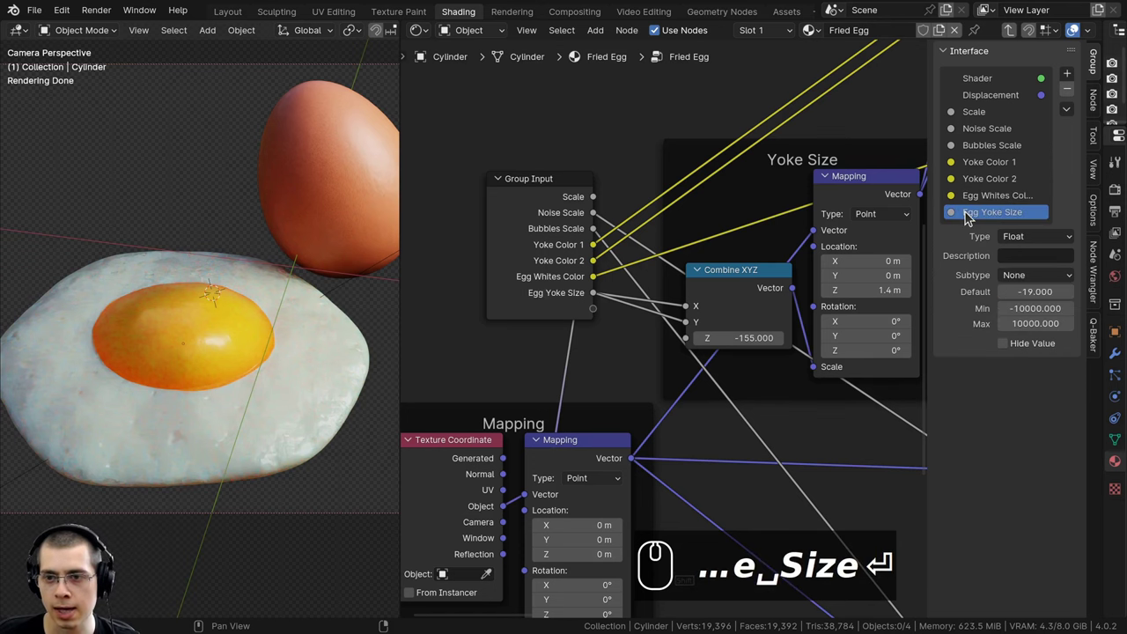
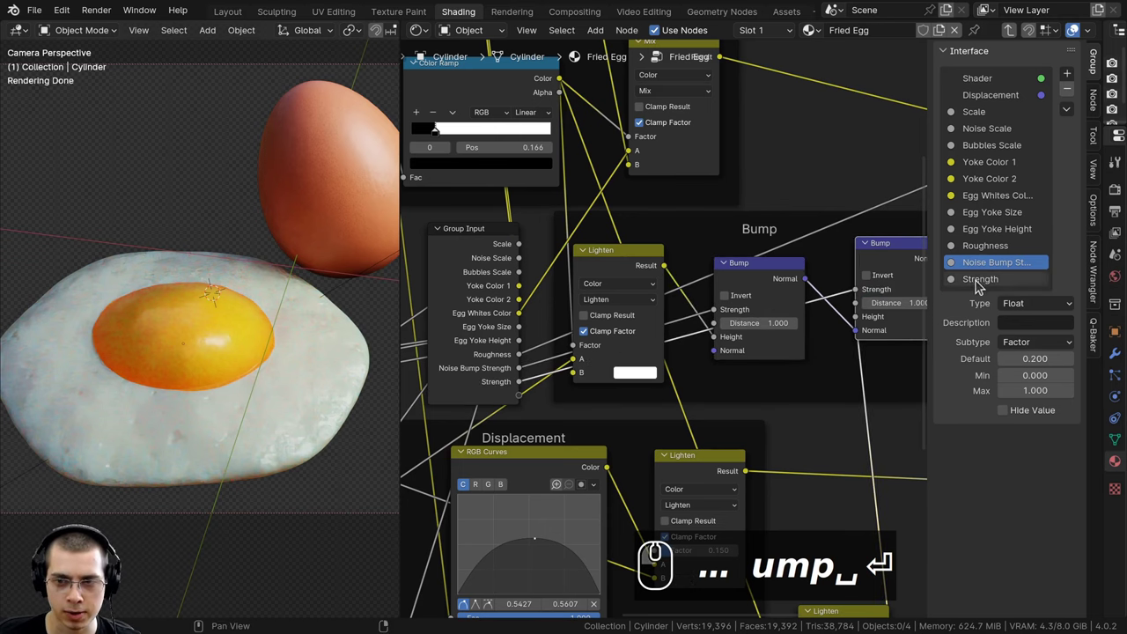
Rename the last Strength input to 'Bubbles Bump Strength'
double_click(979, 287)
type("ubbles bump")
key("Return")
scroll("down", 3)
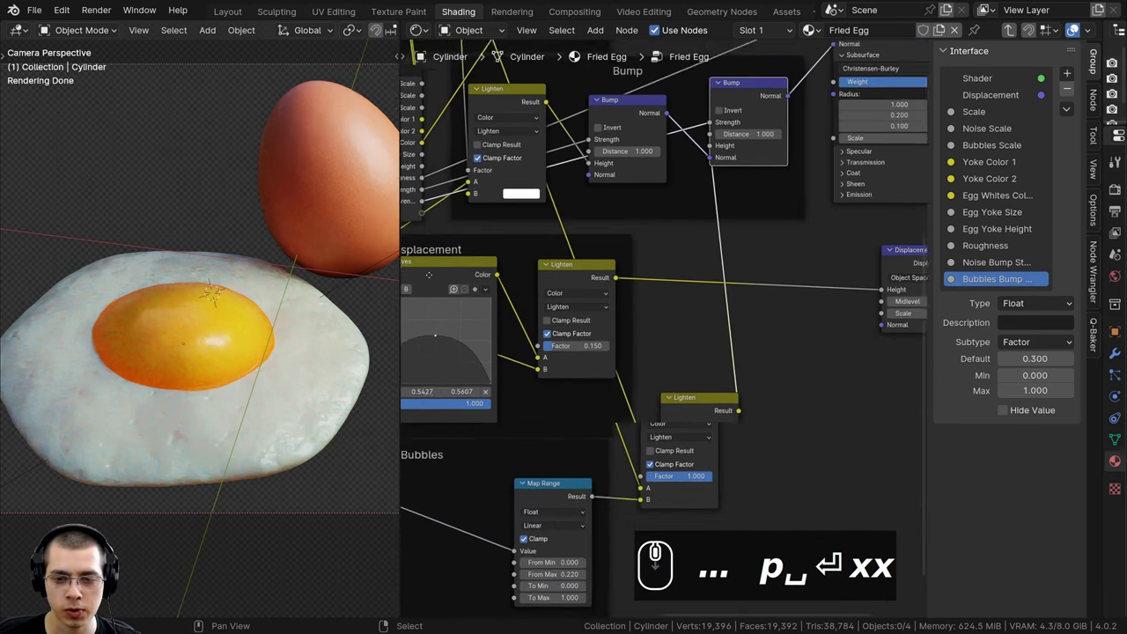
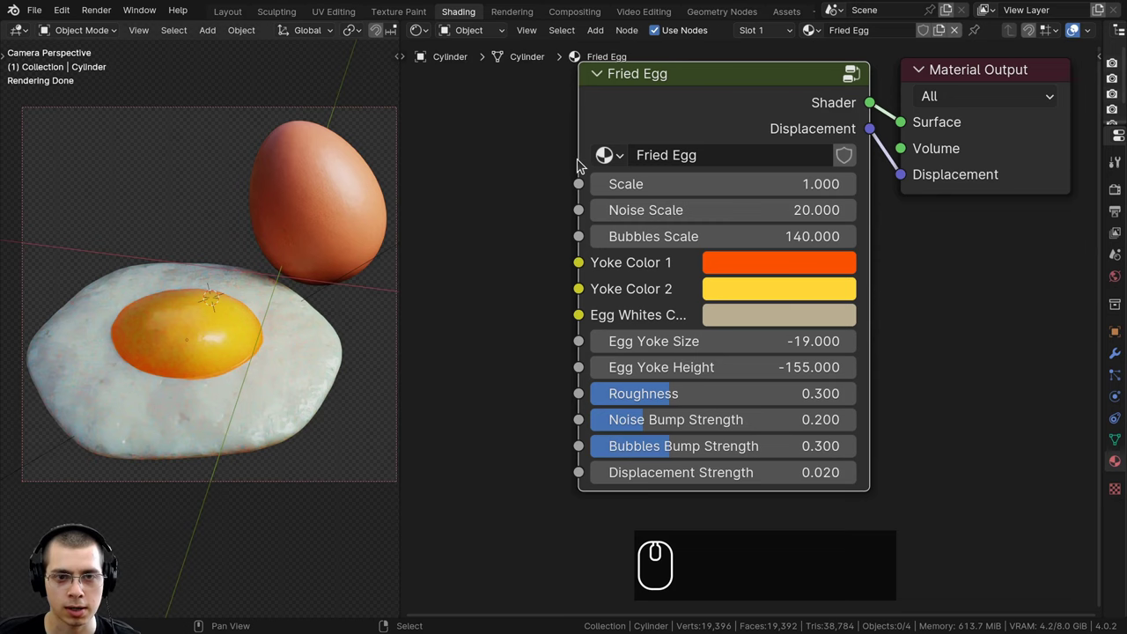
Widen the Fried Egg node and bring up the Egg Whites Color picker
left_click(583, 164)
left_click(617, 136)
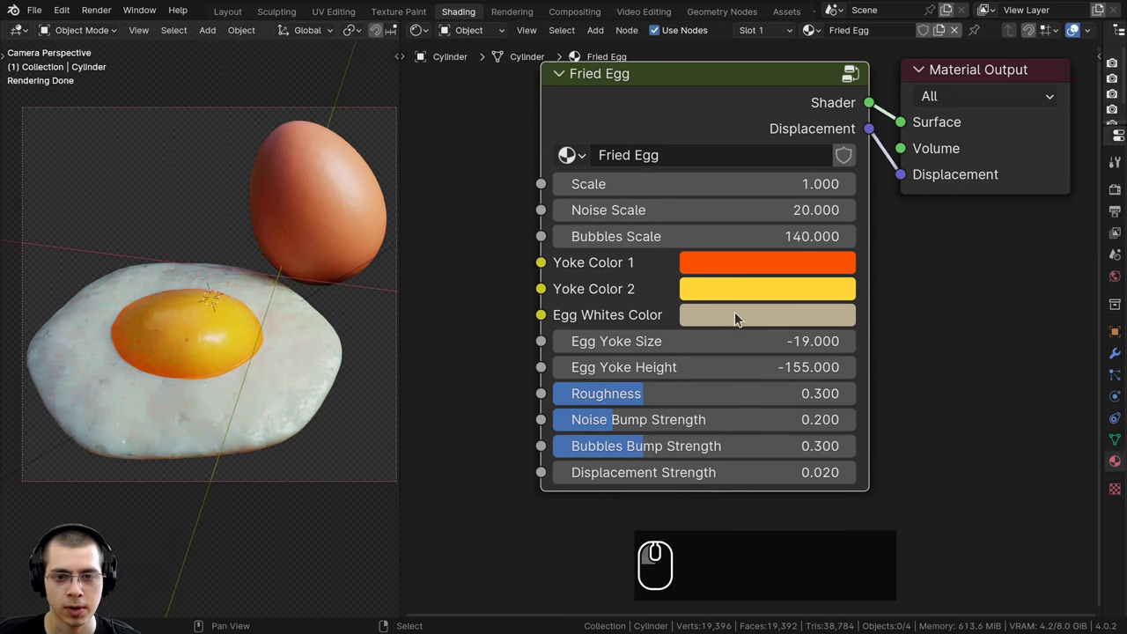